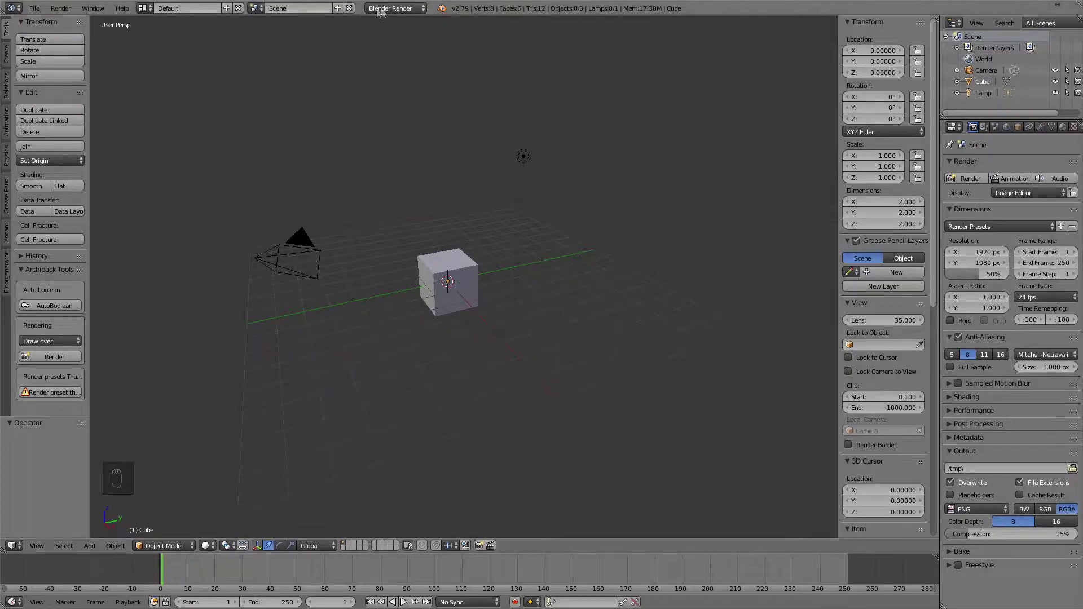
Switch the render engine to Cycles and delete the default cube and lamp.
left_click_drag(392, 12, 379, 8)
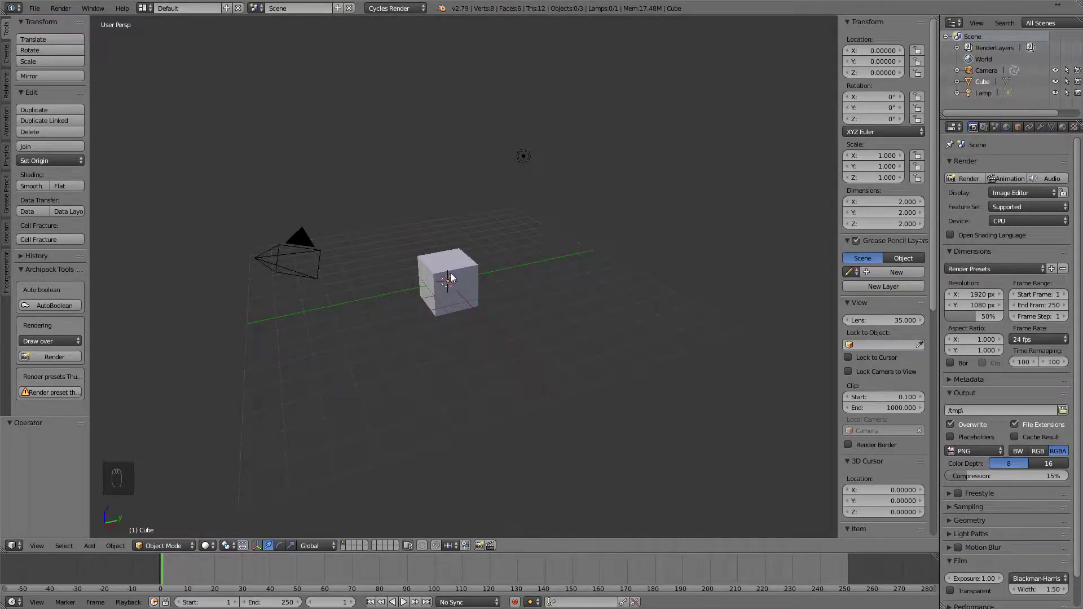
left_click(524, 157)
key("x")
key("x")
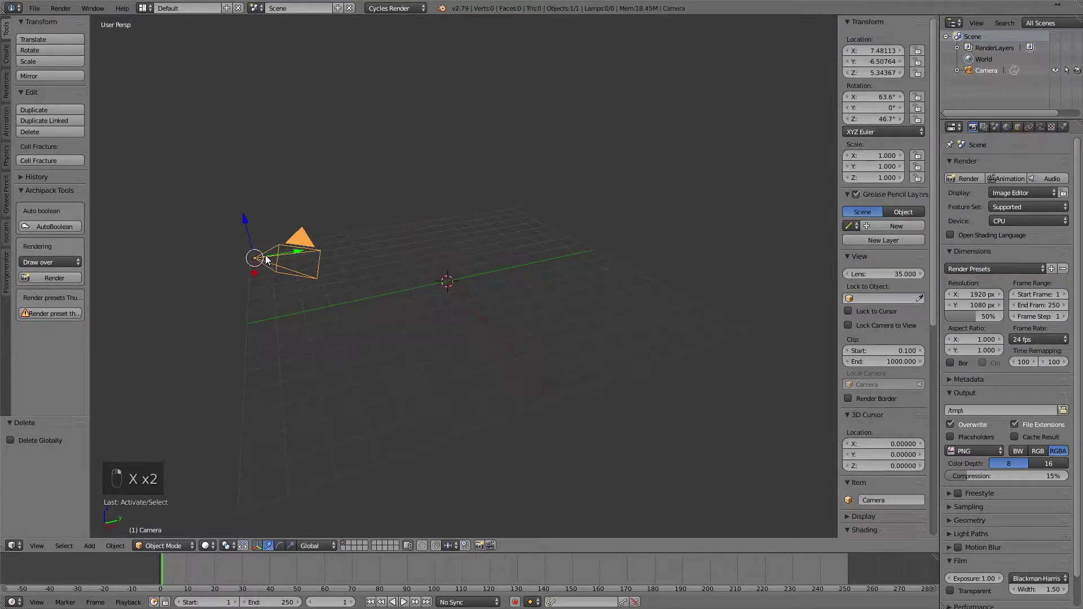
Reset the camera to the origin, rotate it 90° on X and move it to Y -8.
key("alt+r")
key("alt+g")
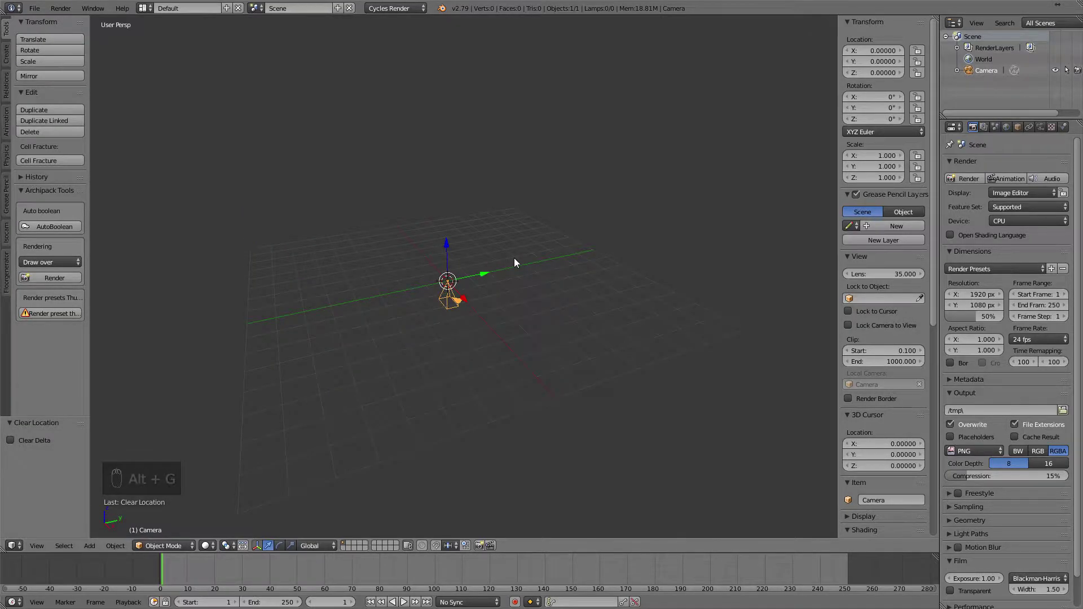
key("r")
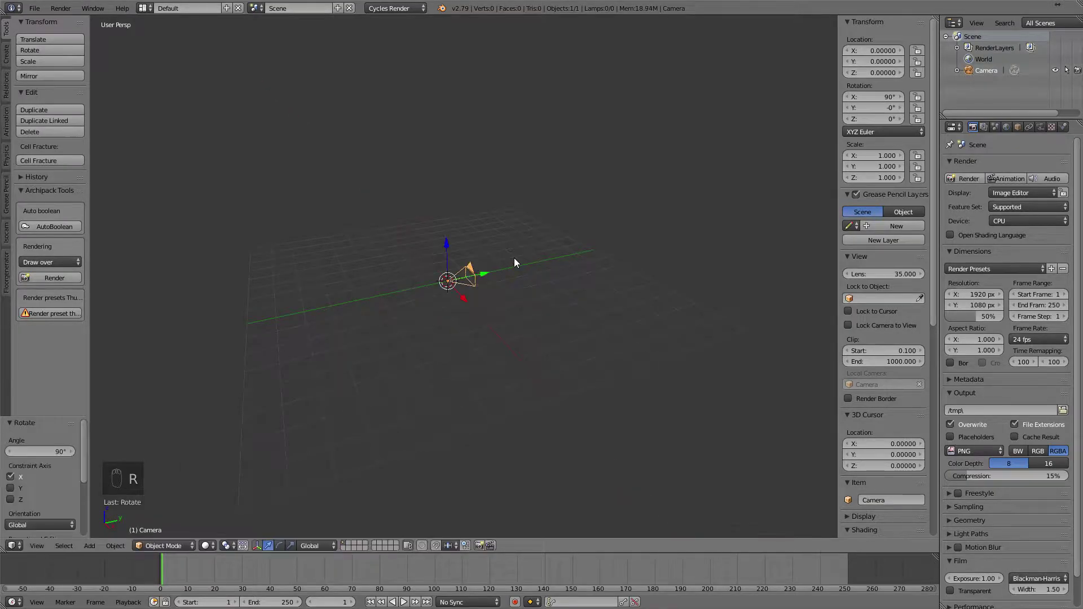
left_click_drag(484, 276, 297, 312)
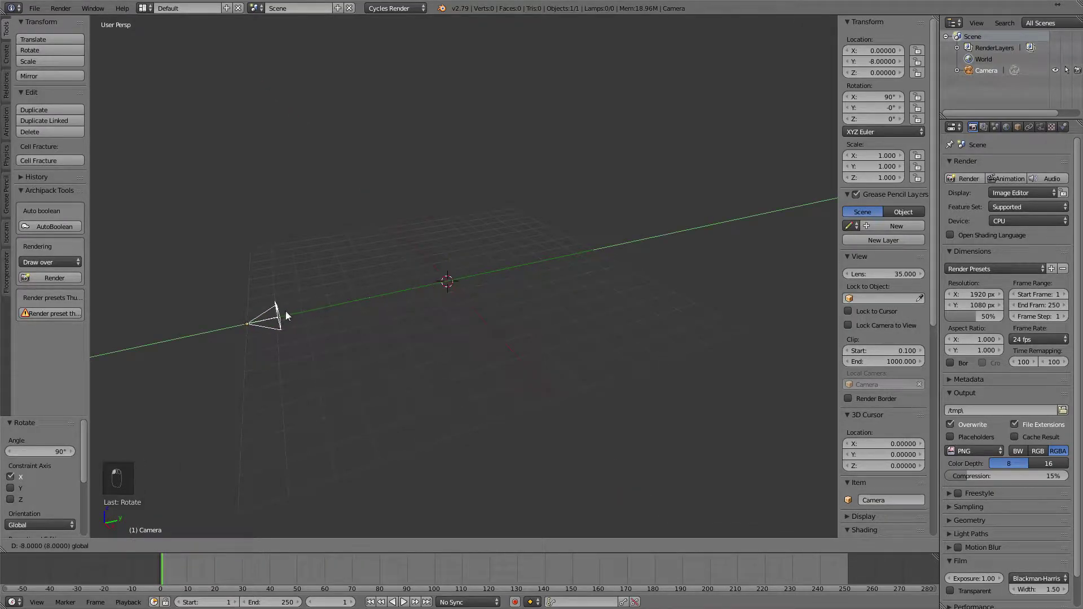
key("shift+a")
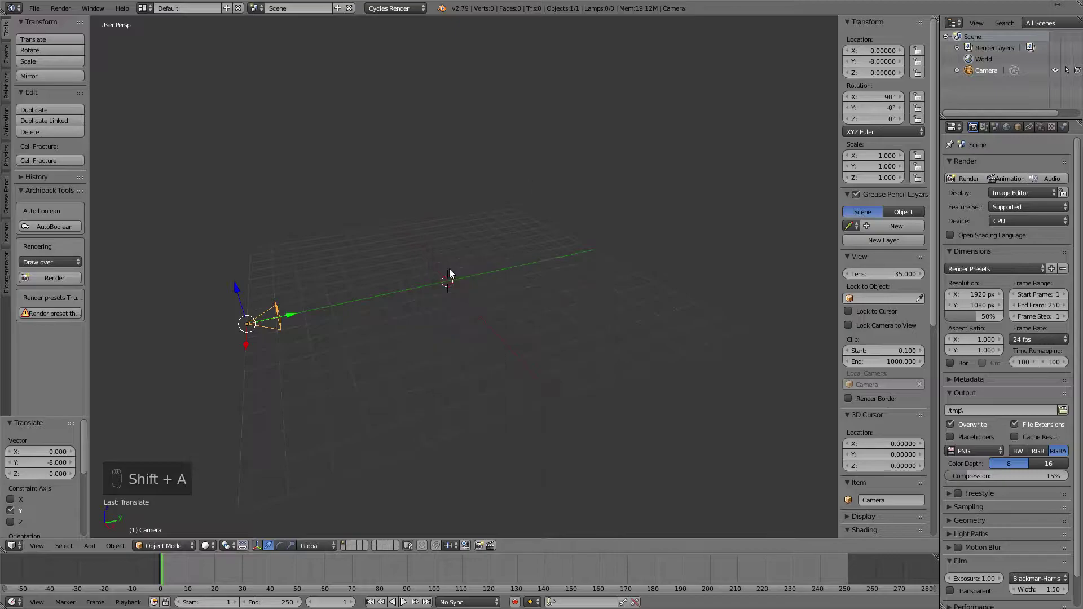
key("shift+c")
scroll("up", 3)
Add a ground plane and a circle, standing the circle upright behind the plane.
key("shift+a")
key("s")
key("shift+a")
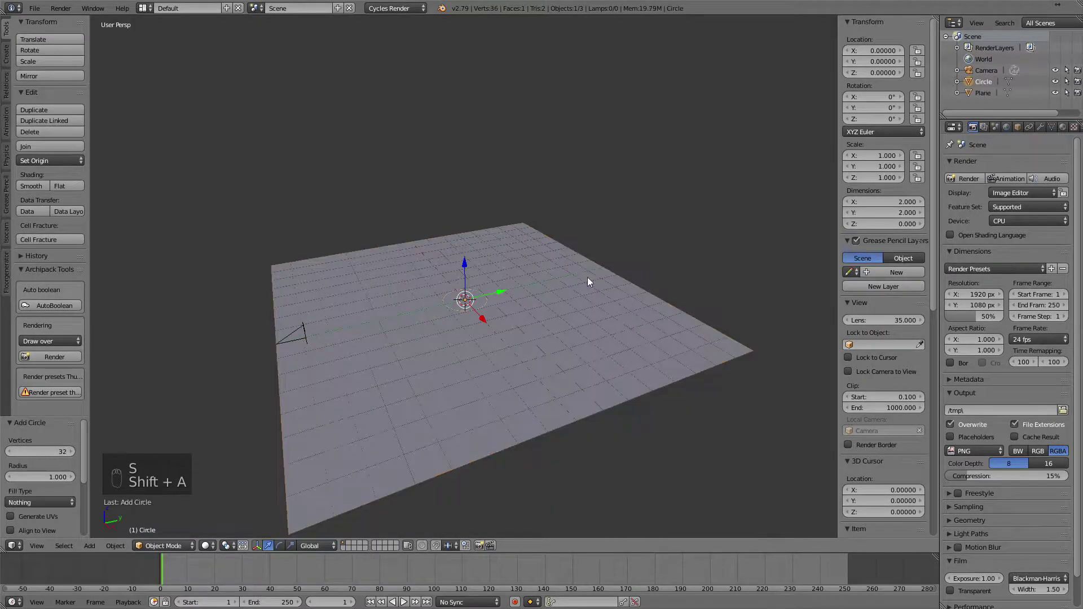
key("r")
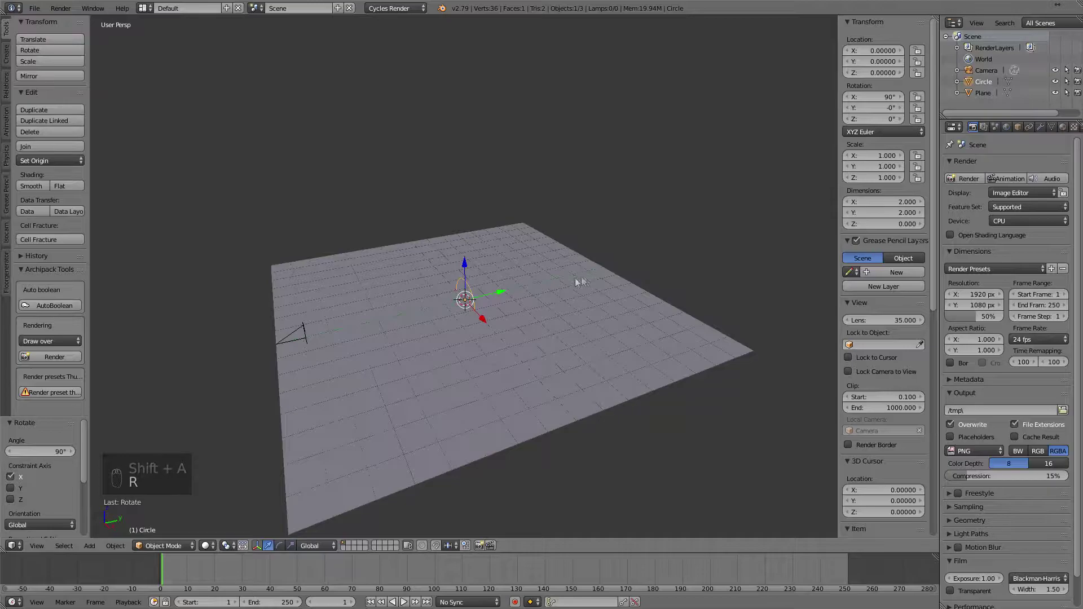
left_click_drag(512, 292, 582, 281)
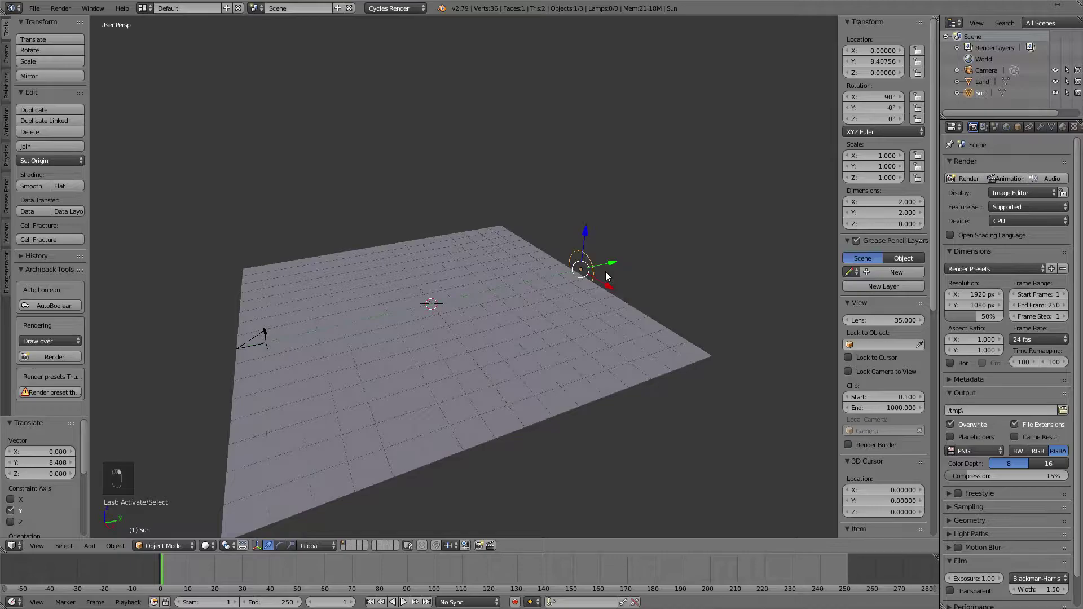
Fill the Sun circle with a face and smooth it with a subdivision modifier.
key("Tab")
key("f")
key("Tab")
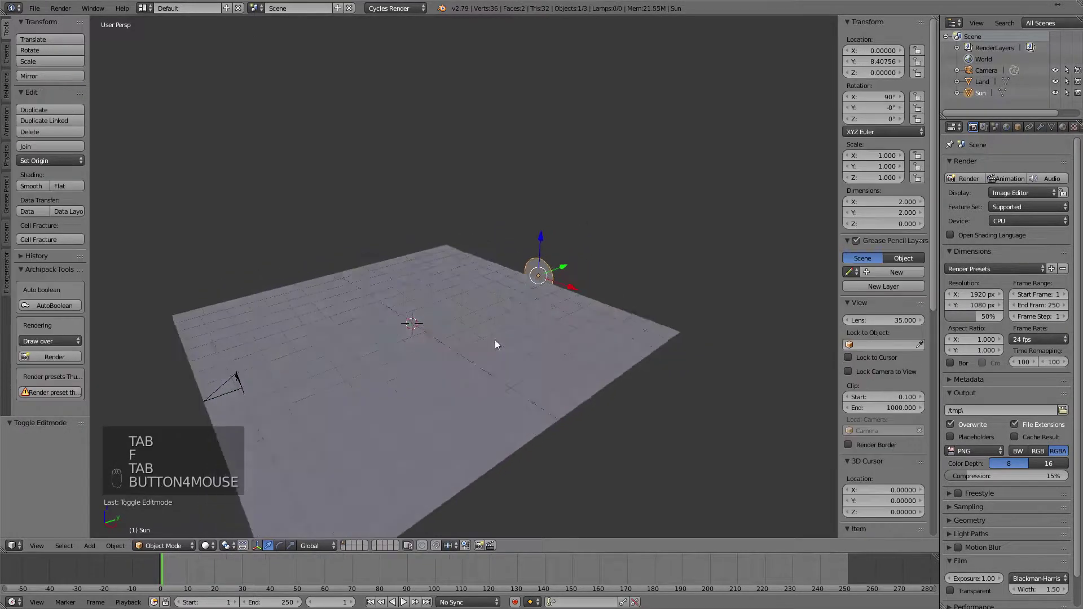
key("ctrl+2")
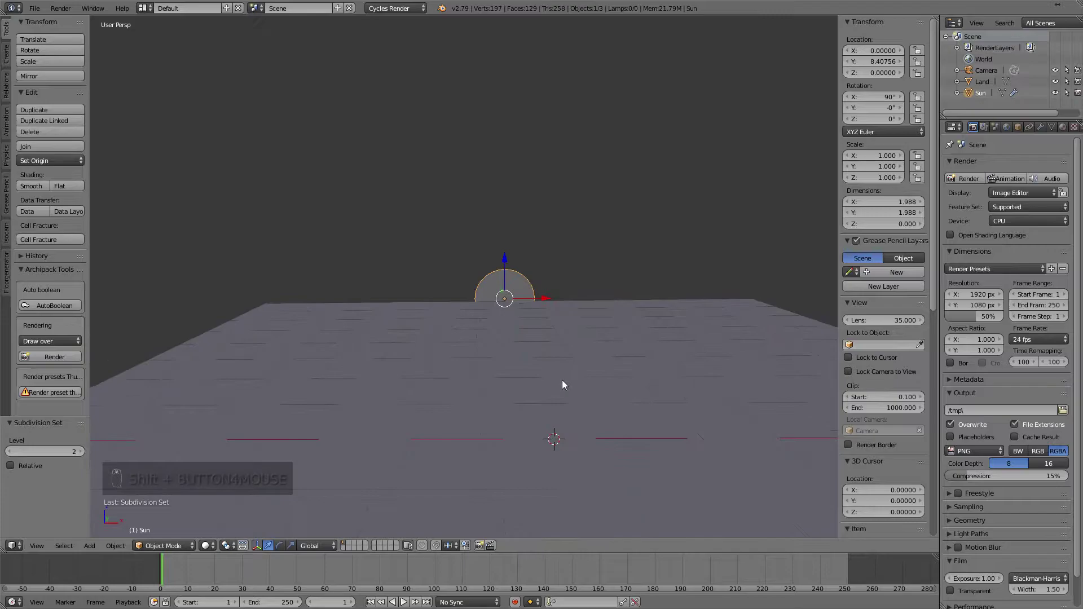
right_click(519, 382)
From camera view, raise the camera and enlarge the Sun into a half-disc on the horizon.
key("KP_0")
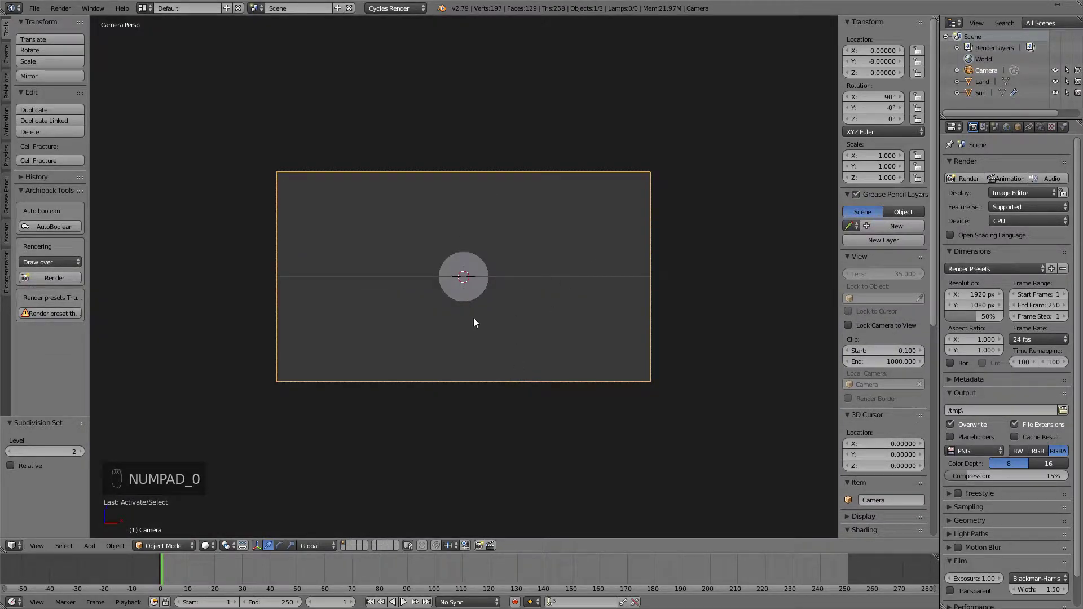
key("g")
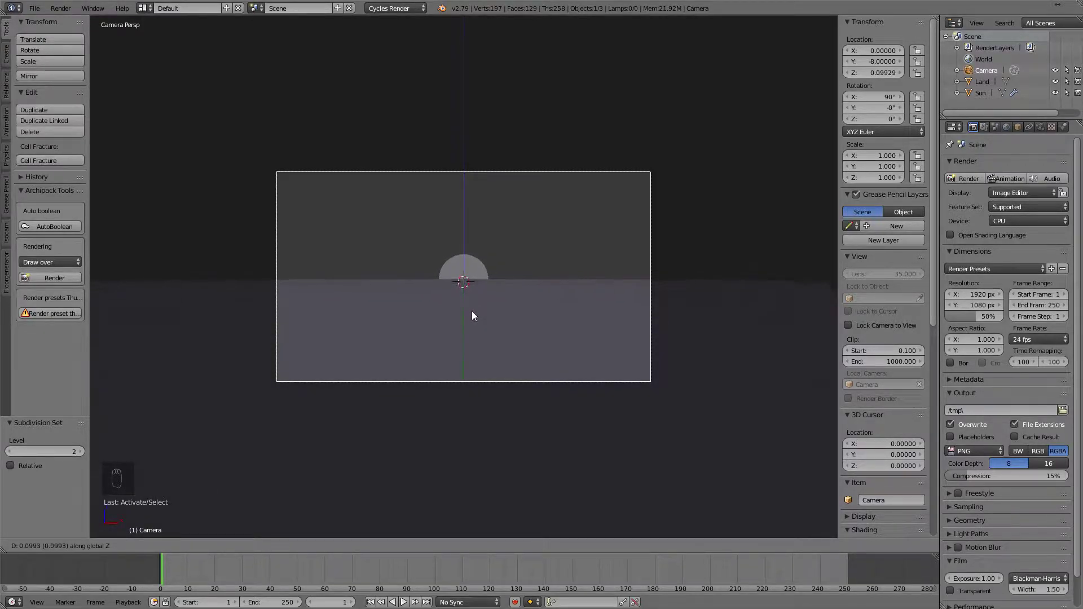
key("s")
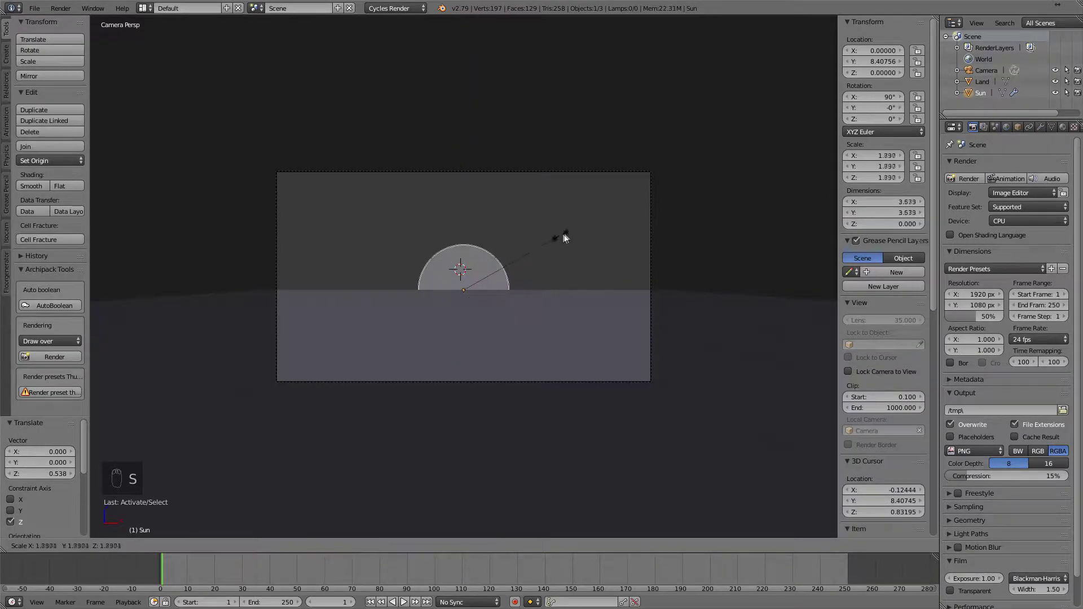
right_click(564, 179)
key("g")
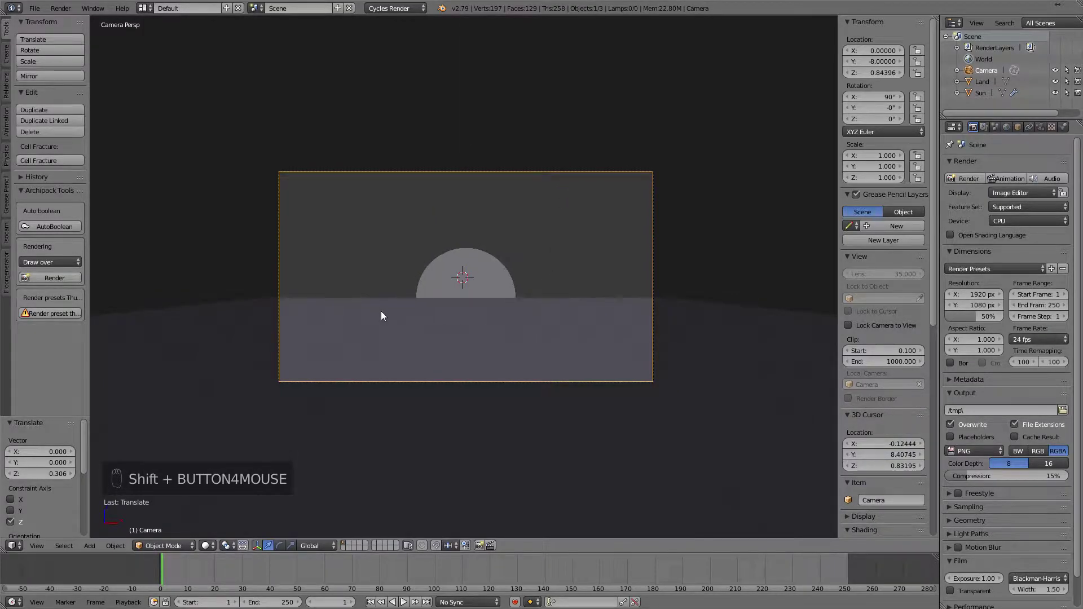
key("Tab")
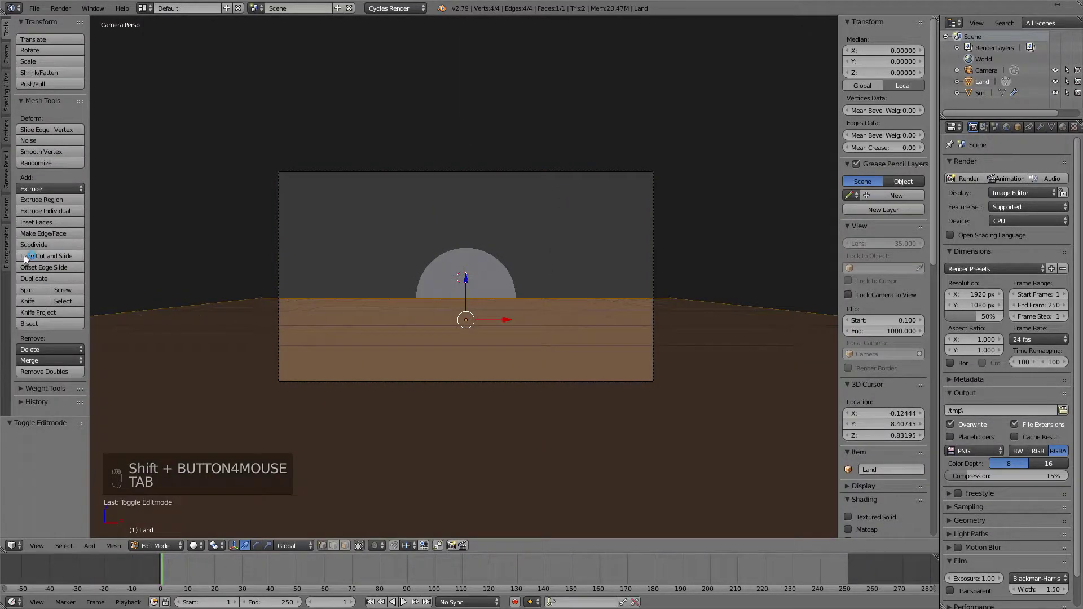
Subdivide the Land plane with 100 cuts into a dense grid.
key("KP_0")
middle_click(223, 344)
middle_click(234, 353)
scroll("up", 3)
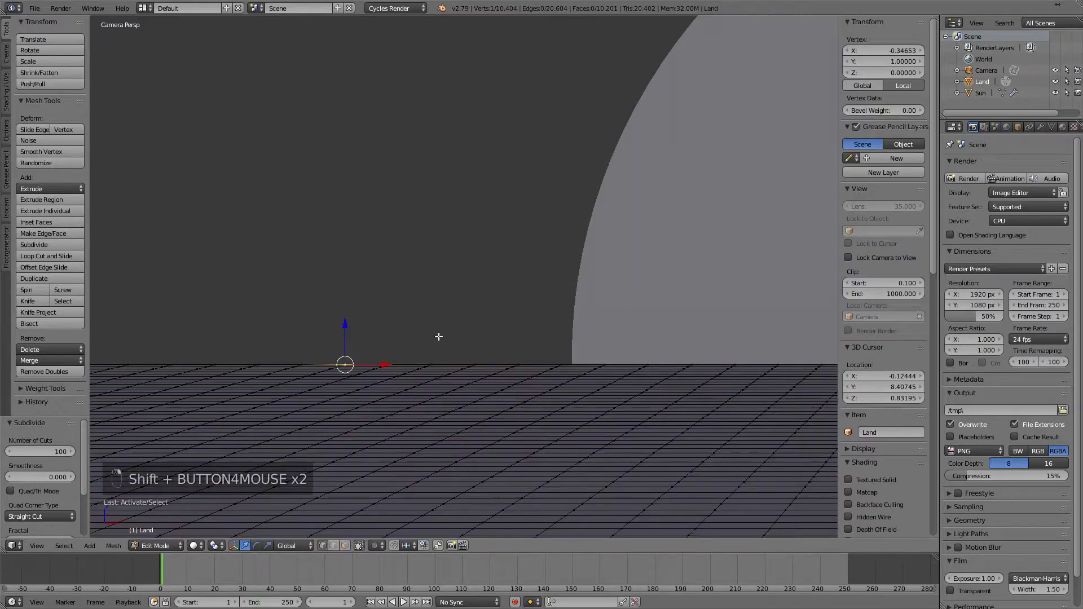
left_click_drag(441, 320, 417, 345)
left_click_drag(313, 356, 372, 342)
middle_click(402, 337)
left_click_drag(423, 339, 368, 358)
left_click_drag(289, 390, 446, 344)
middle_click(446, 344)
left_click_drag(446, 344, 323, 378)
middle_click(402, 367)
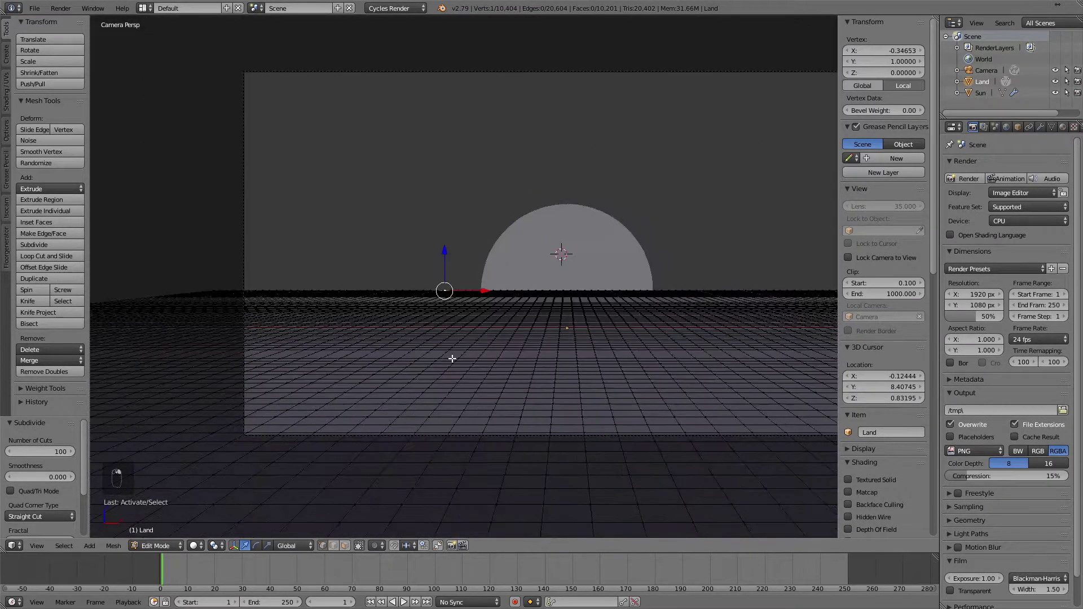
Enable proportional editing with a soft falloff and start lifting a grid point.
left_click_drag(345, 546, 375, 546)
left_click(393, 520)
left_click(415, 486)
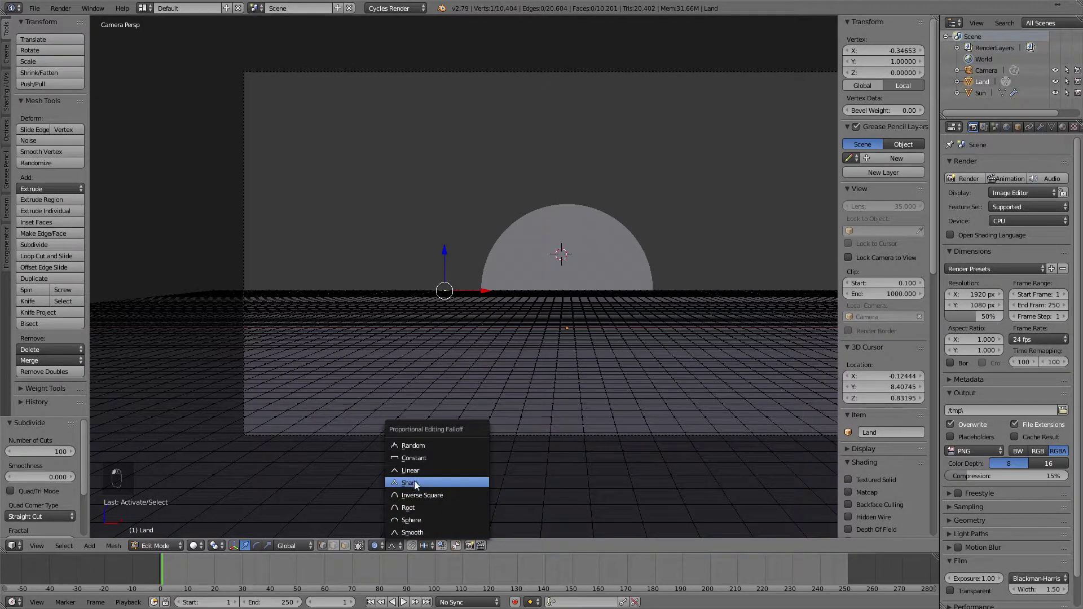
key("g")
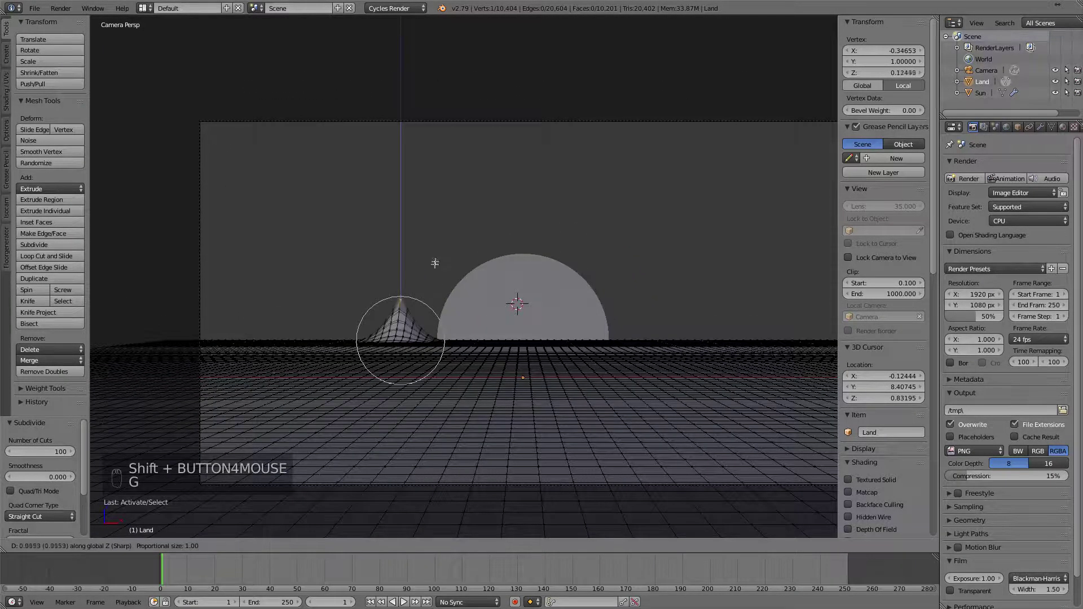
Lift two Land vertices into soft mountain peaks with proportional falloff, then leave edit mode.
scroll("up", 3)
key("g")
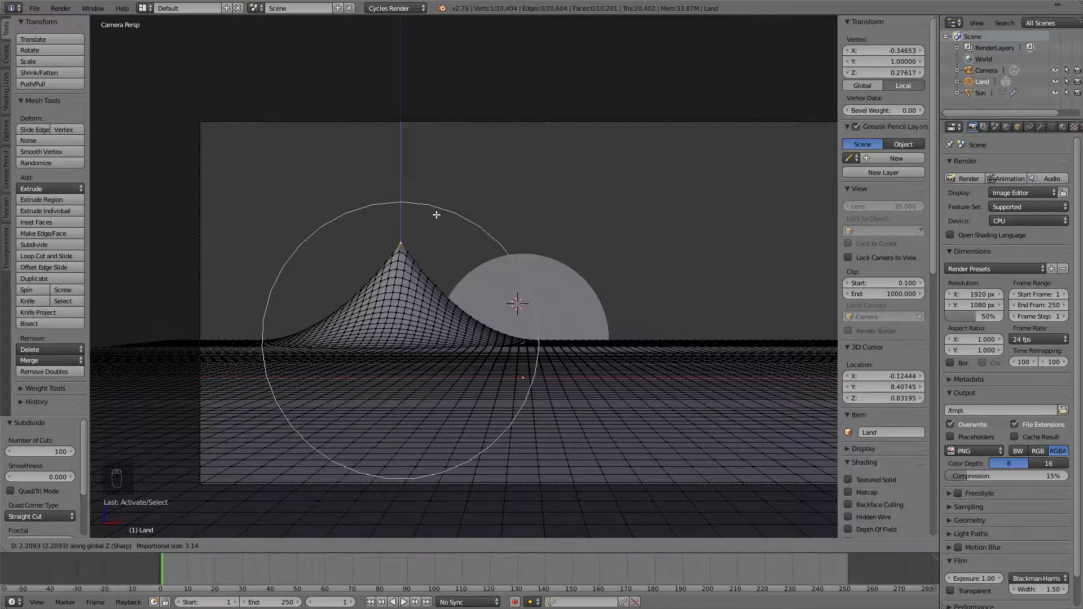
scroll("up", 3)
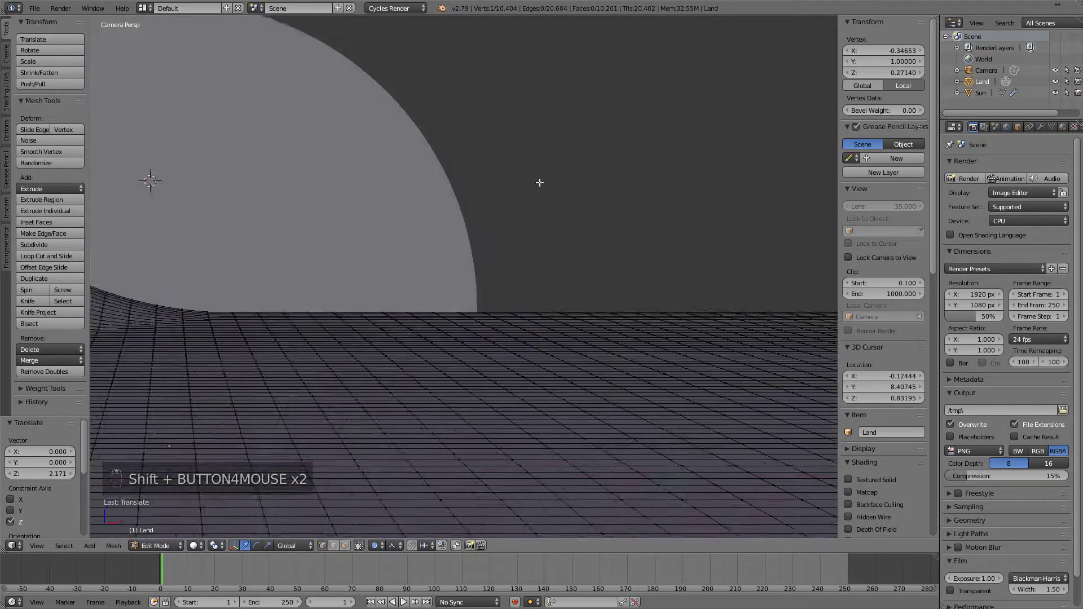
left_click_drag(545, 316, 474, 298)
scroll("up", 3)
left_click_drag(463, 297, 444, 293)
key("g")
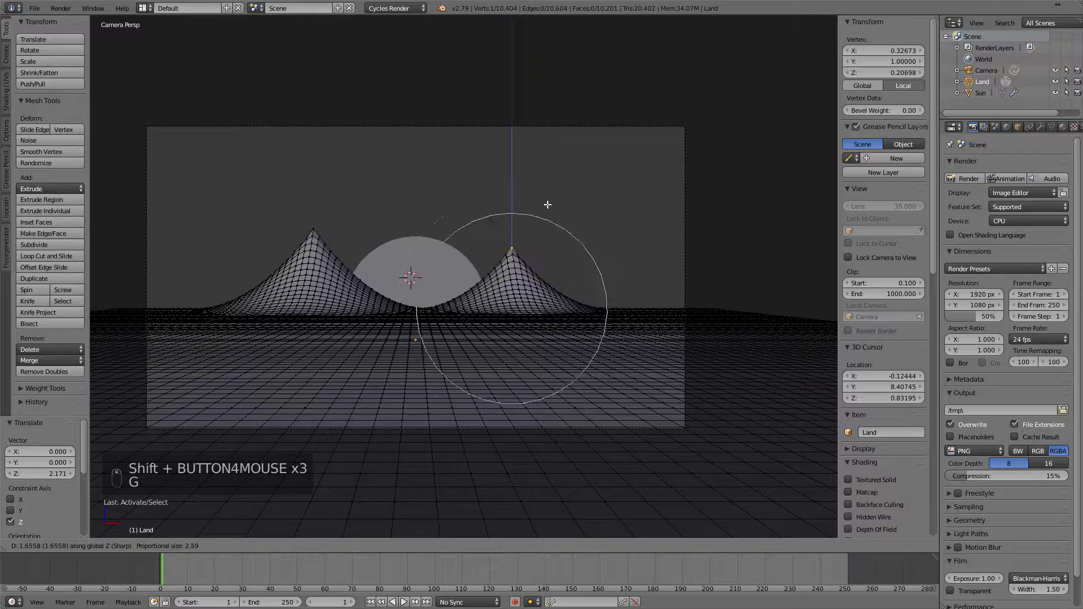
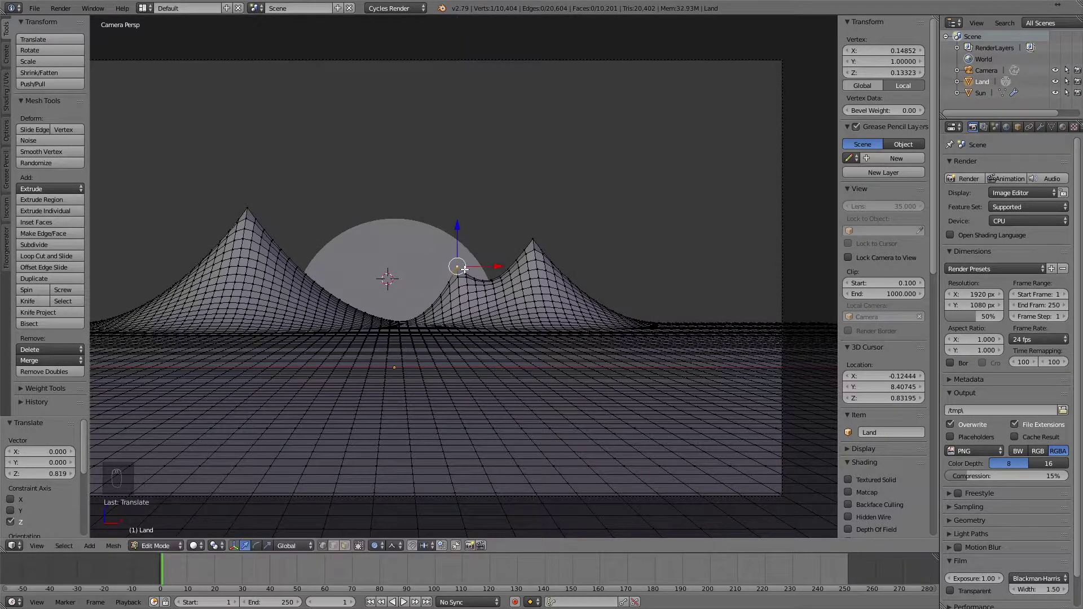
key("Tab")
Add a Decimate modifier to Land and lower its ratio for a faceted look.
middle_click(525, 288)
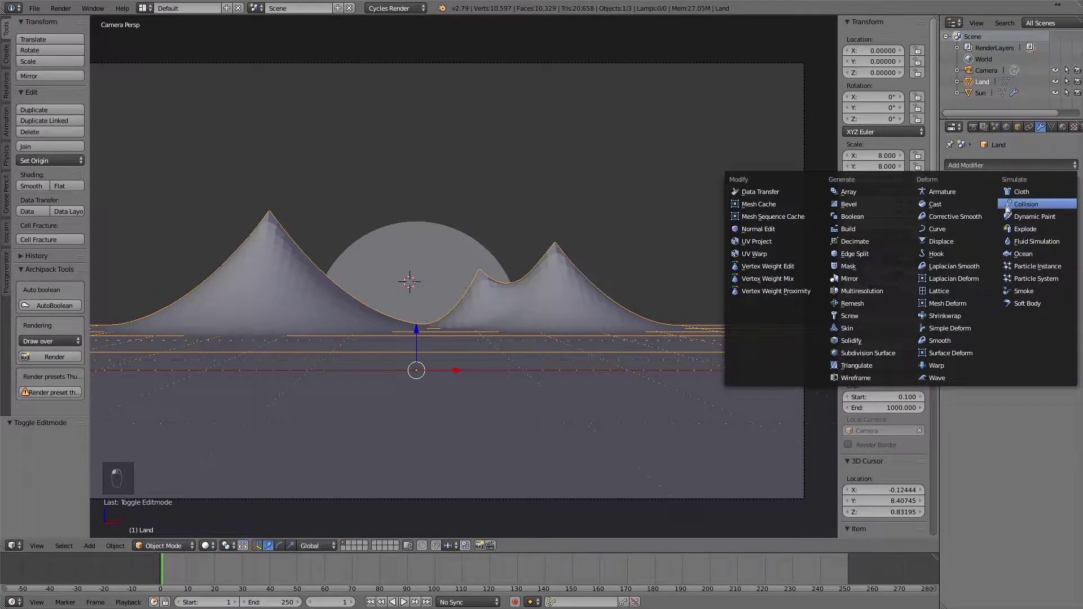
left_click(858, 244)
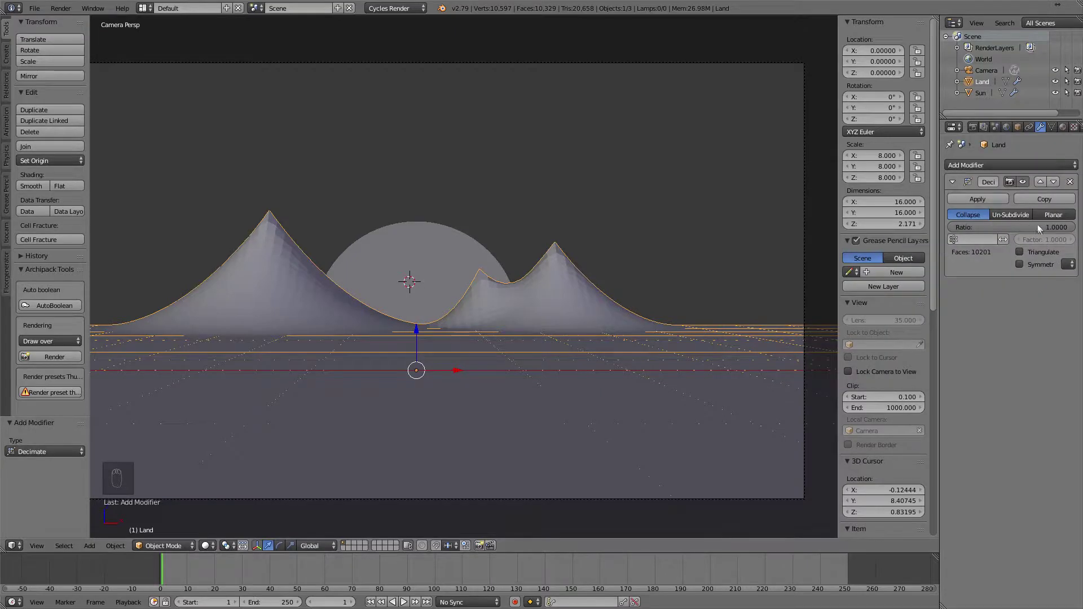
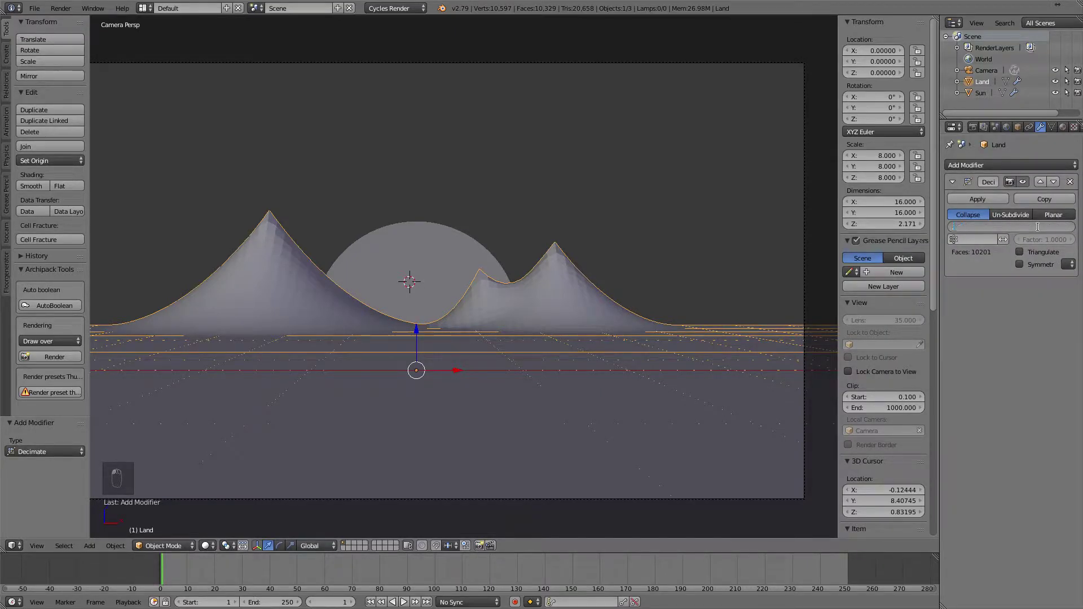
left_click_drag(620, 310, 605, 331)
left_click_drag(496, 316, 454, 313)
scroll("up", 3)
middle_click(528, 374)
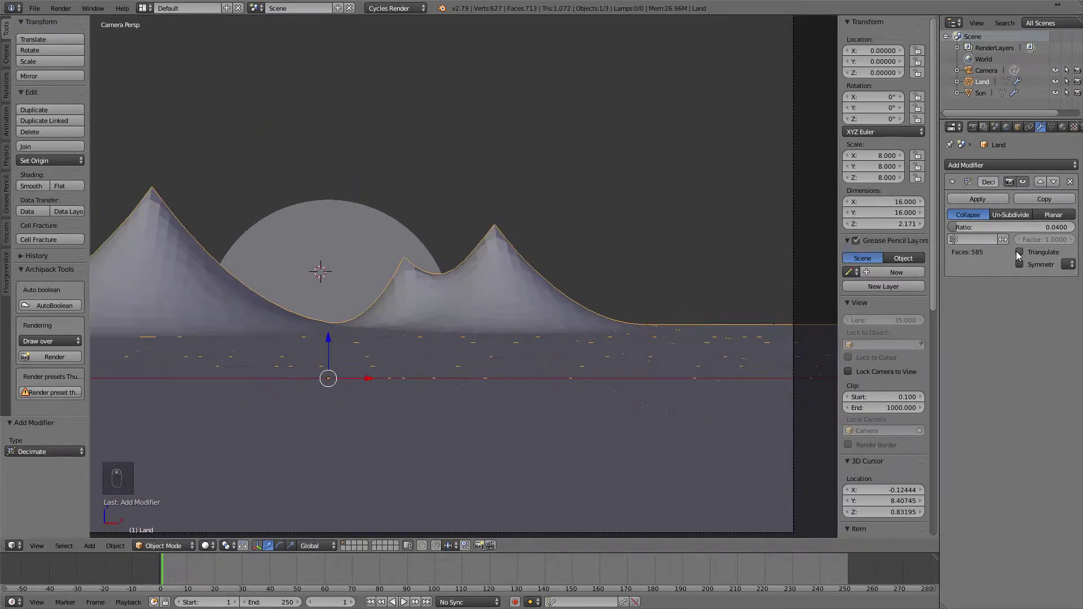
Reduce the Decimate ratio further to about 0.03 for a low-poly island.
middle_click(1018, 258)
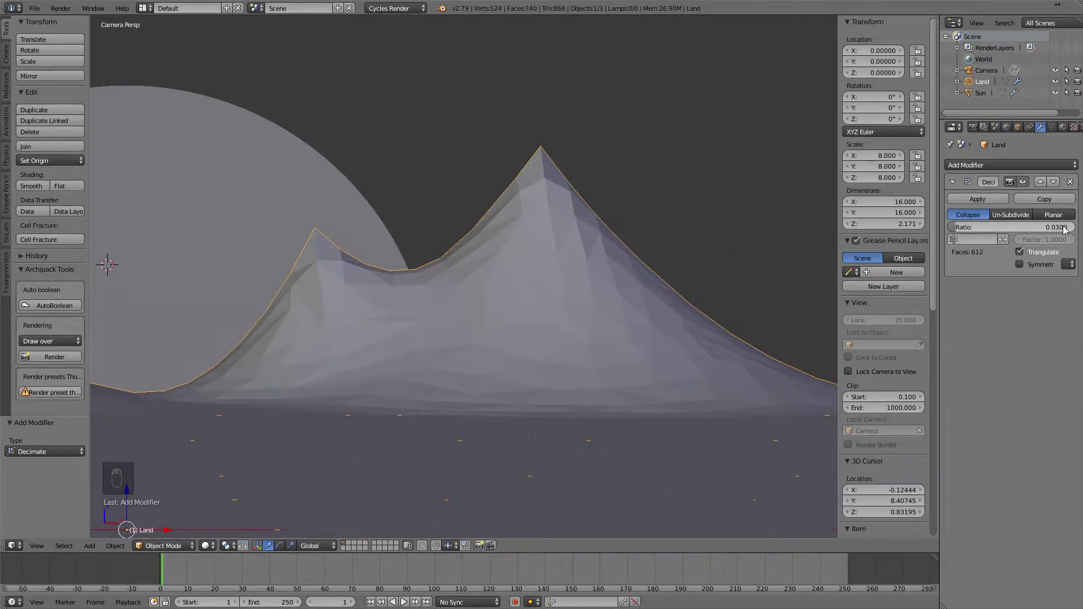
left_click_drag(1029, 240, 700, 279)
left_click(699, 279)
left_click_drag(483, 314, 1049, 214)
left_click_drag(1054, 233, 595, 264)
middle_click(584, 269)
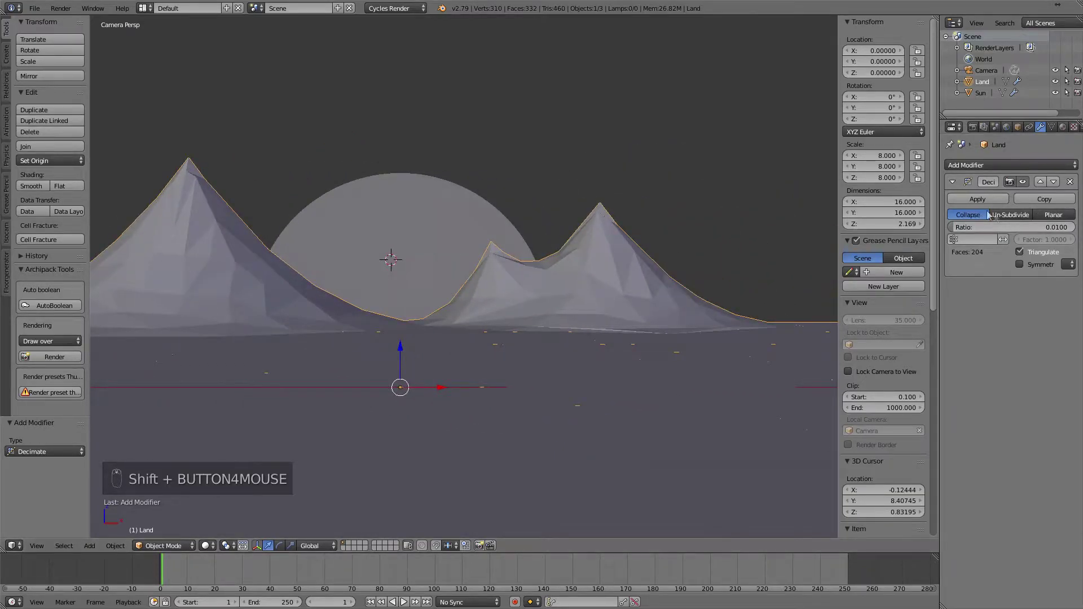
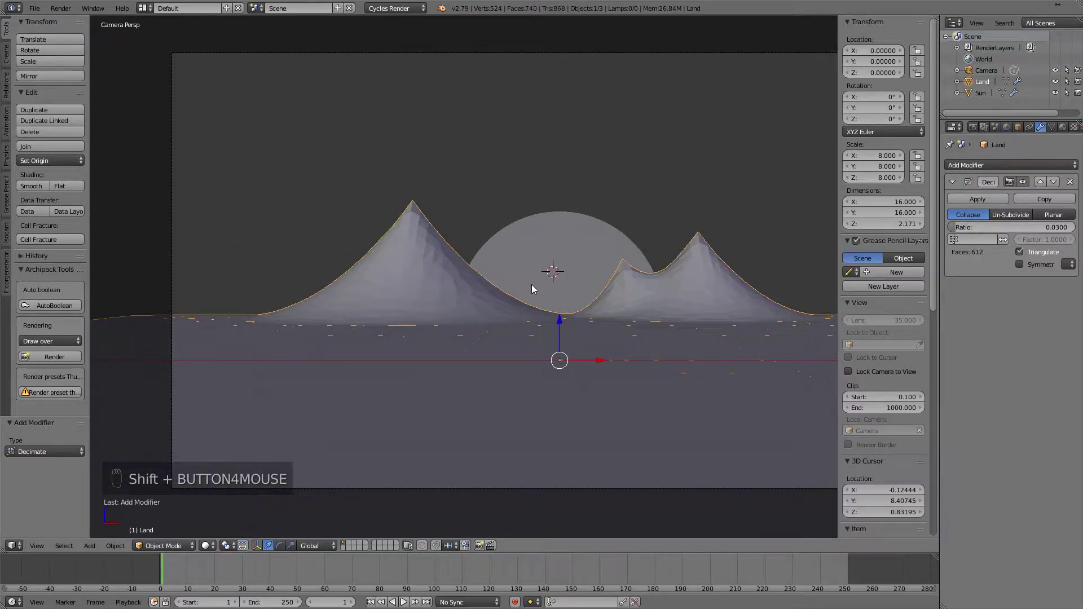
Raise the tallest peak with random proportional falloff and check the shape in object mode.
key("Tab")
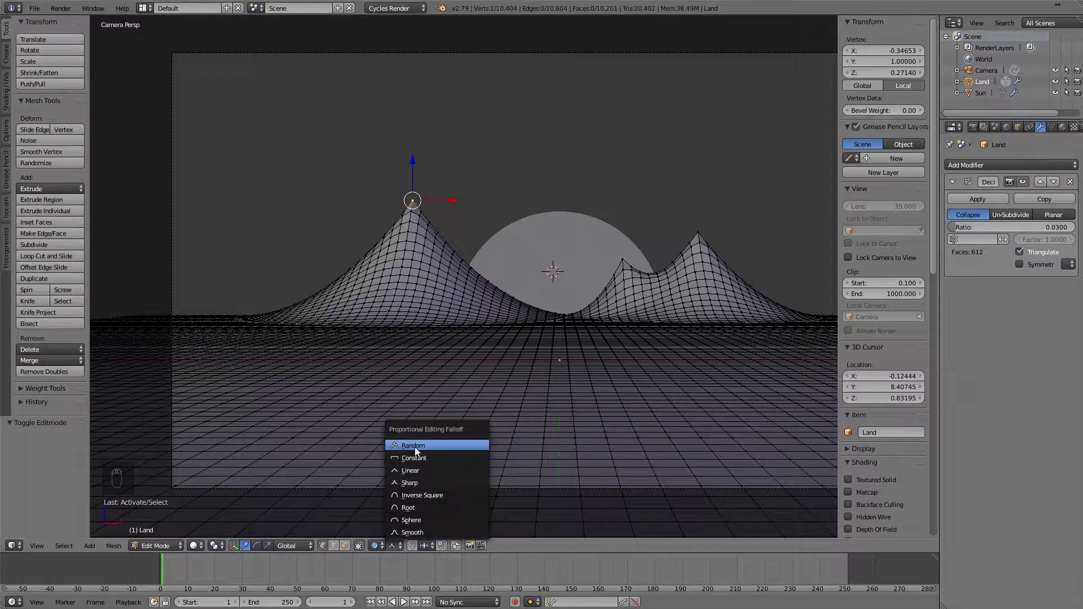
scroll("up", 3)
key("g")
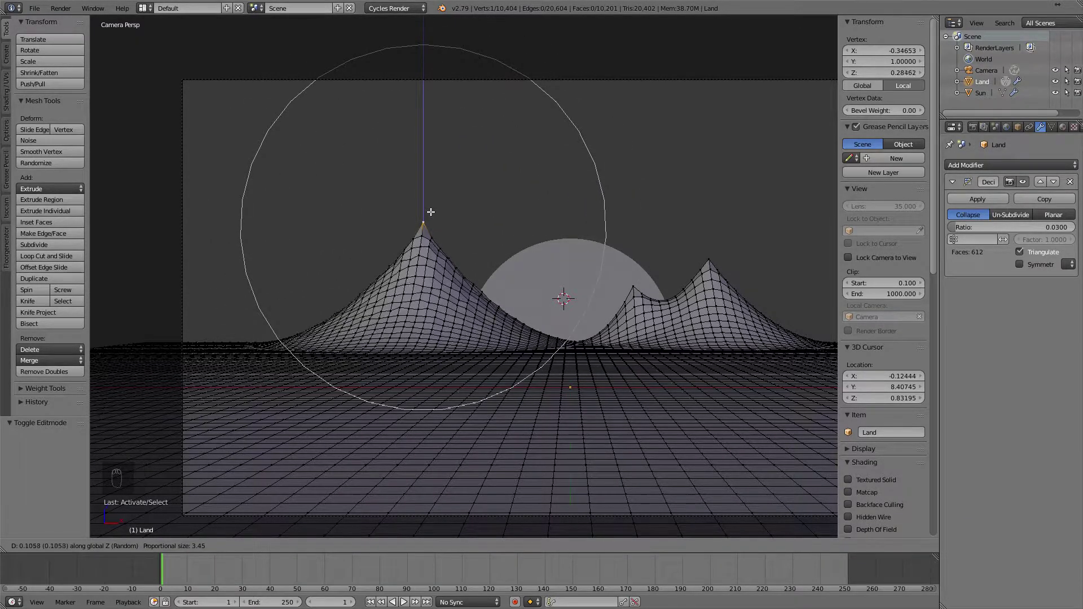
key("Tab")
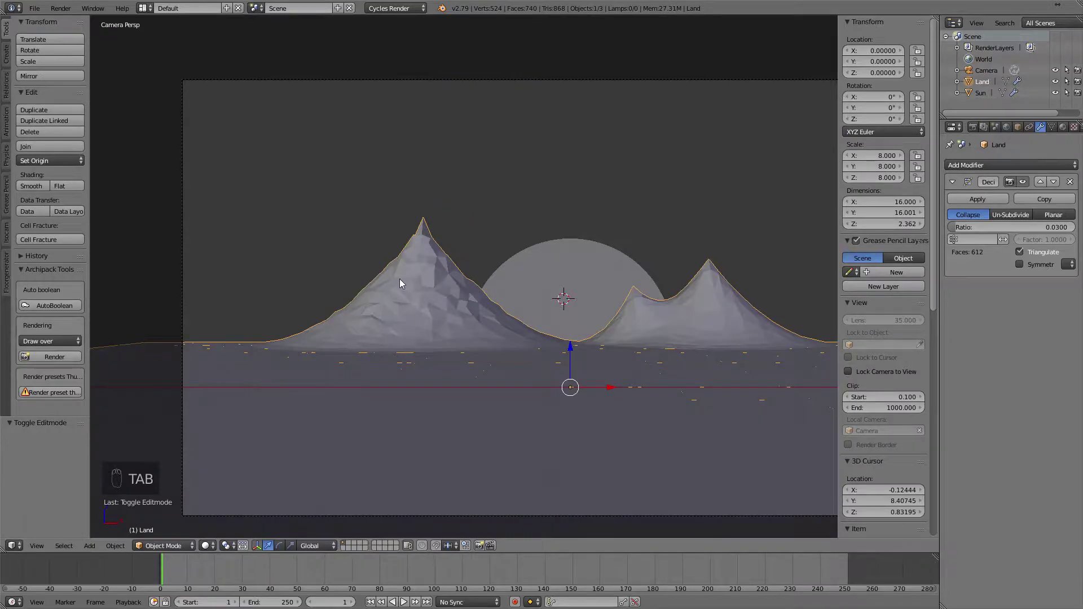
Return to edit mode and lift a lower Land vertex along the vertical axis.
scroll("up", 3)
left_click_drag(545, 342, 600, 348)
key("Tab")
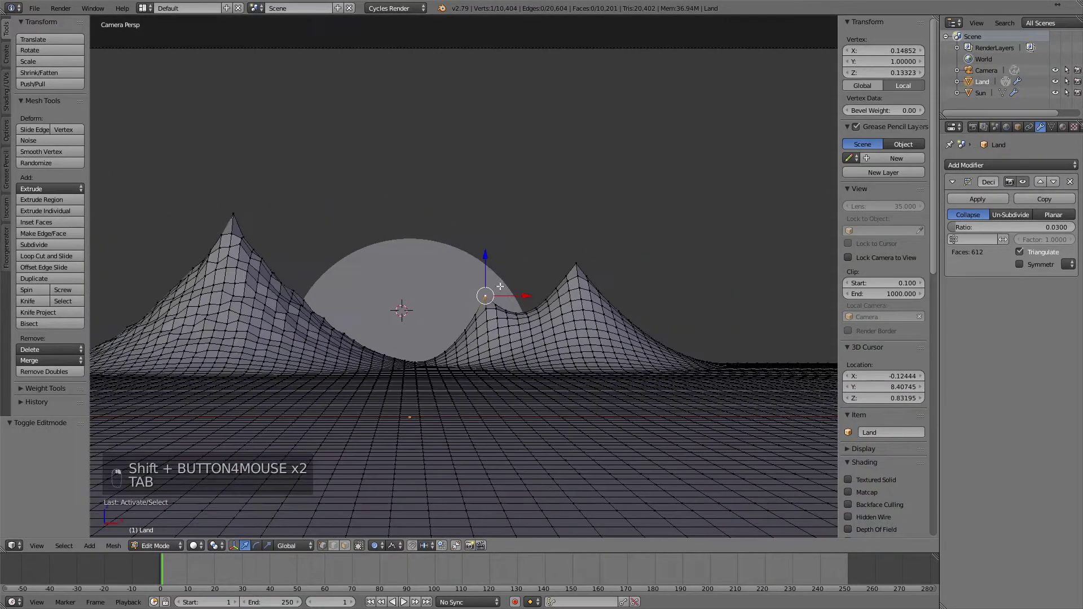
key("g")
middle_click(500, 268)
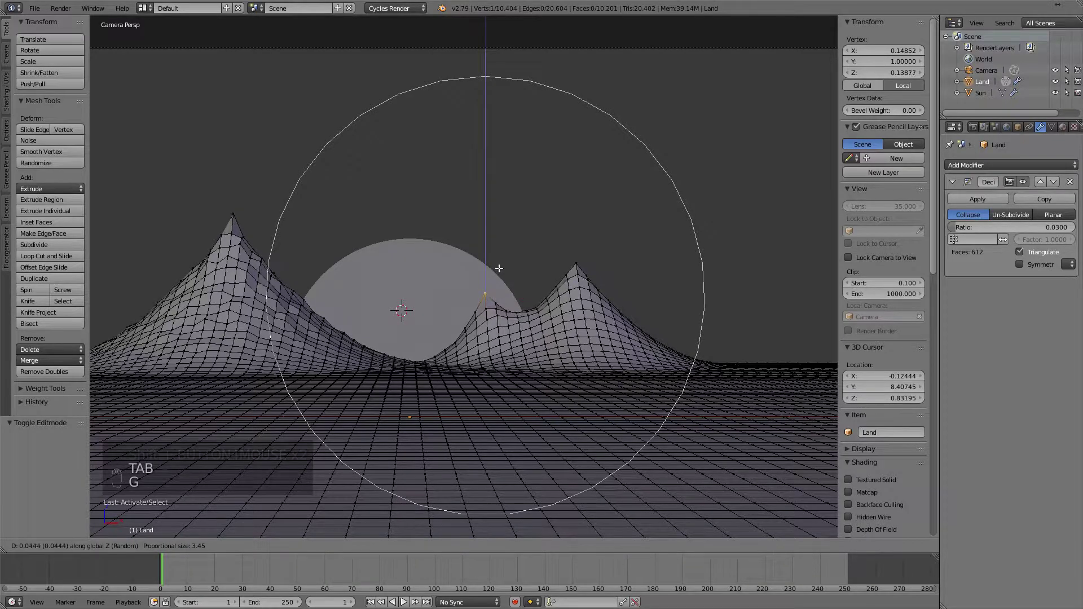
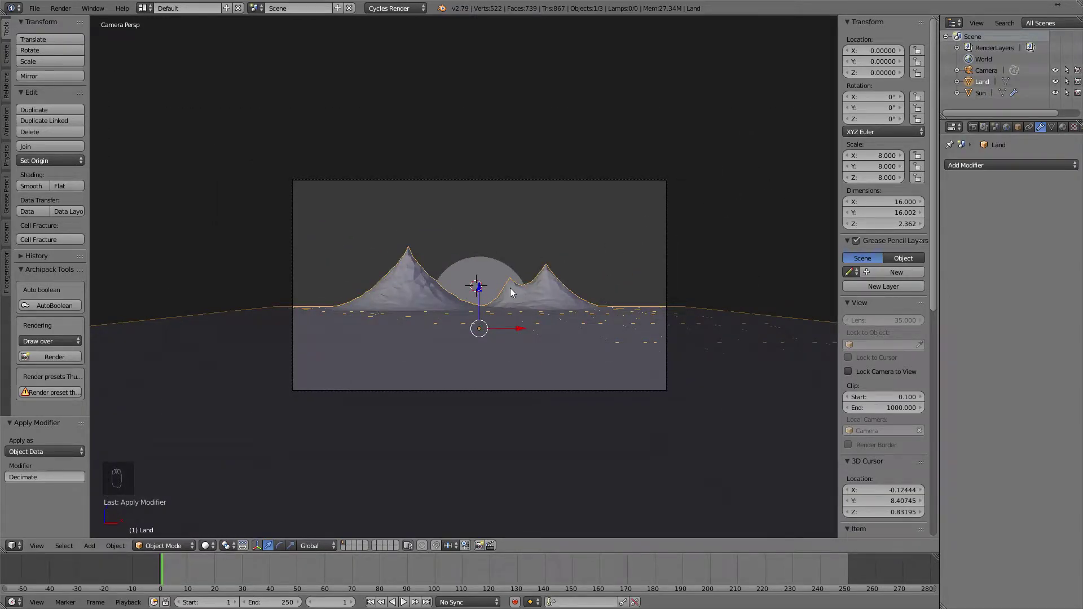
Add the Water plane at the world origin after resetting the 3D cursor.
key("shift+a")
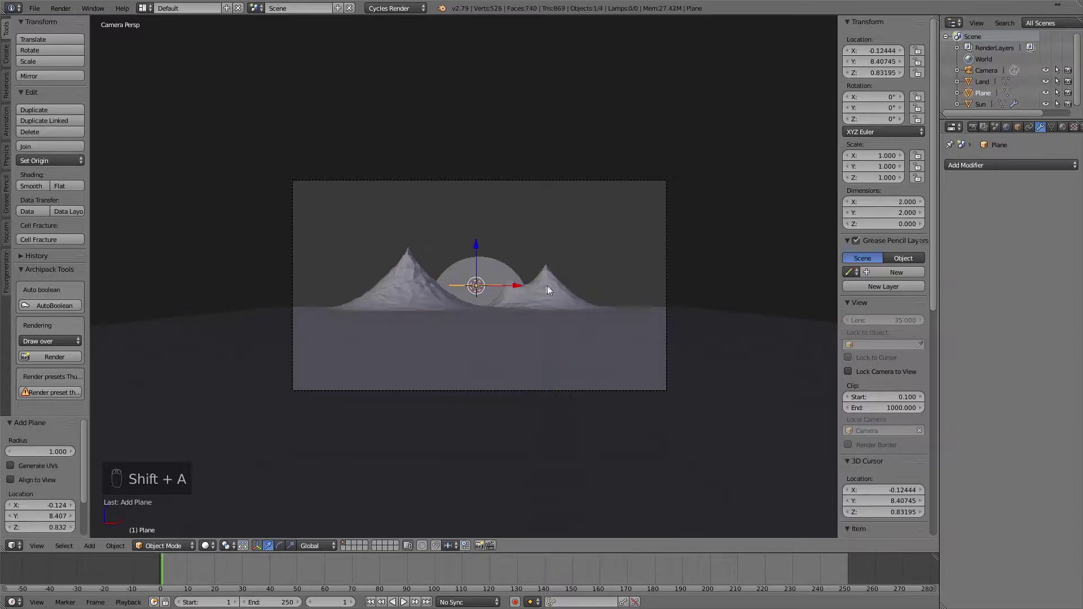
key("x")
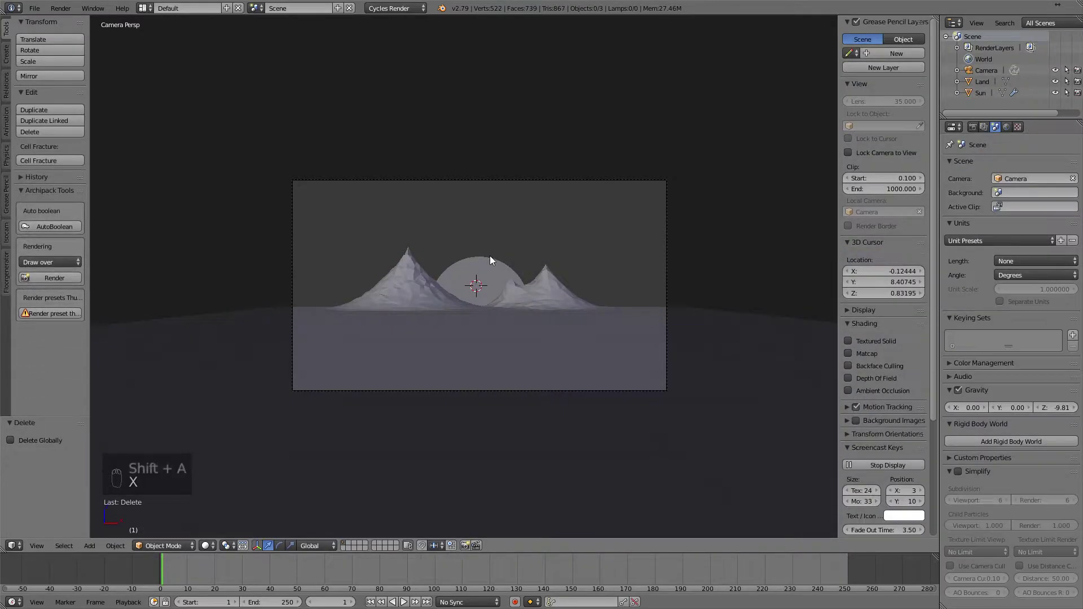
key("shift+c")
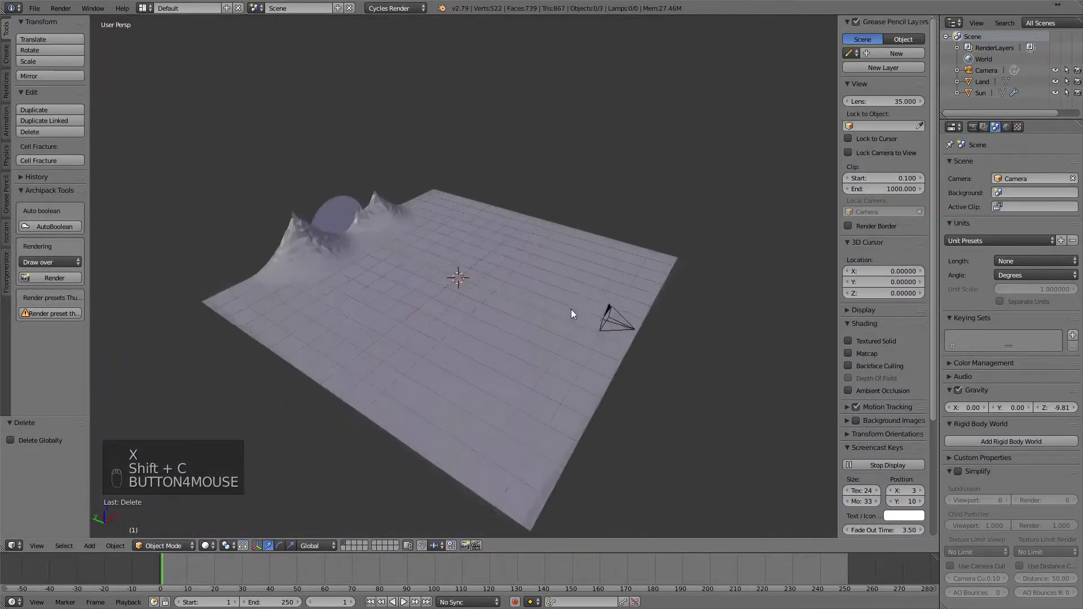
key("shift+a")
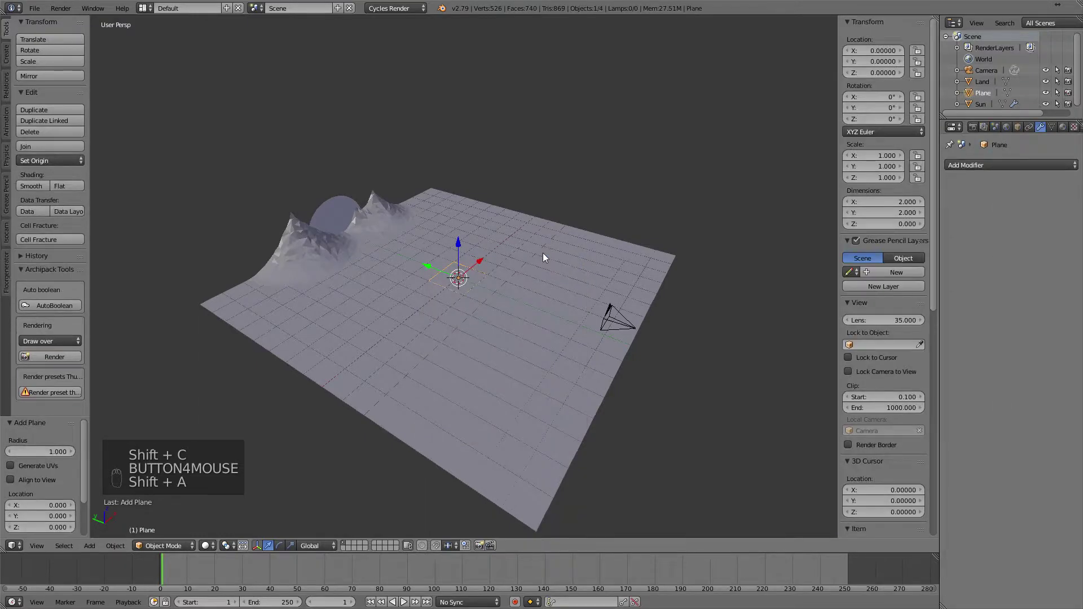
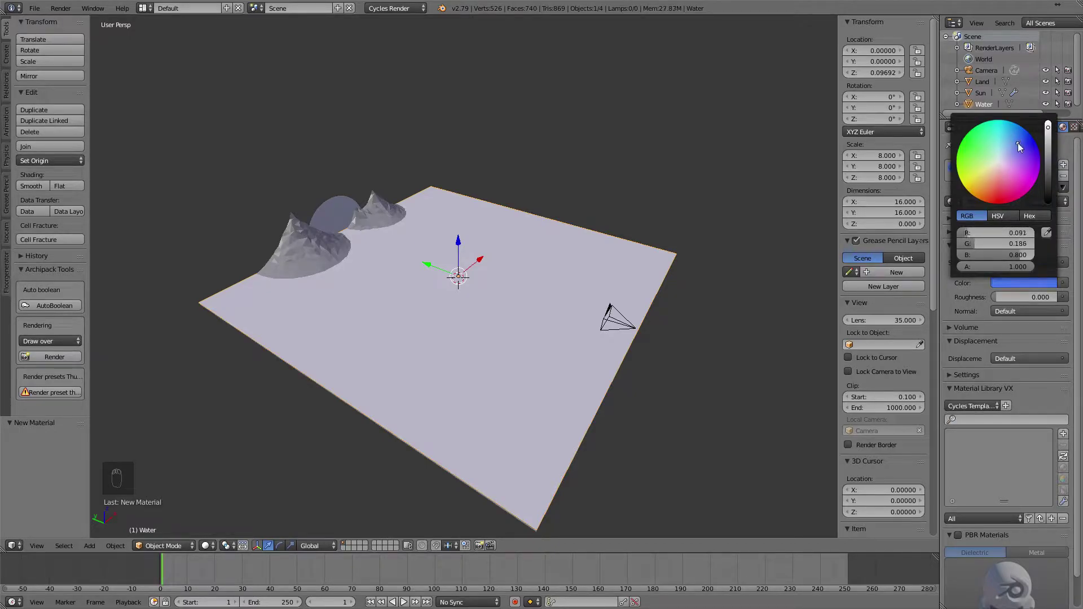
Give the Water plane a blue material colour.
left_click_drag(230, 480, 208, 548)
left_click(225, 531)
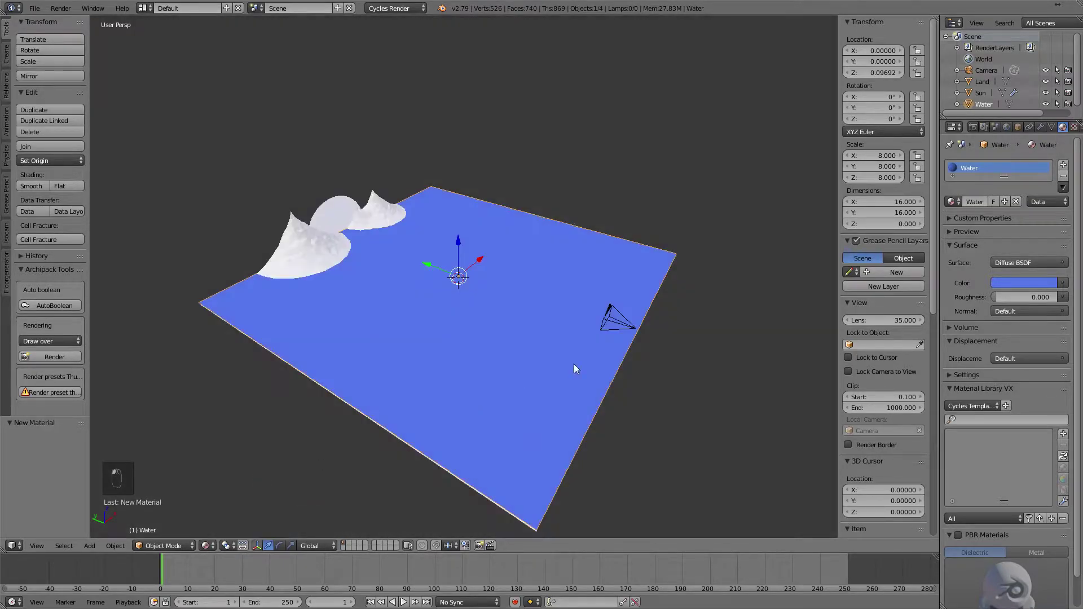
Stretch Land upward for taller mountains, tint its material pale cream and add a second slot.
key("KP_0")
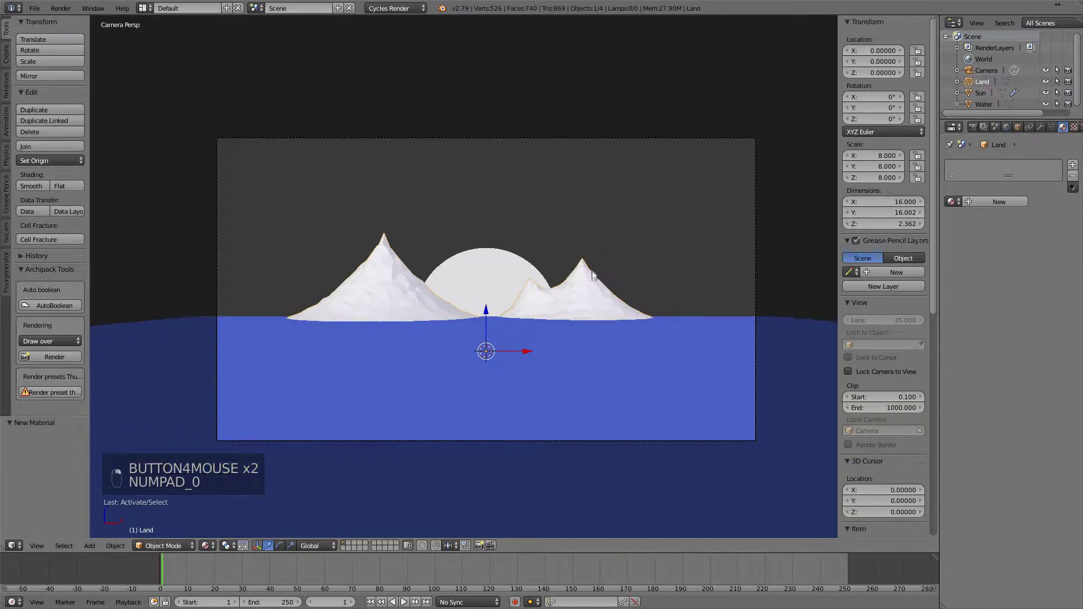
key("s")
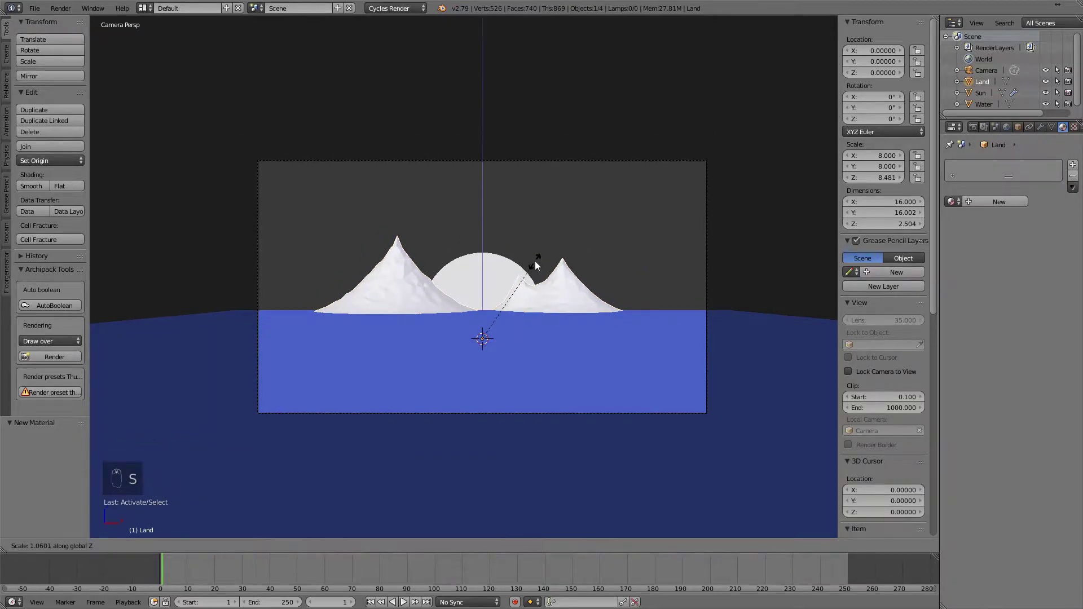
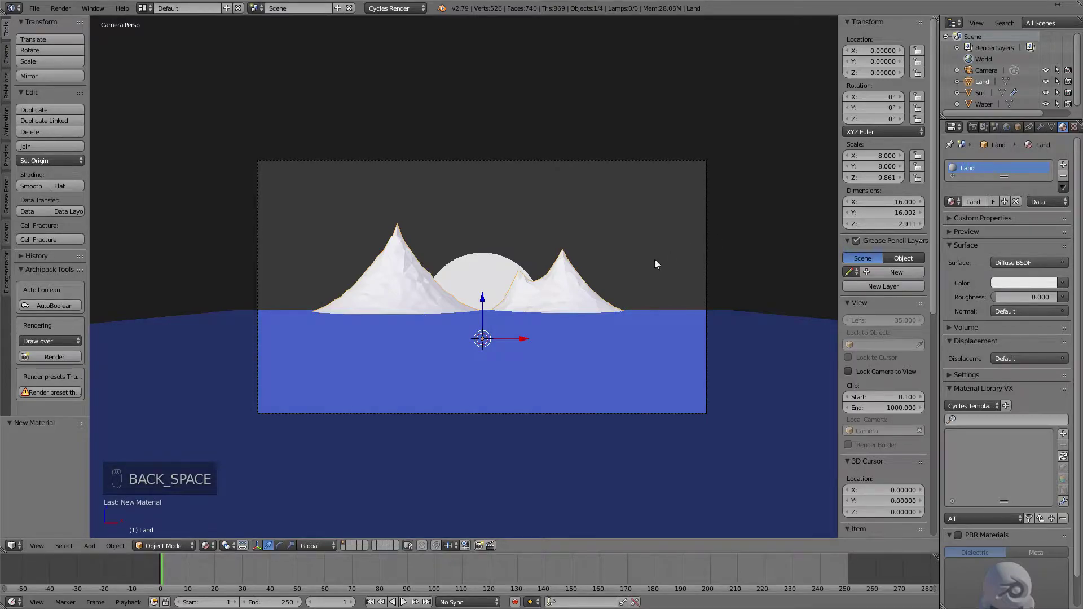
left_click_drag(634, 274, 1010, 286)
left_click_drag(1019, 287, 995, 168)
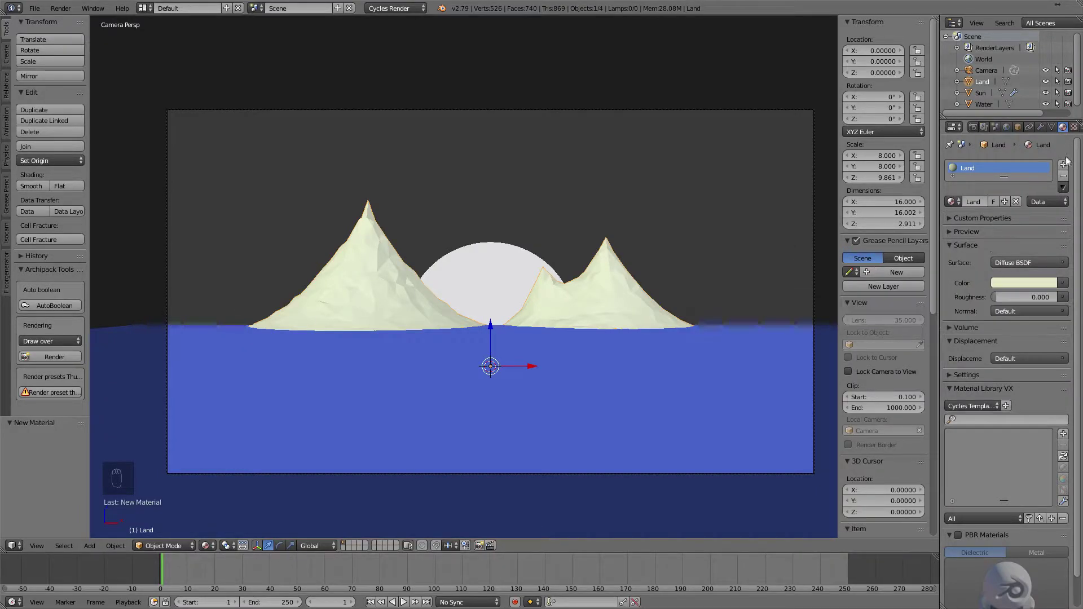
left_click_drag(1066, 168, 1017, 223)
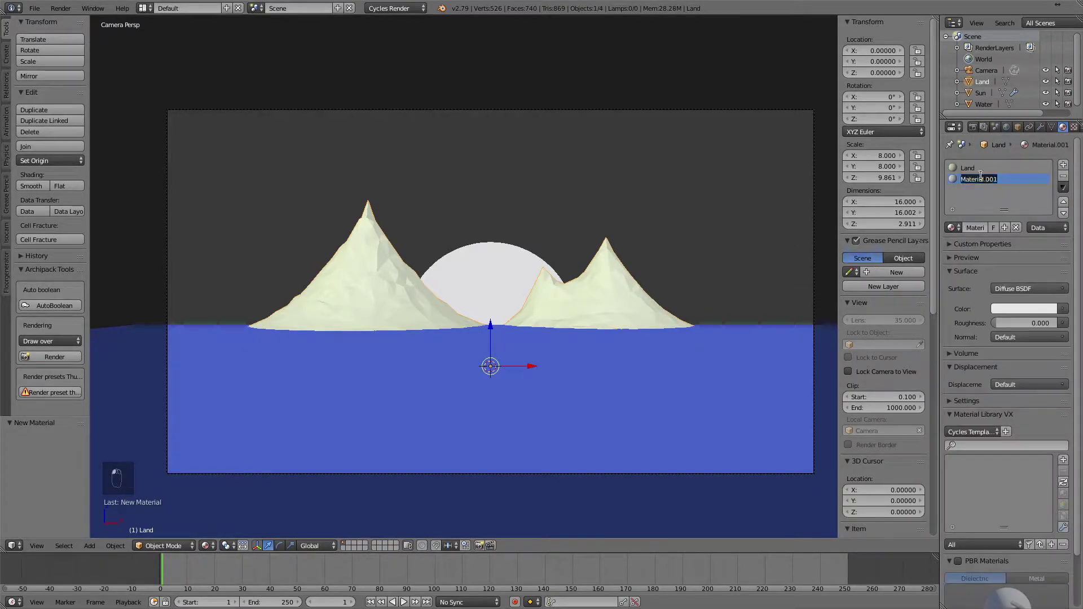
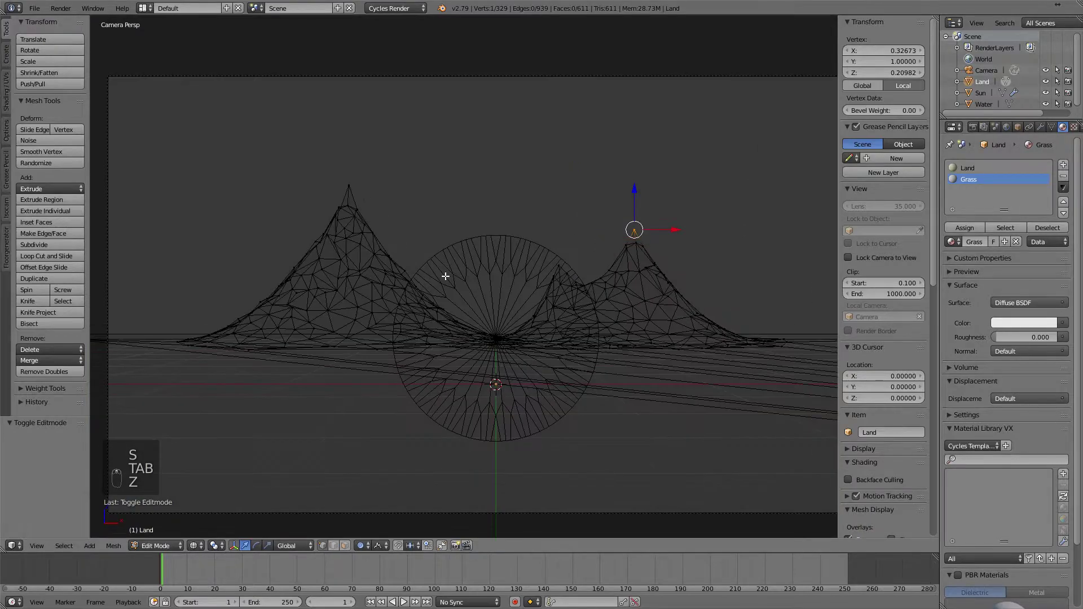
Box-select the upper mountain faces, assign the Grass material and colour it green.
key("a")
key("b")
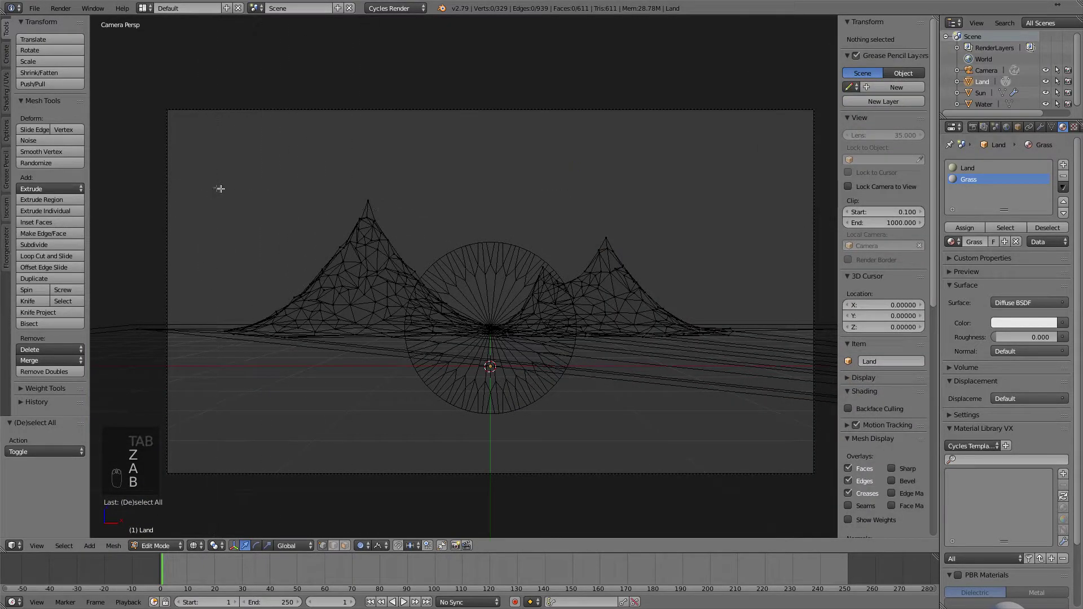
left_click_drag(350, 549, 754, 323)
key("b")
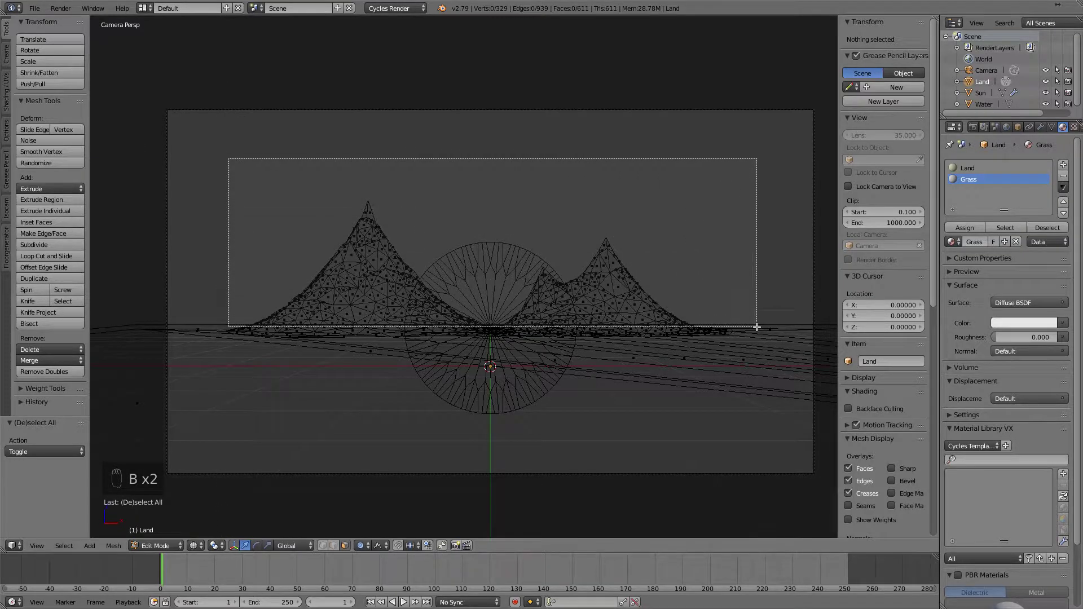
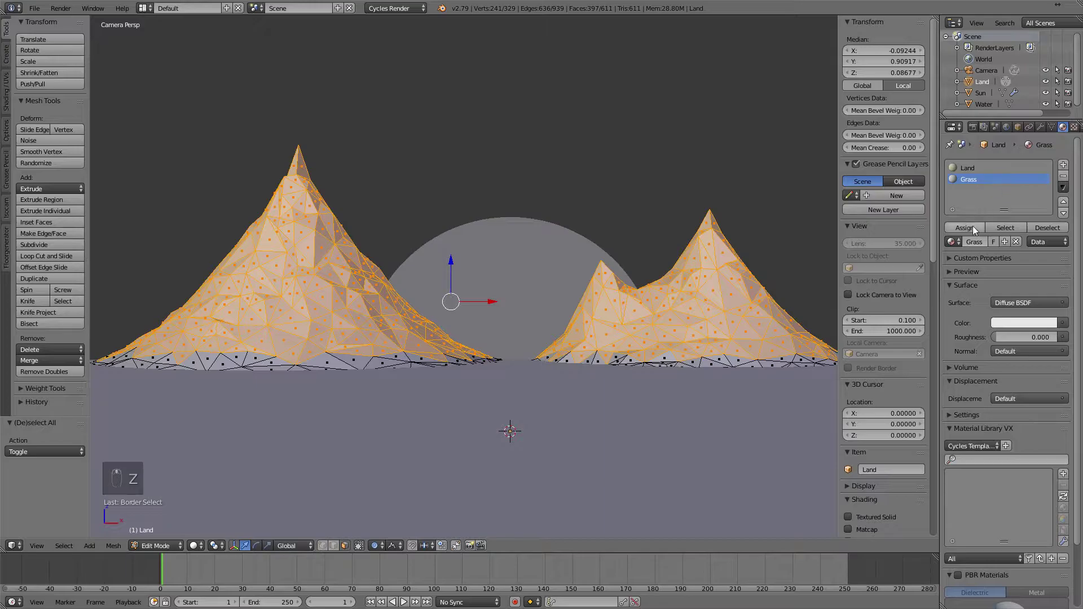
left_click(976, 234)
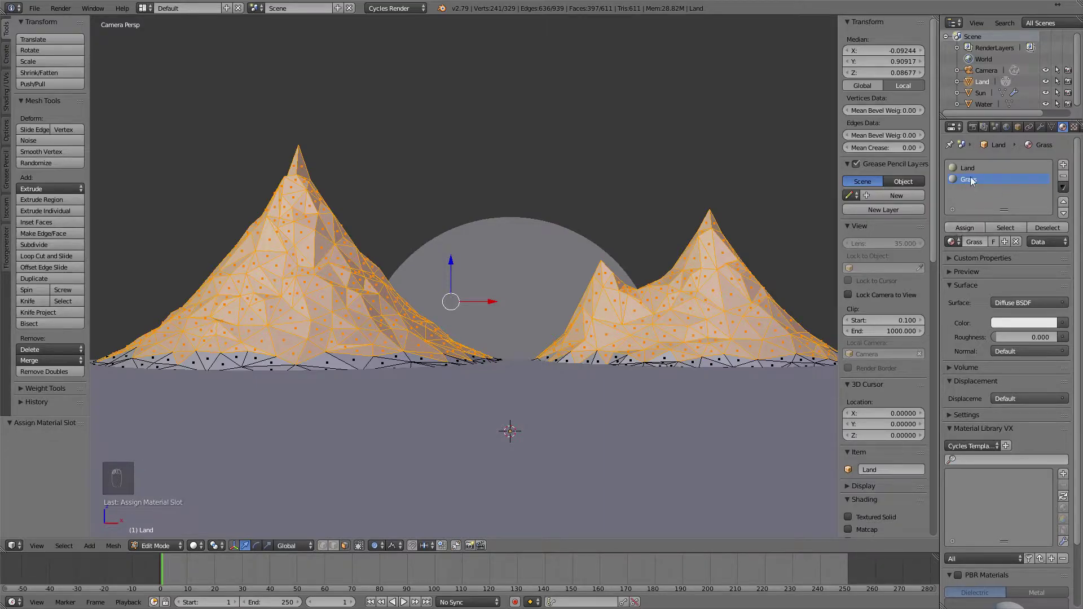
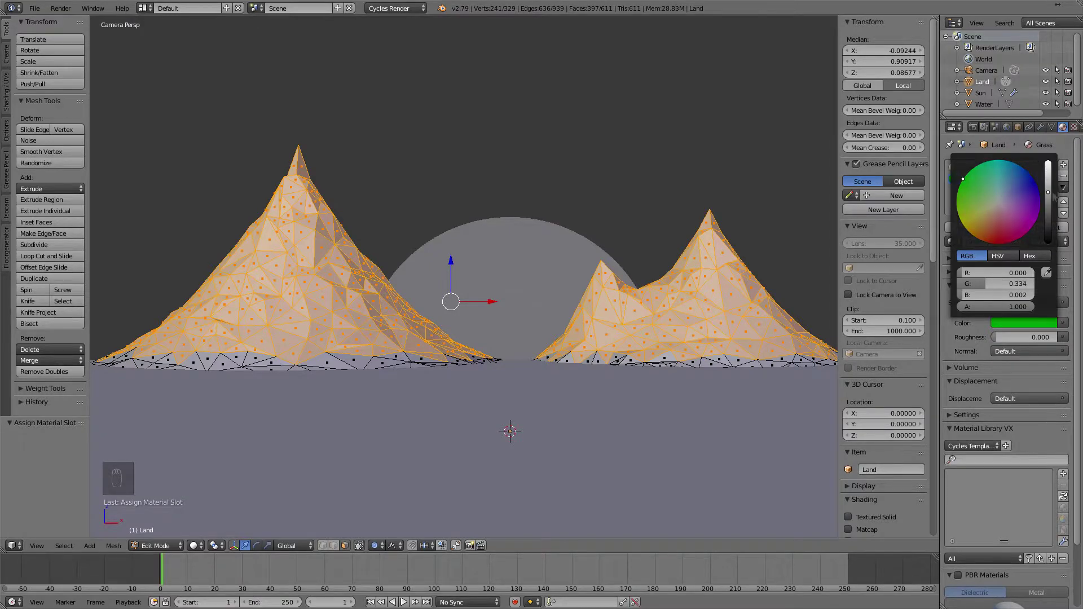
left_click_drag(207, 530, 220, 481)
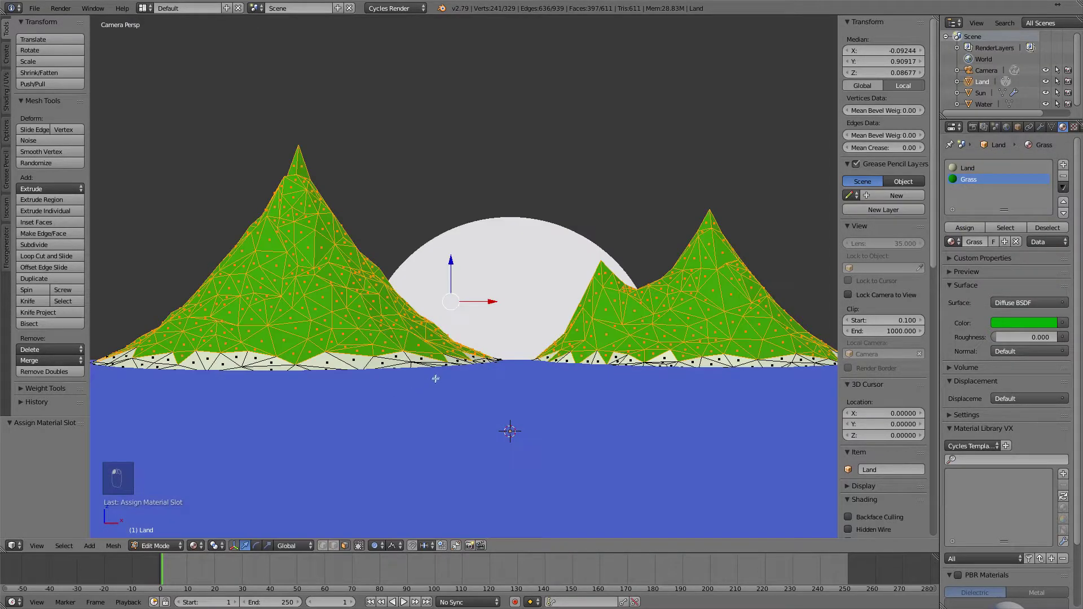
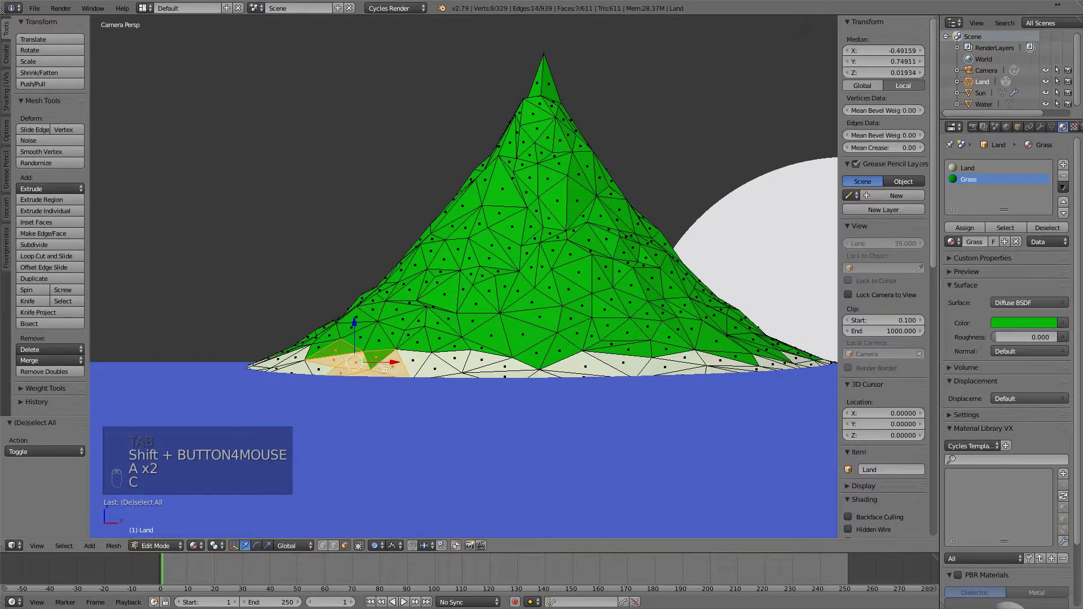
Tint the Land material pale sand and assign the selected shoreline faces the Grass material slot.
key("c")
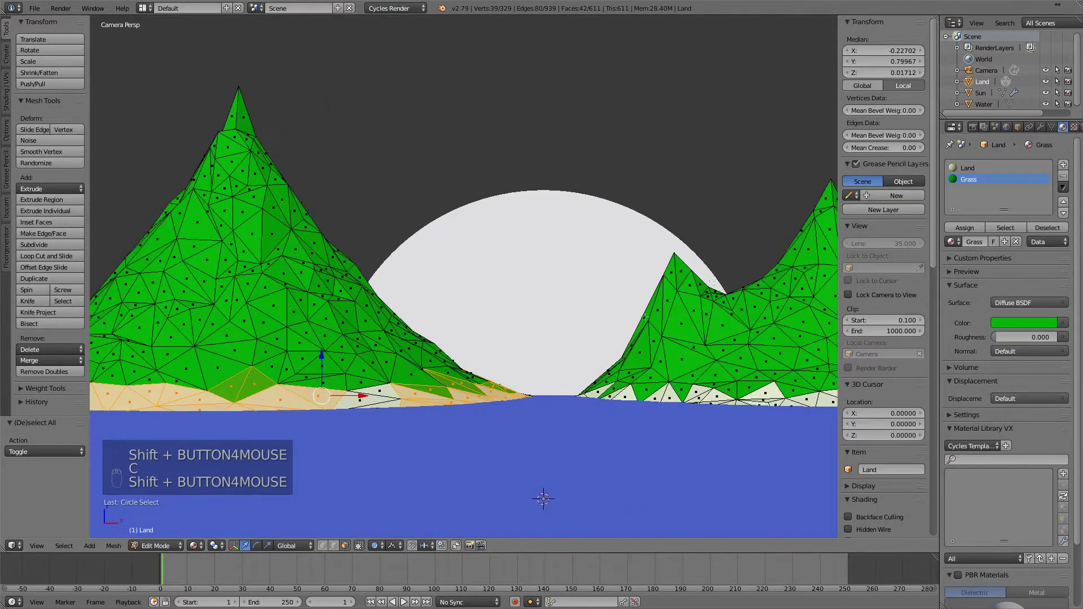
key("Tab")
key("Tab")
key("a")
key("c")
left_click(971, 232)
key("Tab")
left_click(626, 378)
key("Tab")
key("a")
key("c")
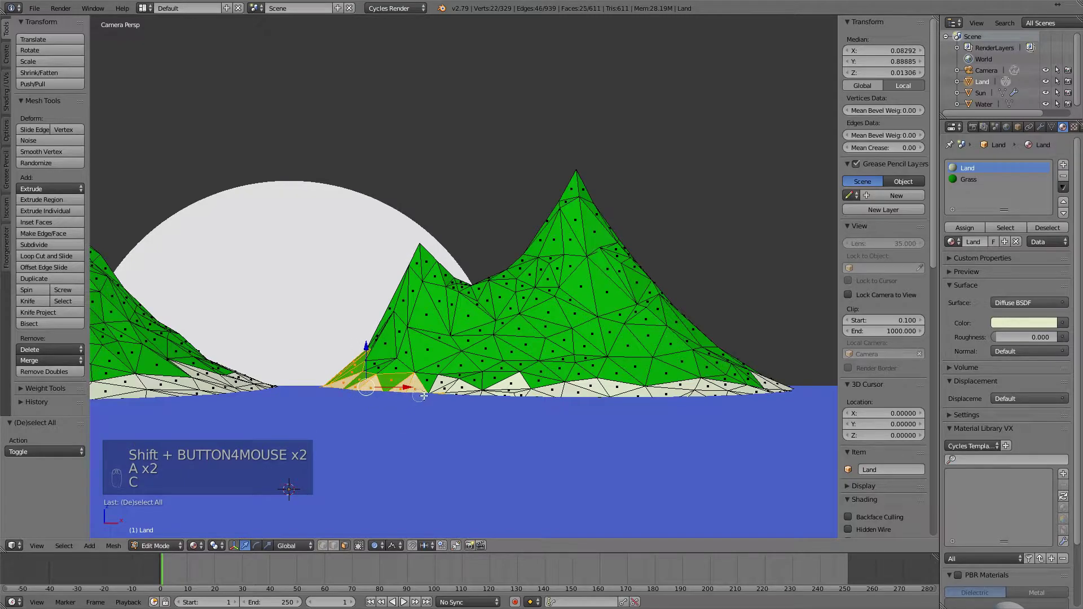
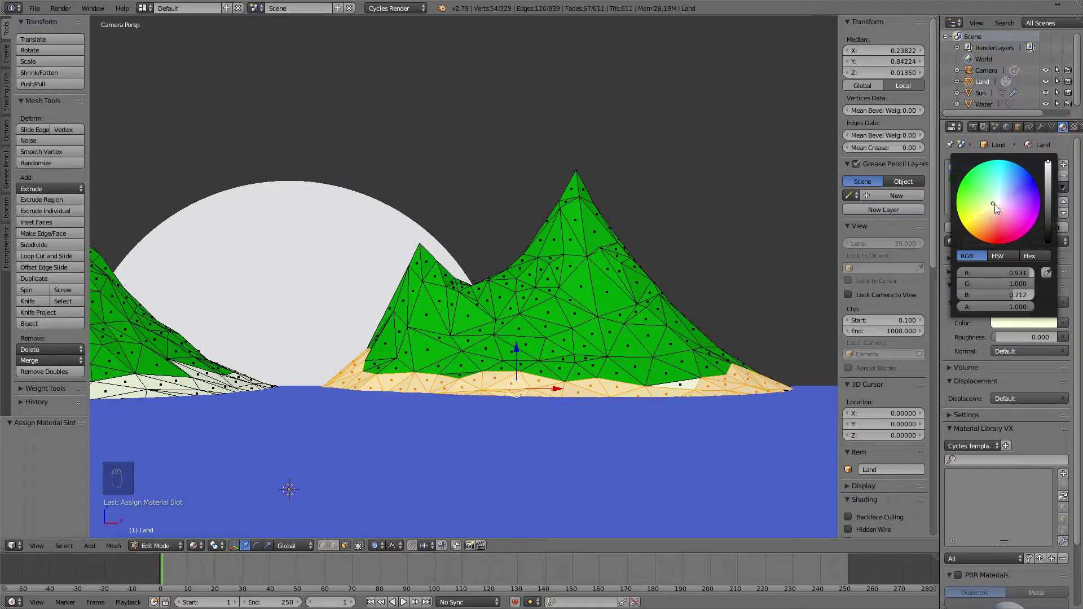
Orbit in on the shoreline, clear the selection and begin a knife cut across the shoreline faces.
key("Tab")
key("Tab")
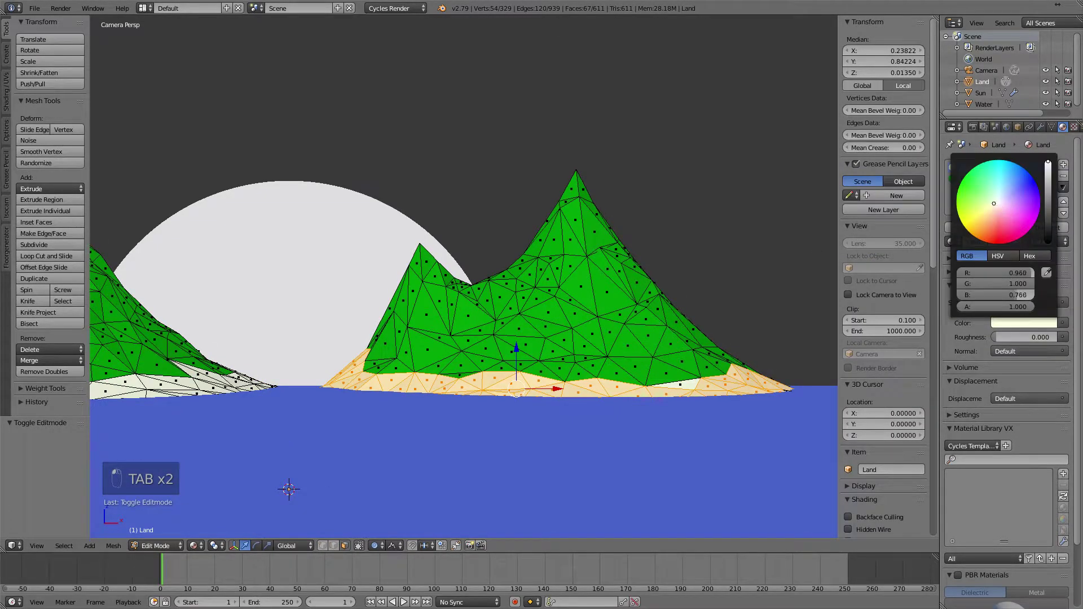
key("Tab")
scroll("up", 3)
middle_click(631, 338)
key("a")
key("c")
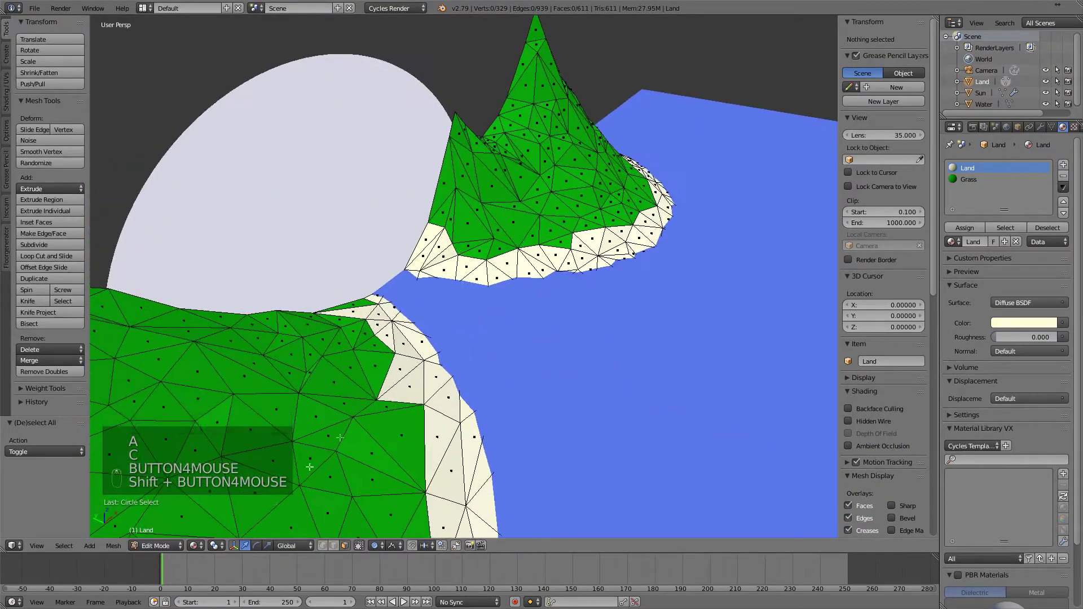
key("k")
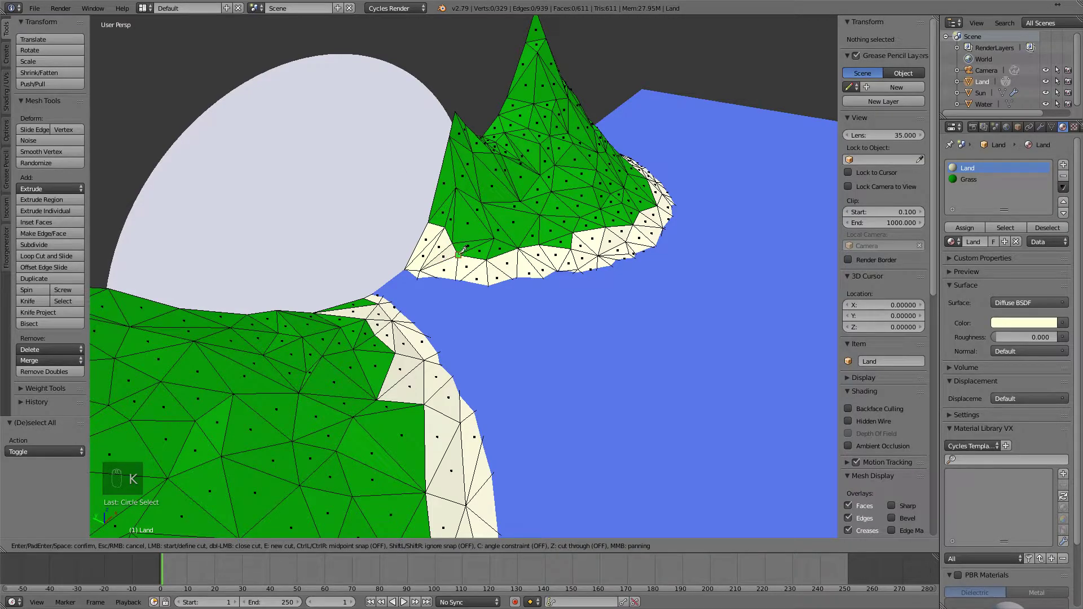
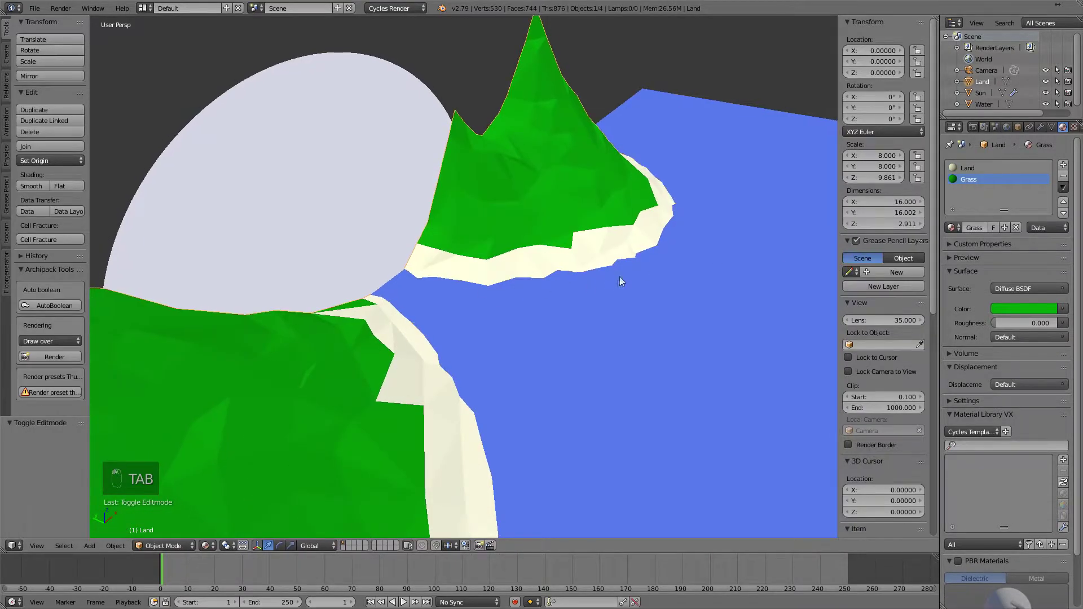
Add a white Snow material slot to the island and assign it to the first peak's tip faces.
key("KP_0")
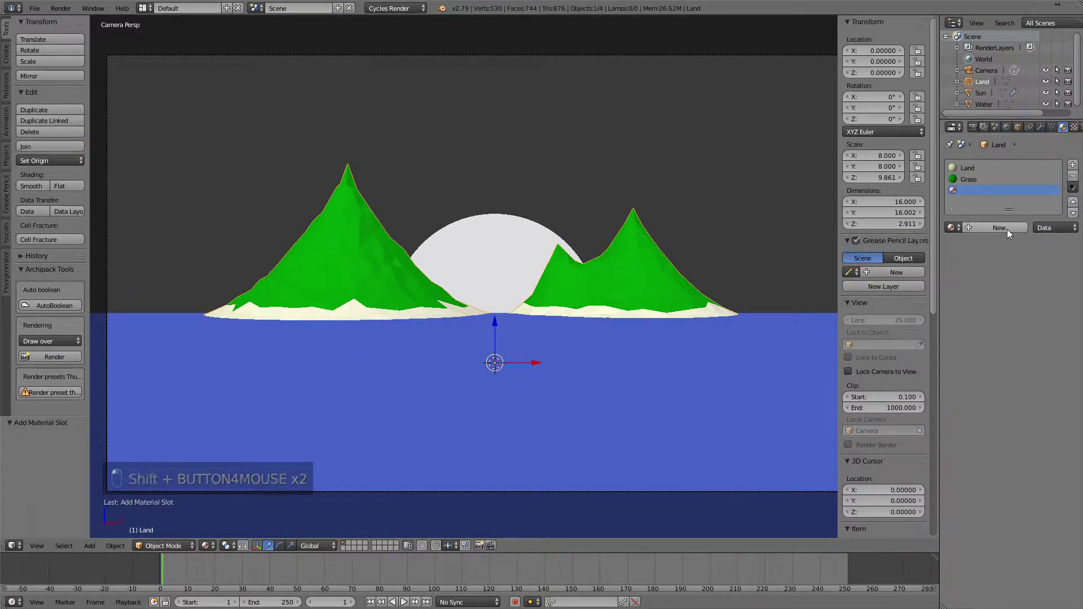
left_click(992, 193)
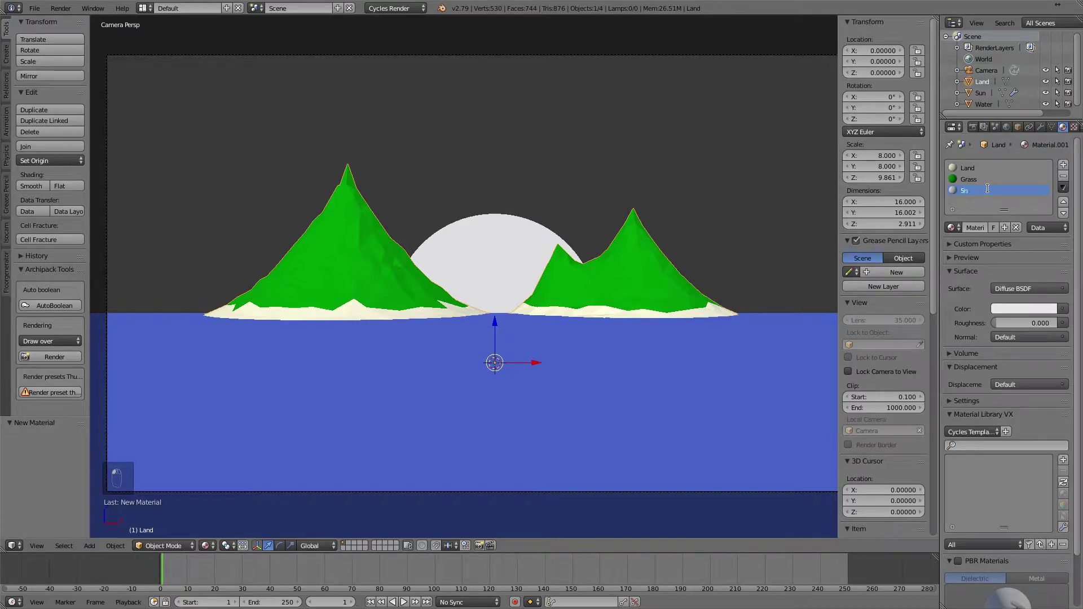
key("Tab")
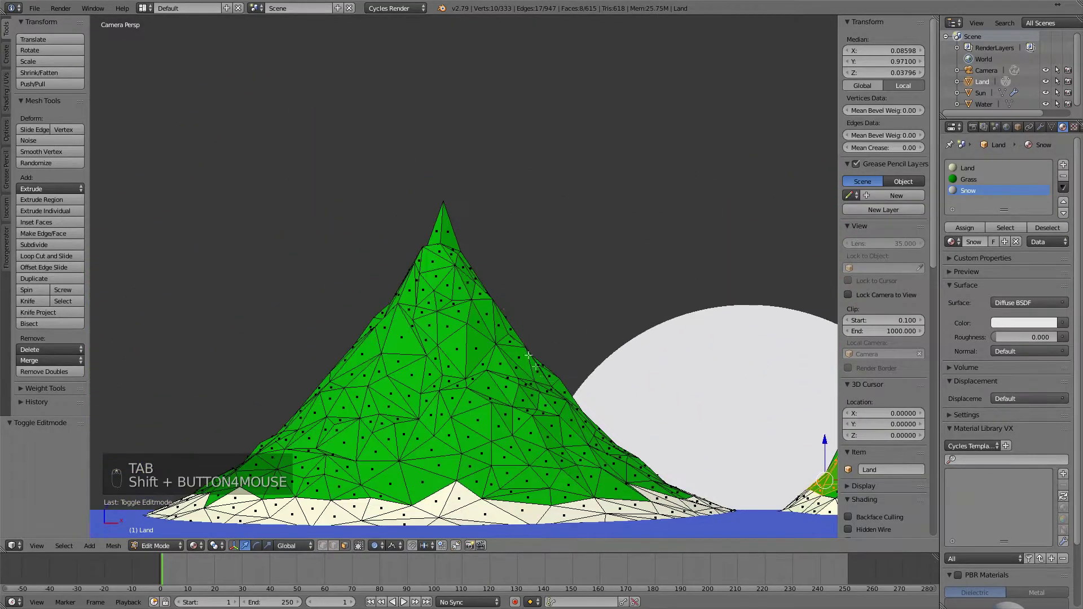
key("a")
key("c")
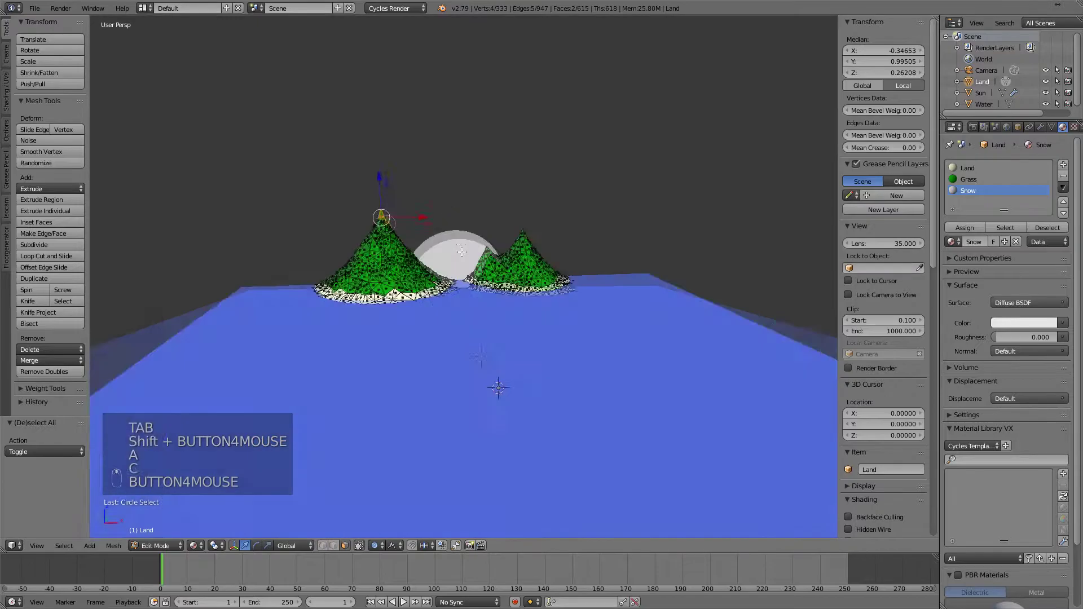
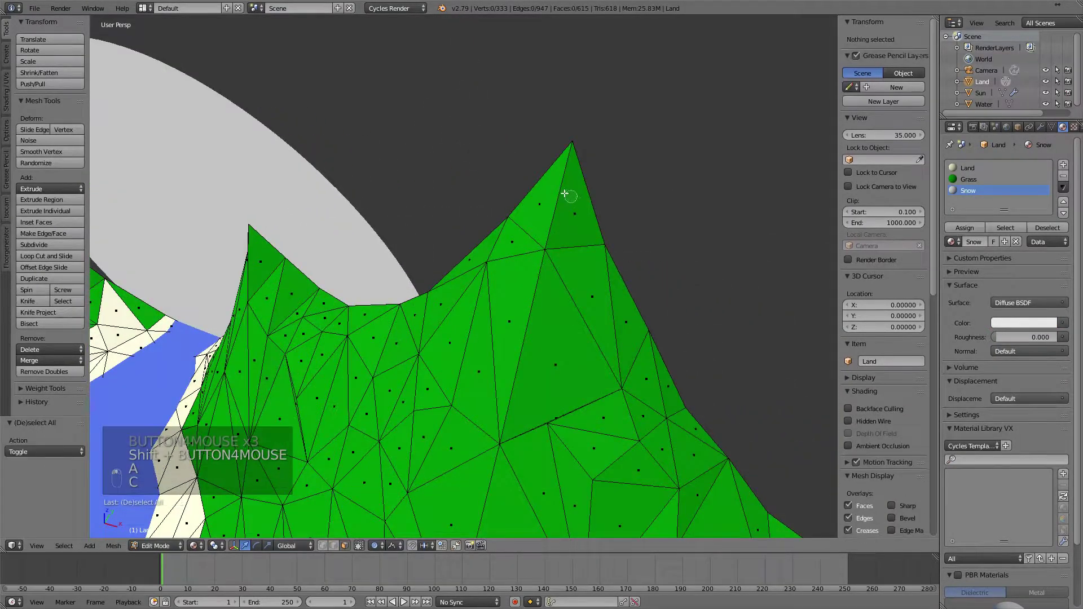
key("a")
key("c")
Assign Snow to the second peak's tip and check both snowy peaks through the camera.
key("KP_0")
key("Tab")
key("Tab")
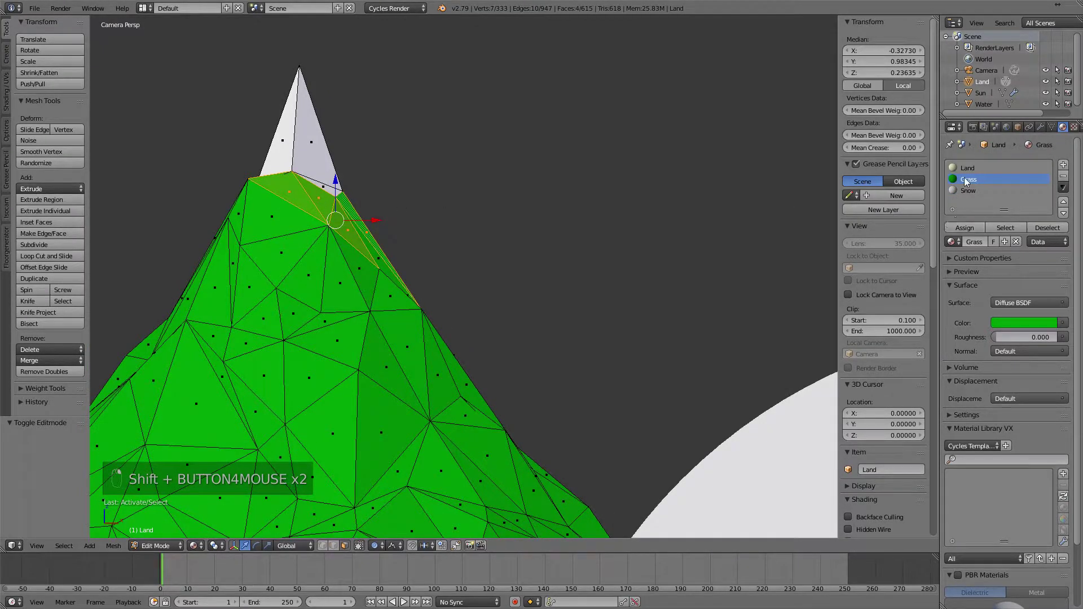
key("Tab")
scroll("up", 3)
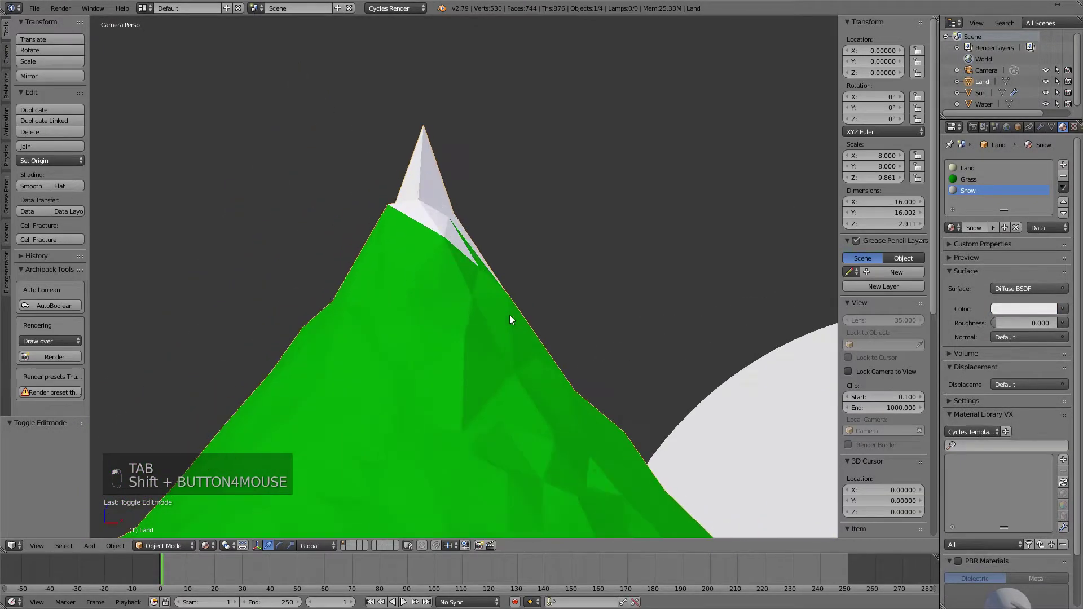
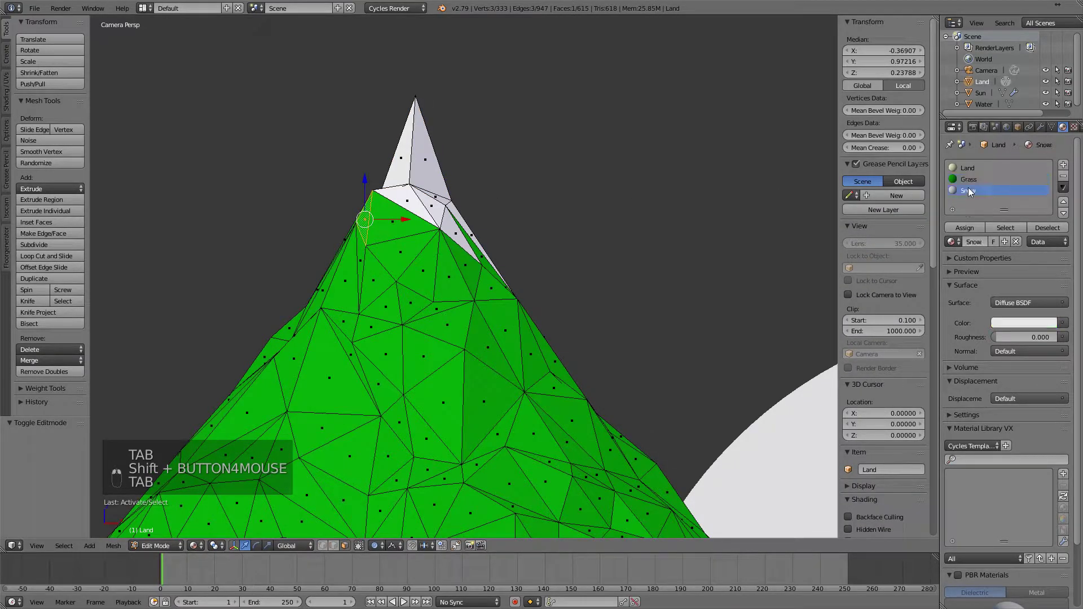
key("Tab")
key("Tab")
key("Tab")
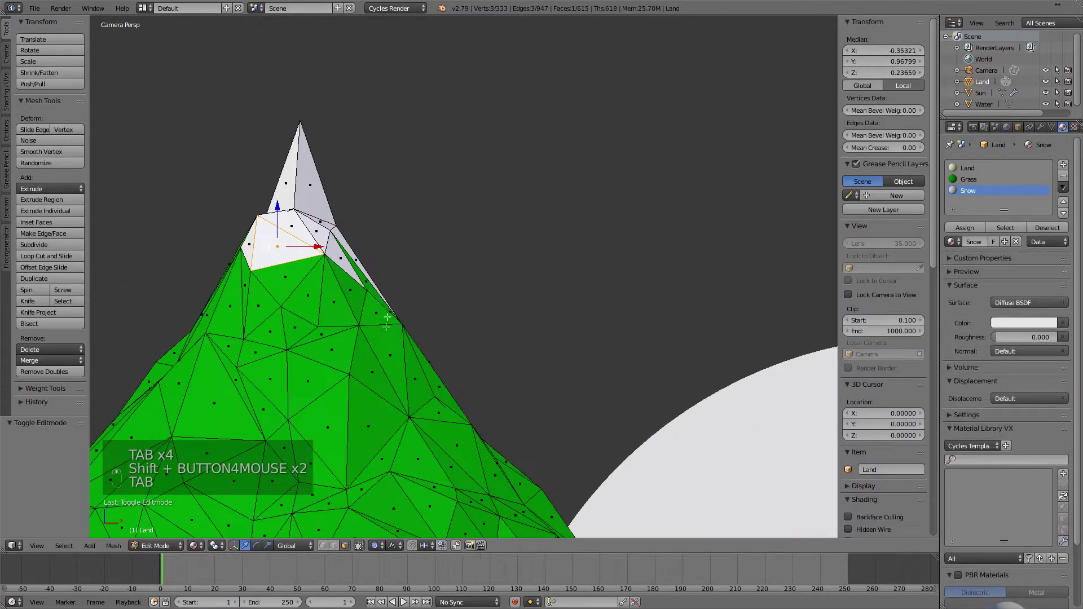
key("a")
key("c")
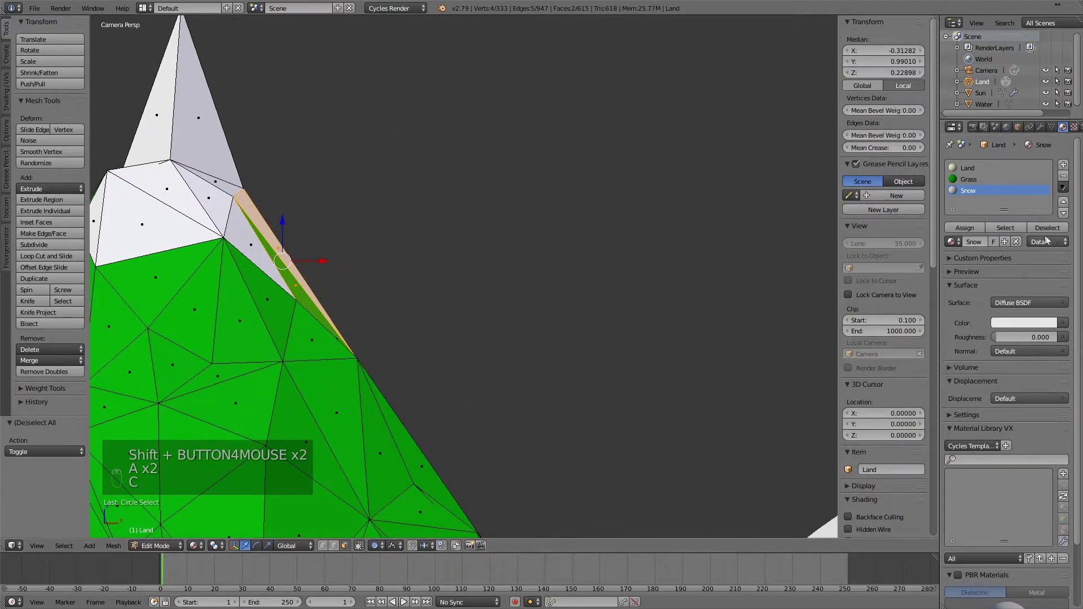
key("Tab")
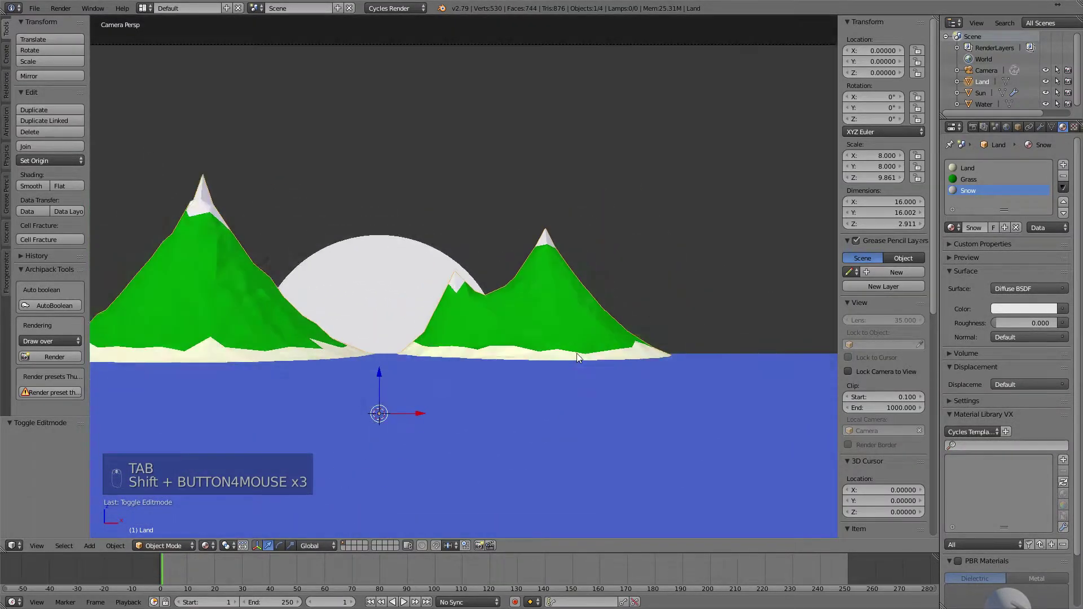
Give the Sun a new material and add an Emission shader node for a pale yellow glow at strength 3.
left_click_drag(494, 370, 575, 387)
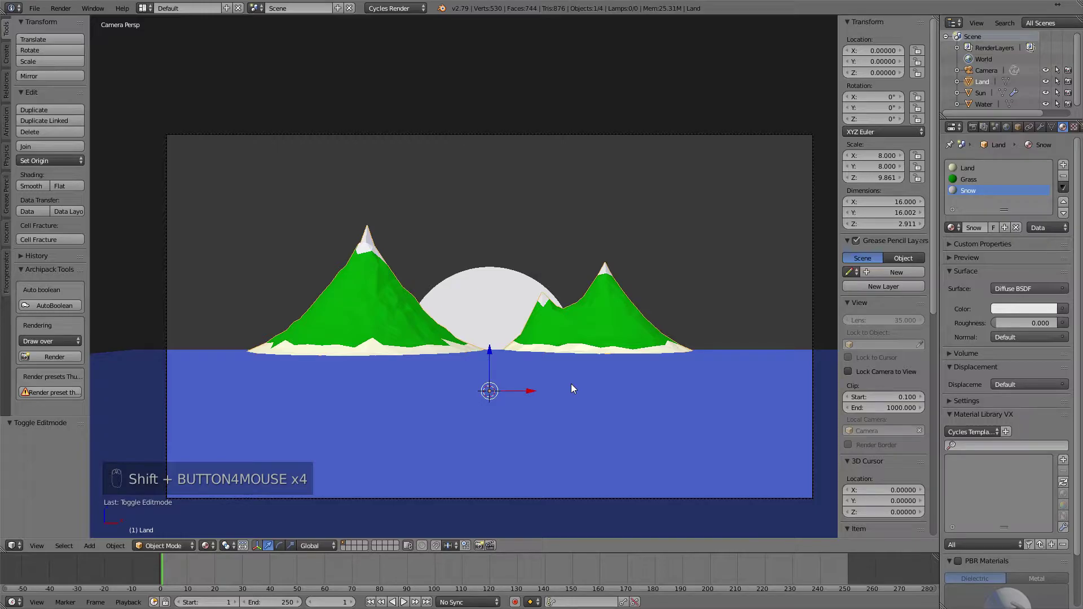
left_click(477, 288)
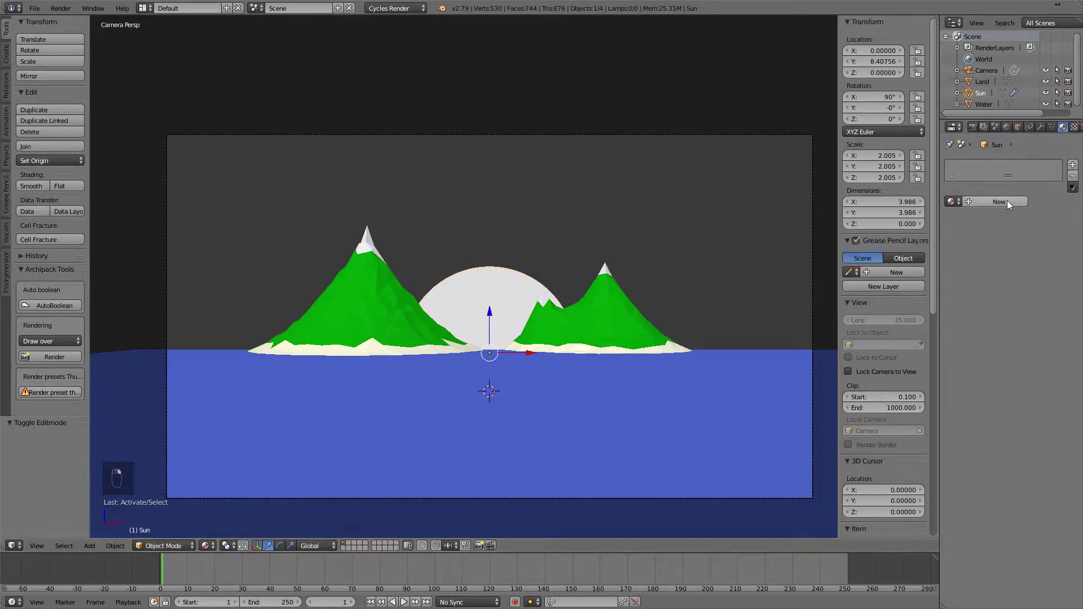
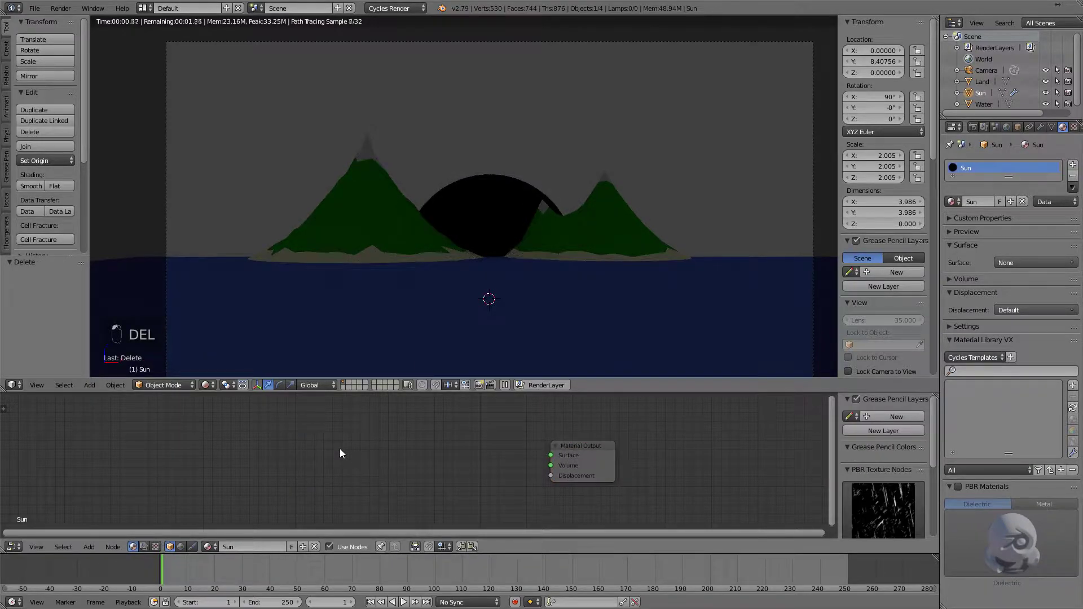
key("shift+a")
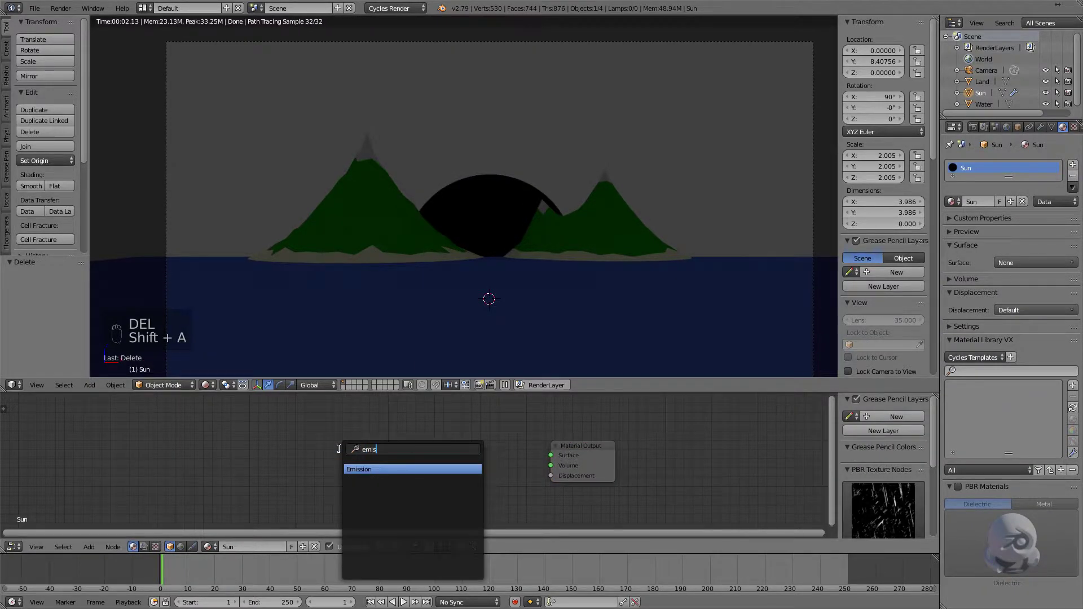
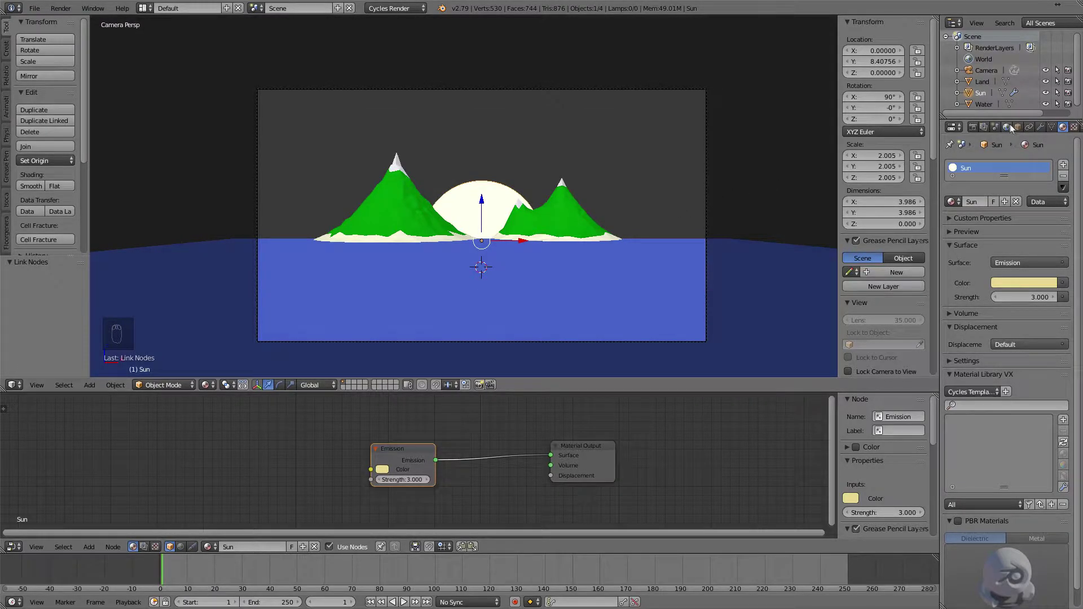
Set the scene's colour management to the Filmic view transform with the Base Contrast look.
left_click(997, 131)
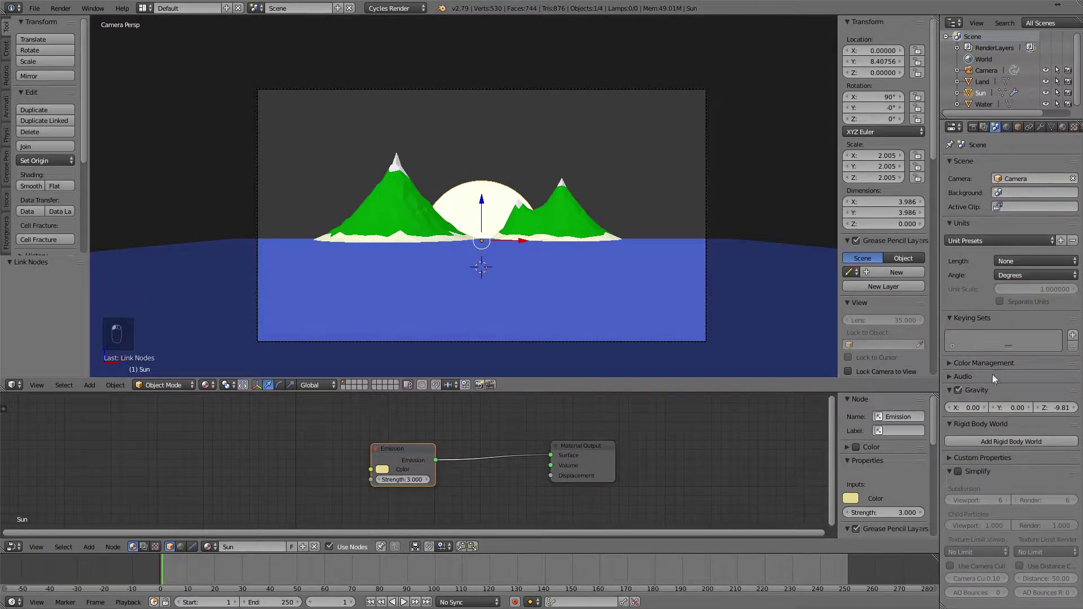
left_click_drag(970, 370, 1016, 373)
left_click_drag(1012, 369, 1016, 399)
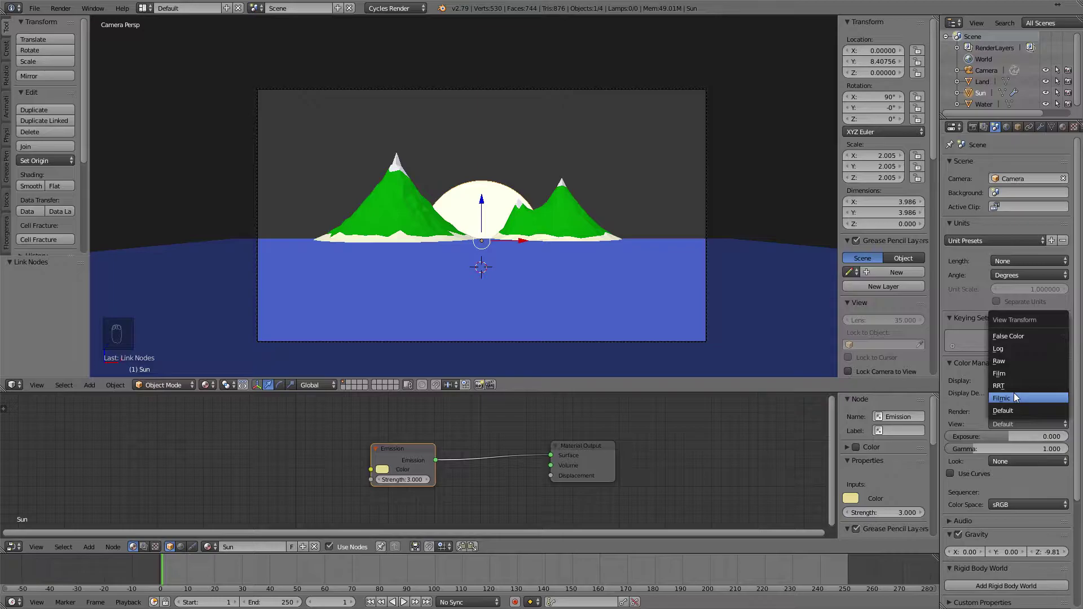
left_click_drag(1013, 463, 976, 470)
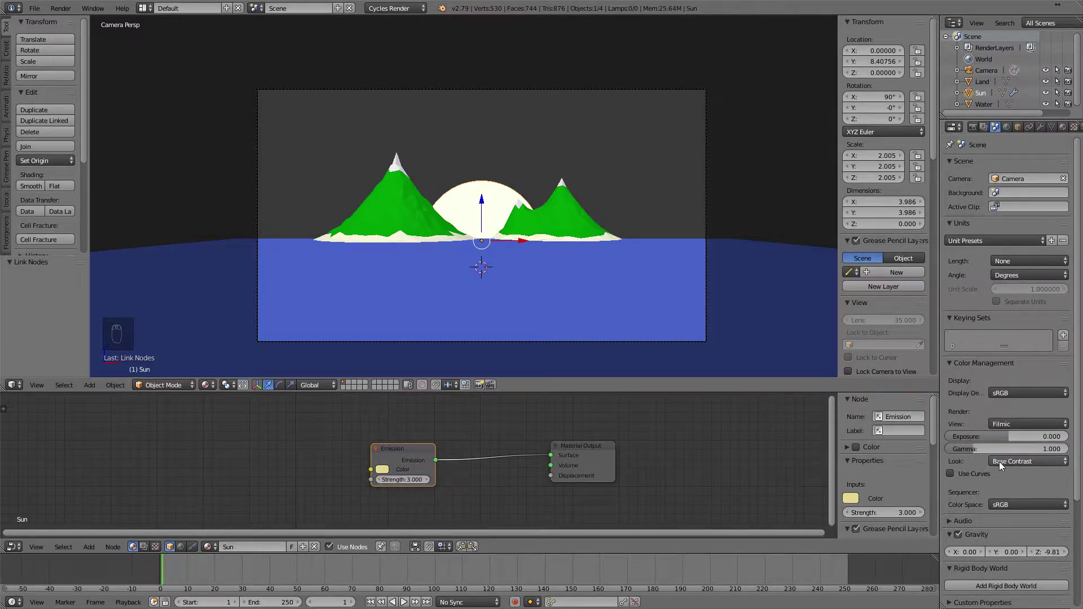
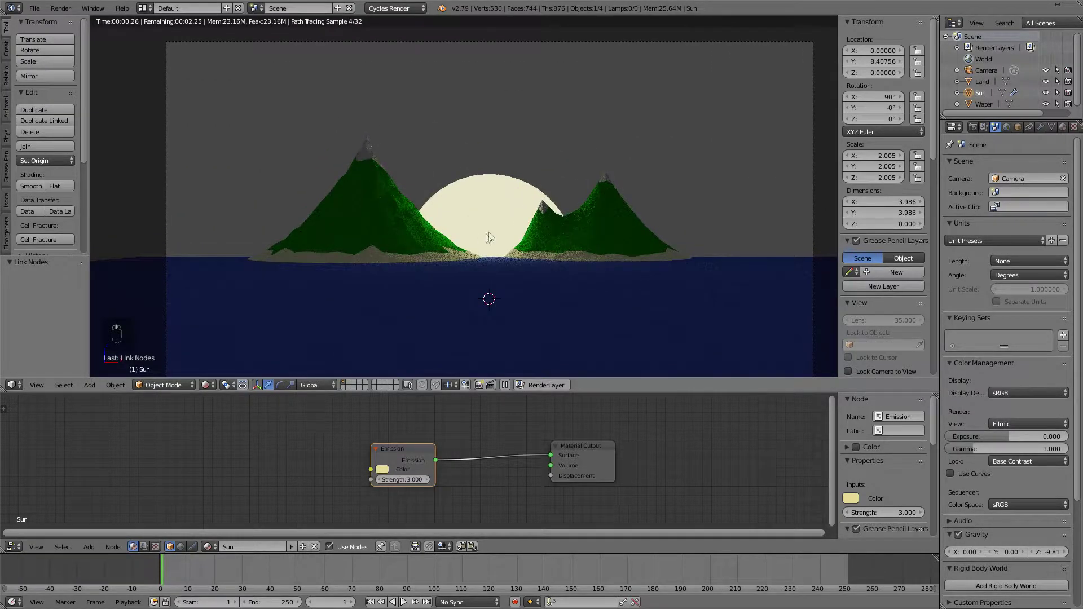
Use the desert HDR environment texture as the world background at strength 1.2 and preview it rendered.
key("z")
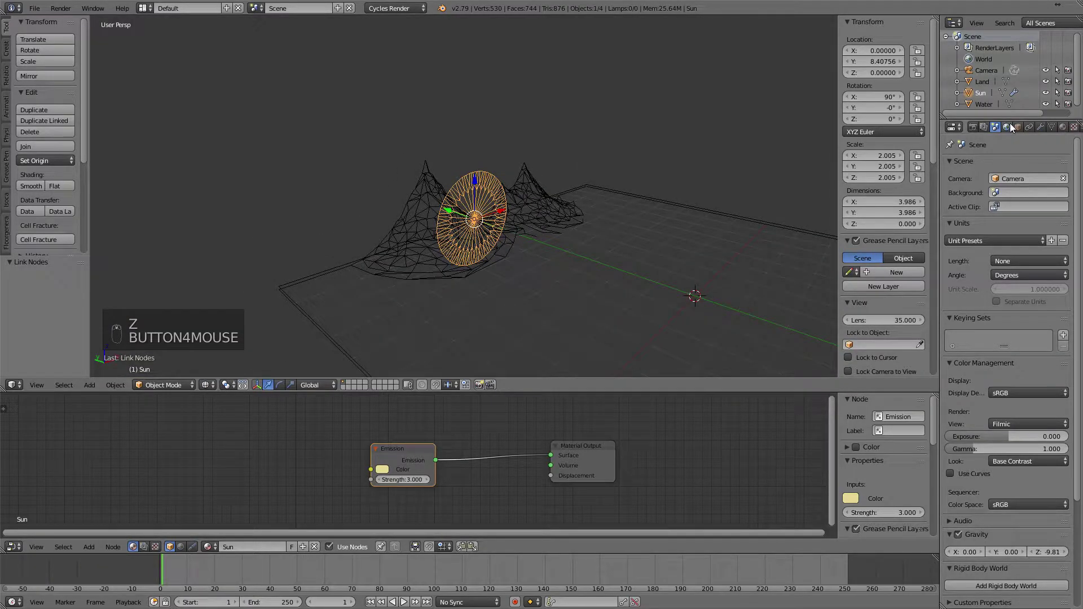
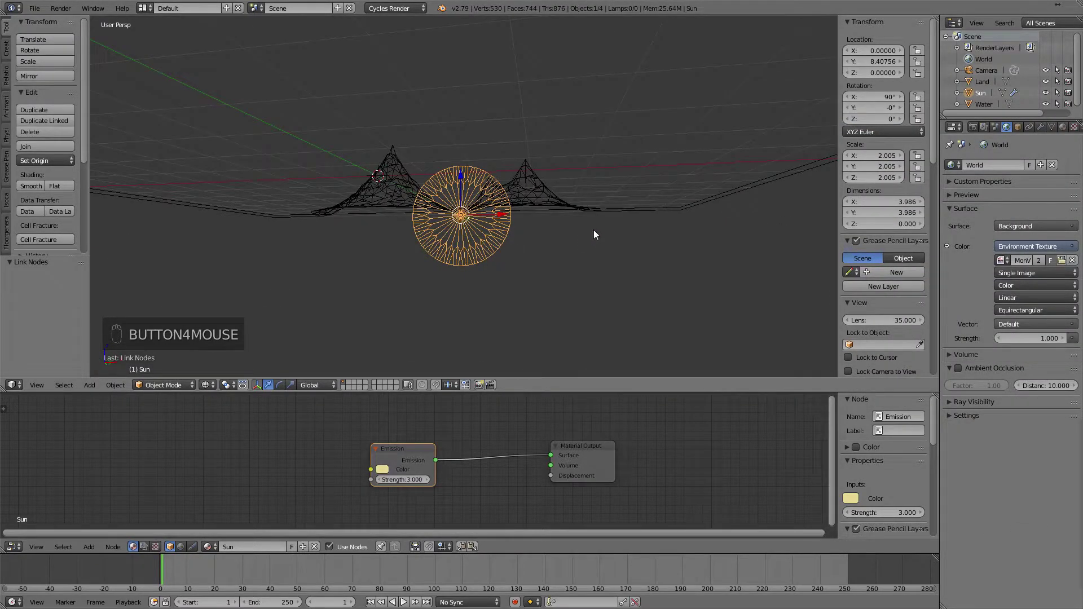
key("KP_0")
left_click_drag(582, 233, 243, 320)
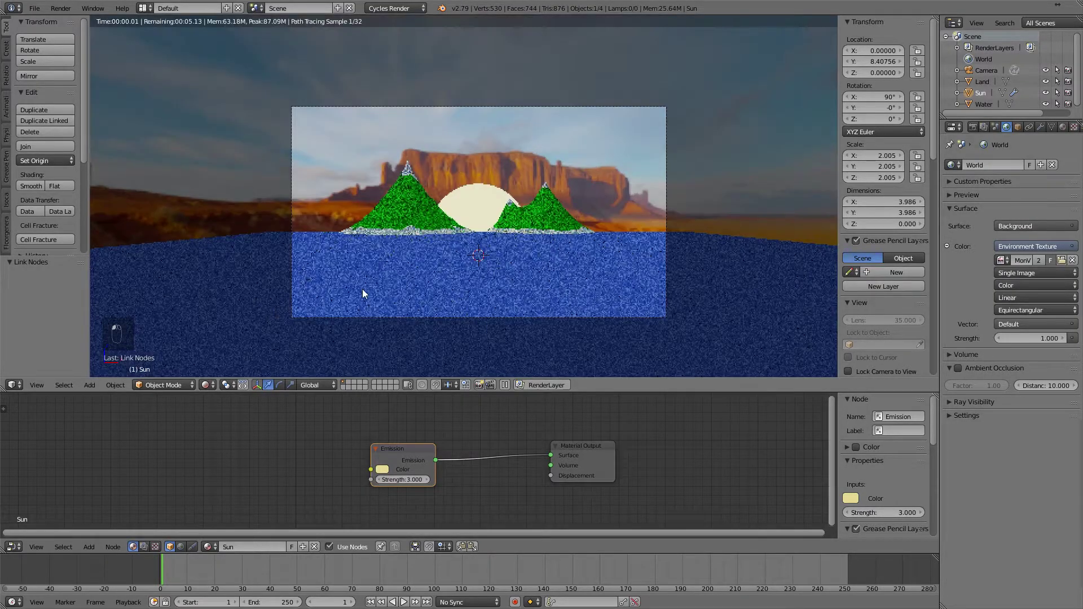
middle_click(478, 254)
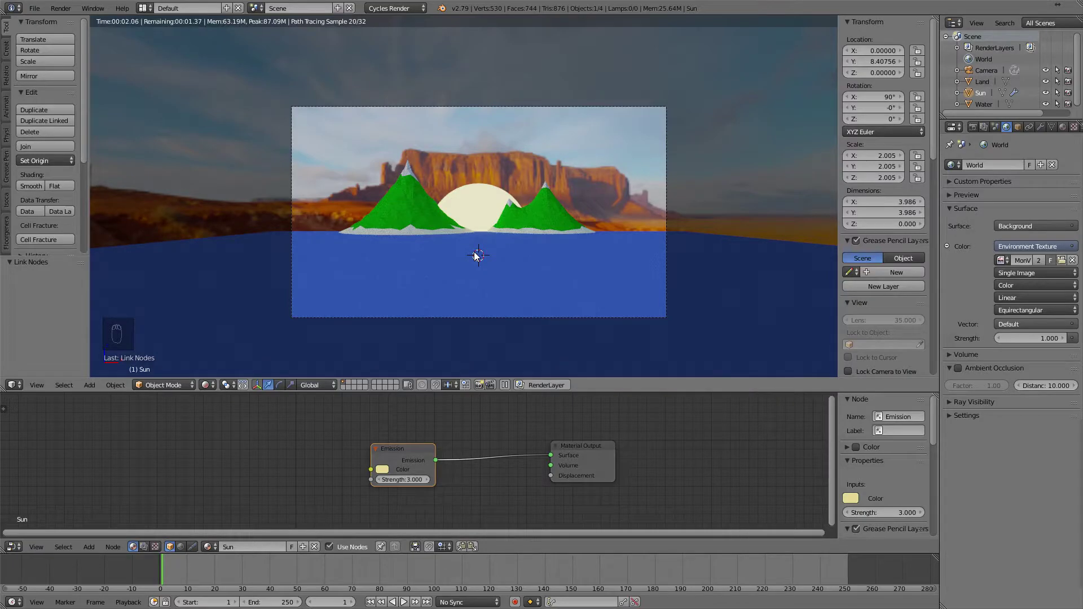
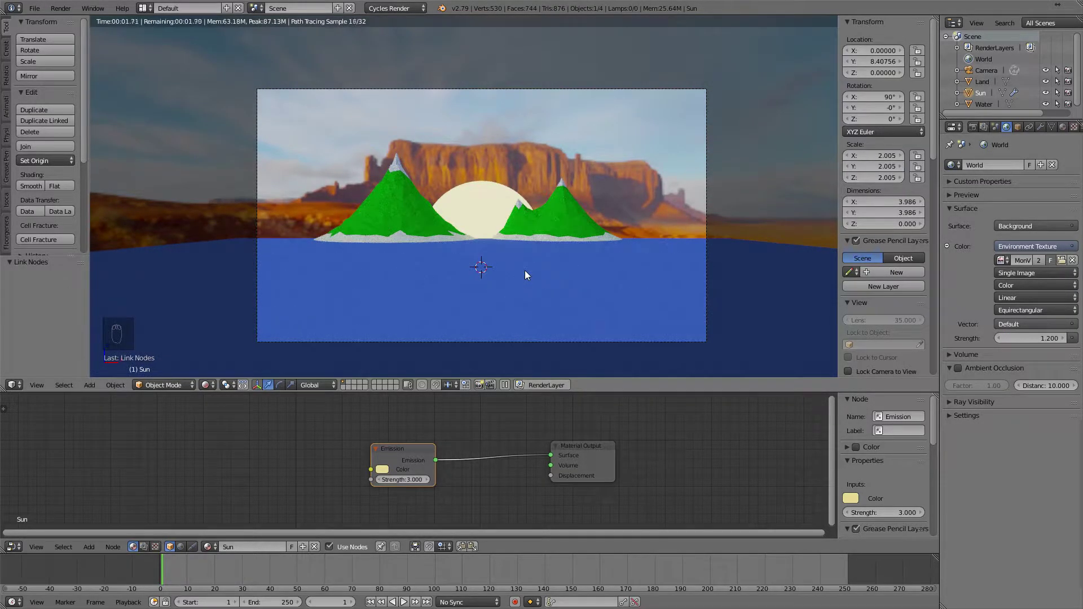
Stand the Sky plane upright, push it back behind the island and scale it to fill the camera view.
key("z")
key("shift+c")
key("shift+a")
key("r")
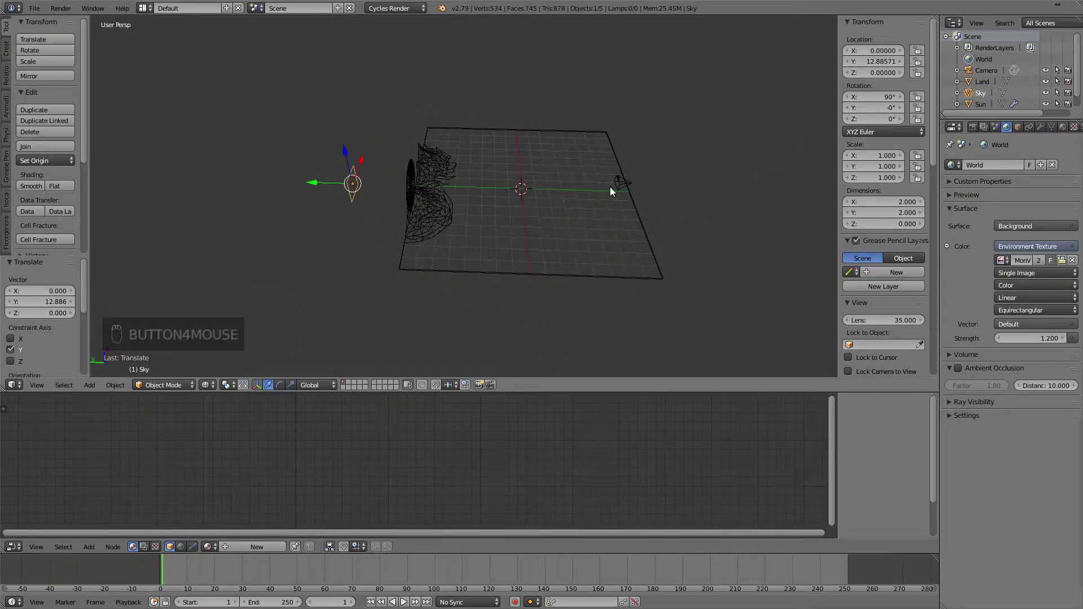
key("KP_0")
key("s")
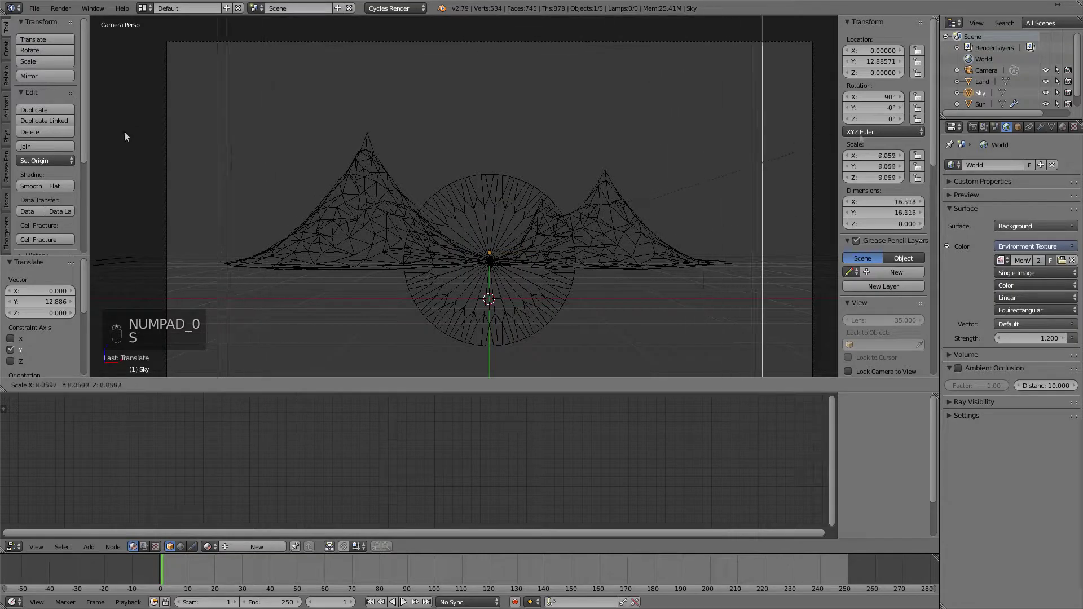
key("s")
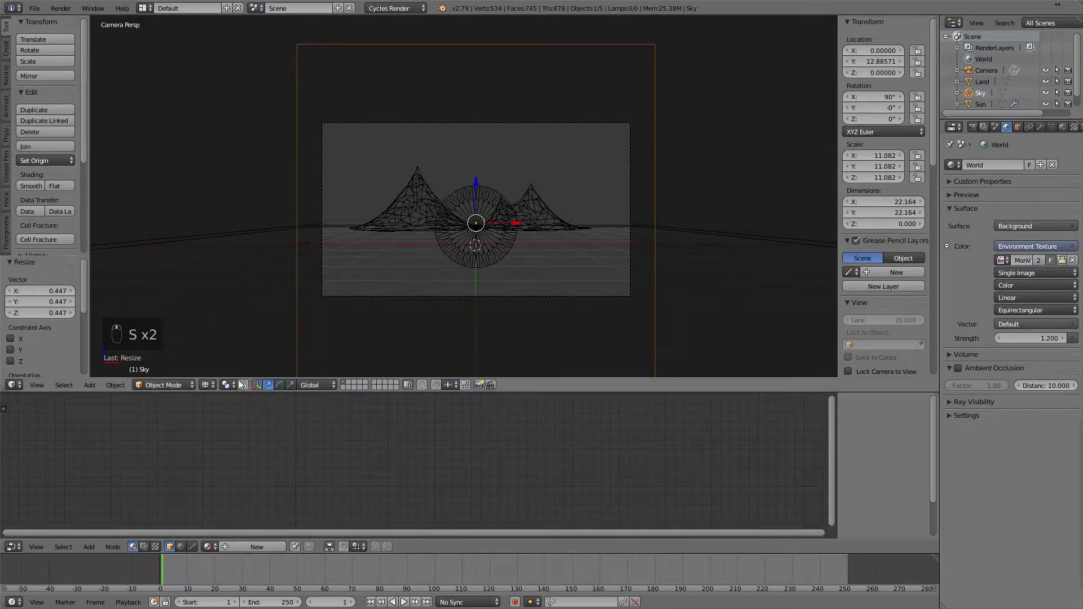
Preview the scene rendered and create a new Sky material for the plane.
left_click_drag(212, 383, 238, 338)
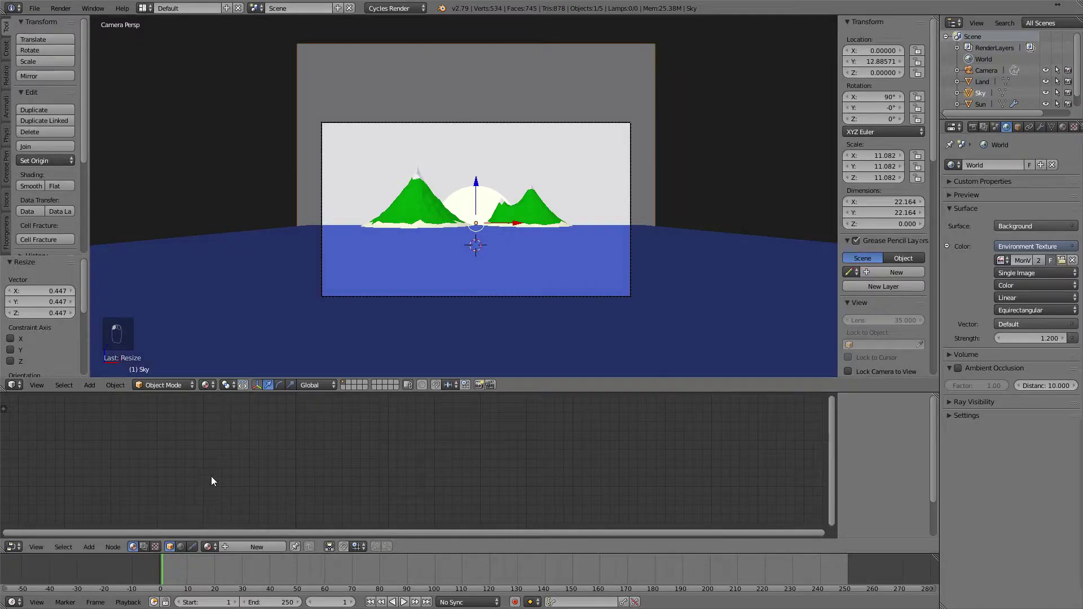
left_click_drag(1067, 129, 997, 200)
left_click(987, 170)
Drive the Sky material with a Gradient Texture into a Mix Shader and rotate the plane so it fades vertically.
key("Delete")
key("shift+a")
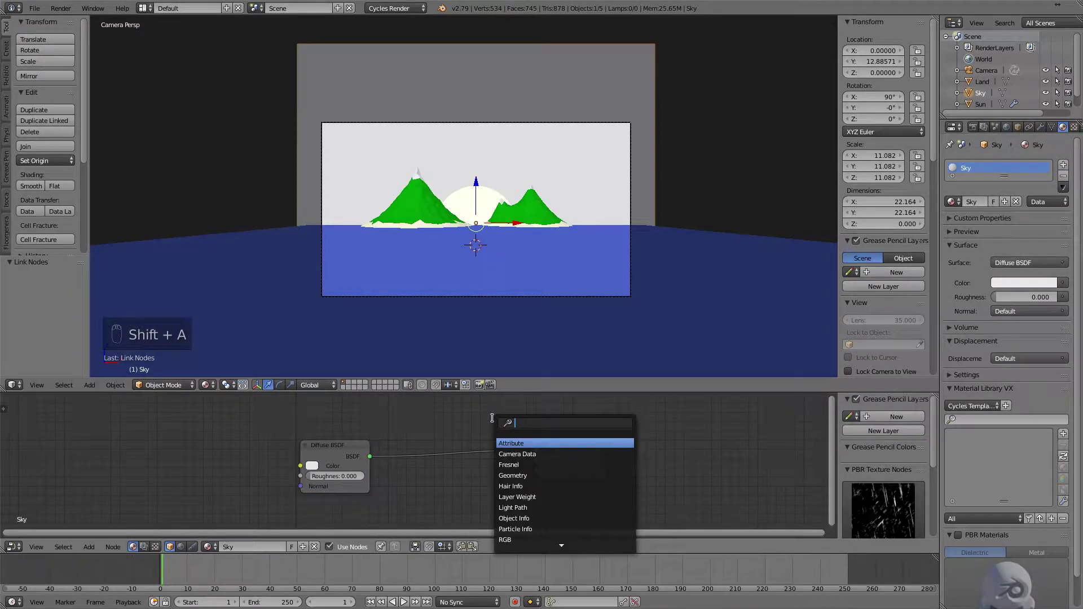
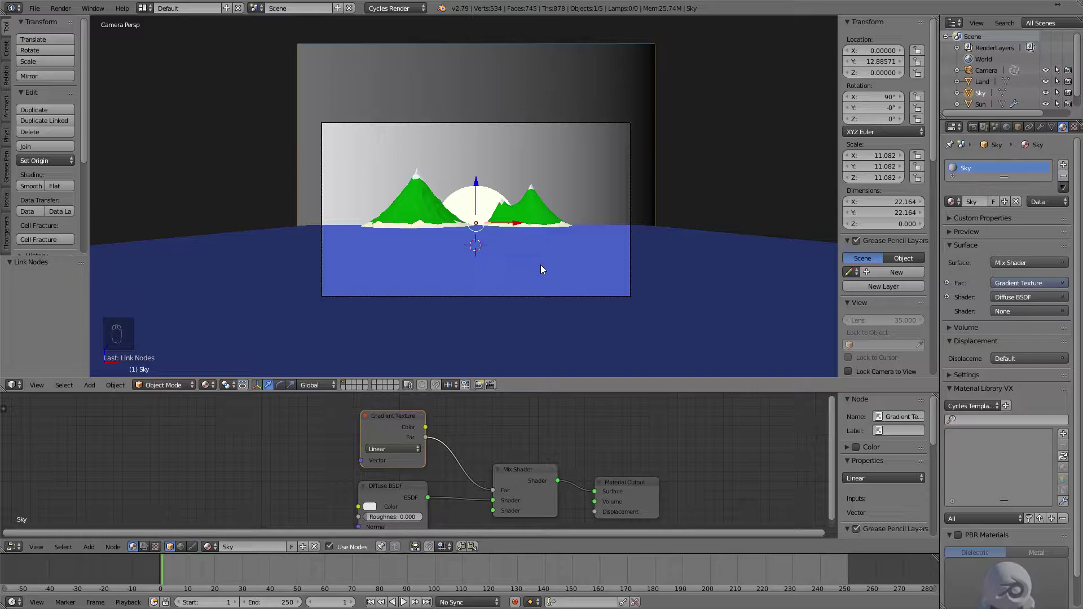
key("r")
left_click(625, 94)
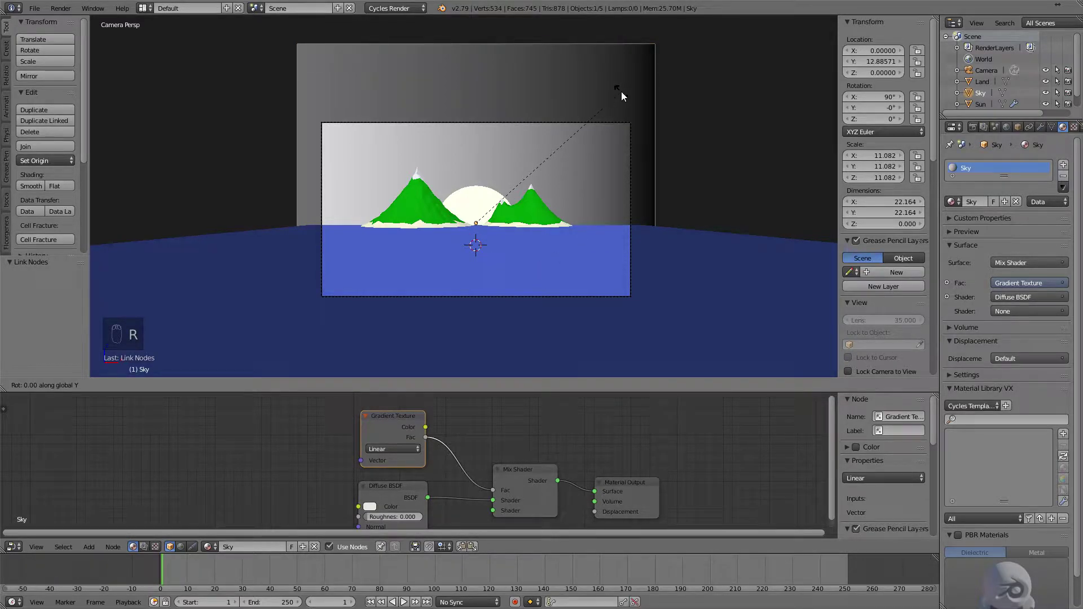
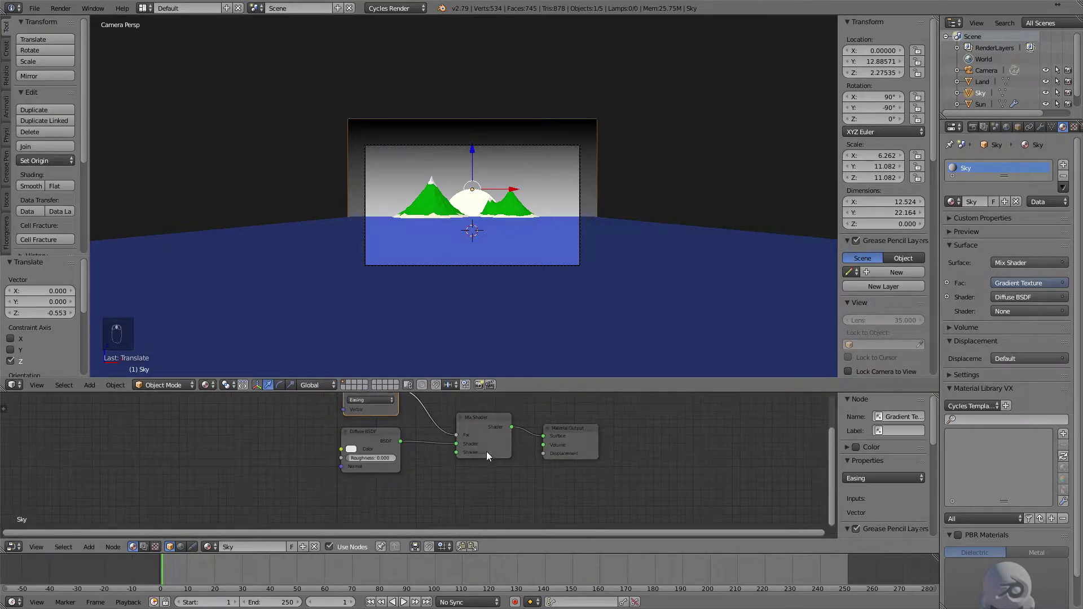
Feed purple and yellow Emission shaders into the Mix Shader for a sunset gradient.
right_click(367, 435)
key("Delete")
key("shift+a")
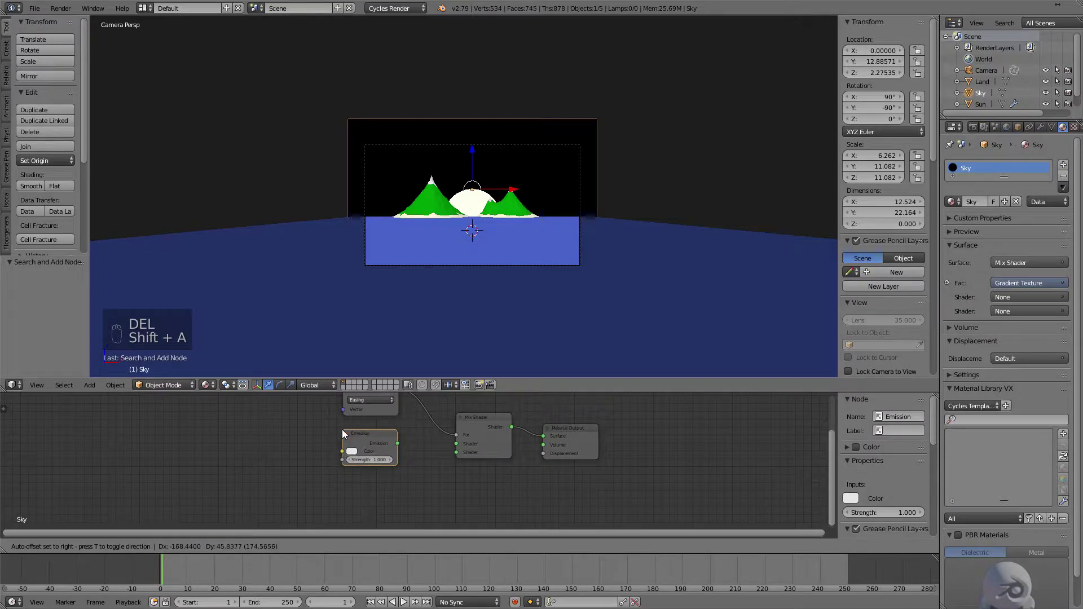
key("shift+d")
left_click_drag(403, 447, 367, 434)
left_click(531, 310)
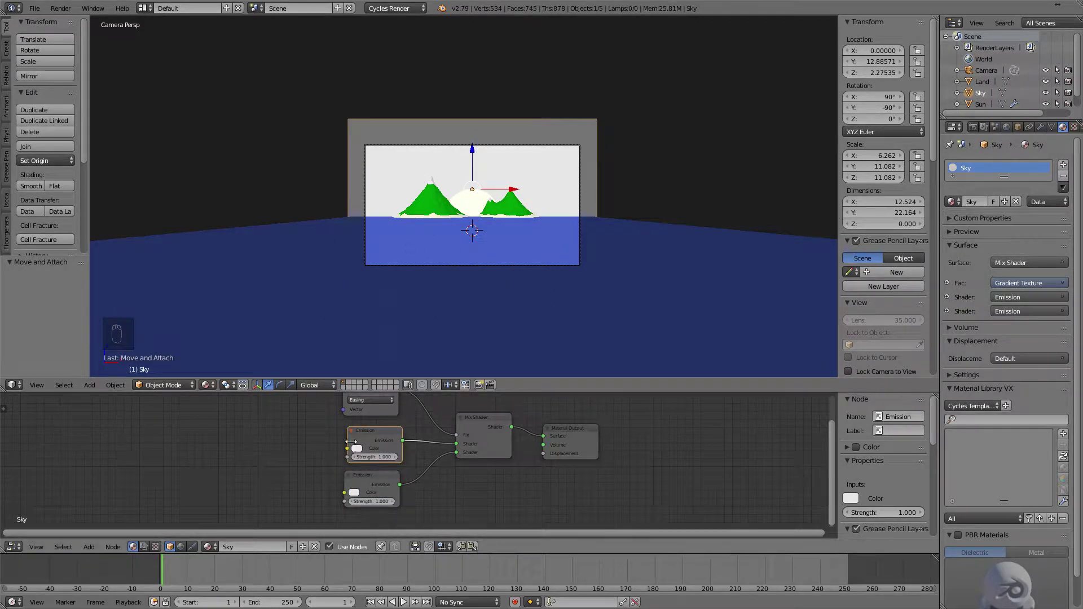
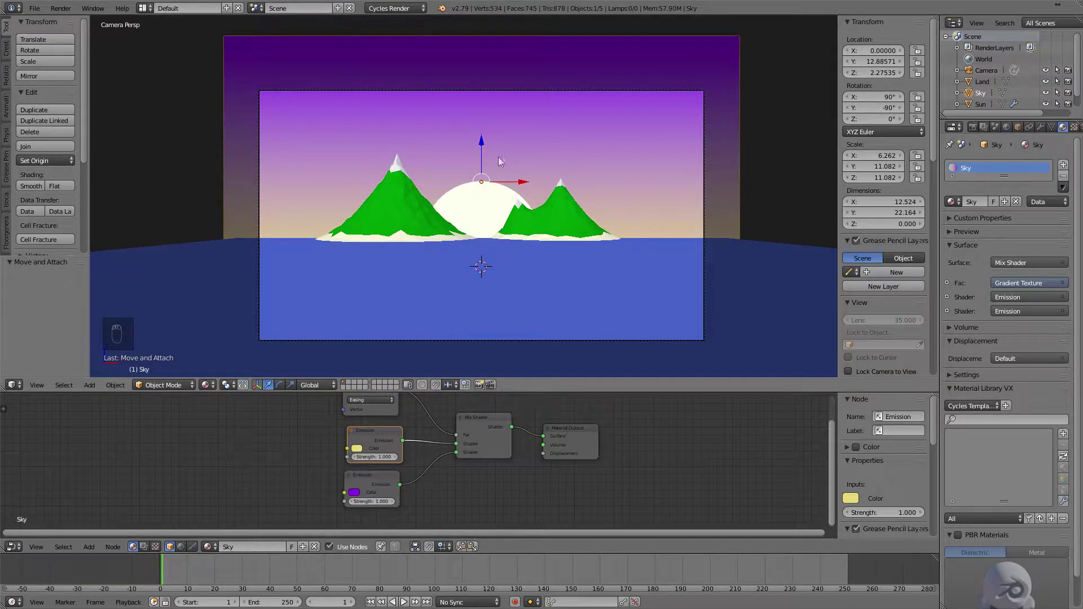
Raise the sky plane and shrink its height to fit behind the mountains.
left_click_drag(484, 140, 485, 89)
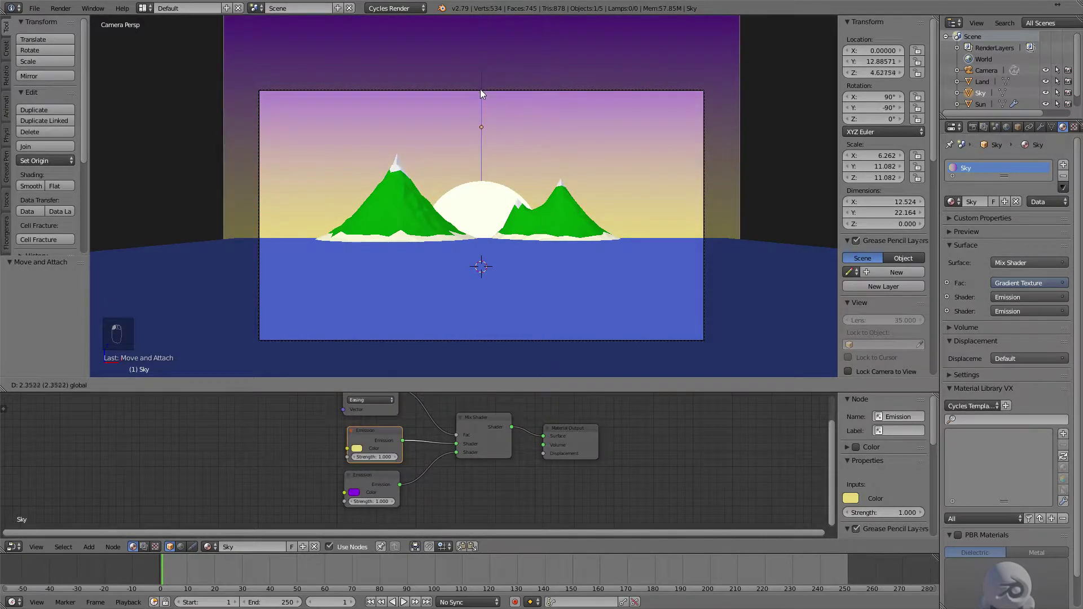
key("s")
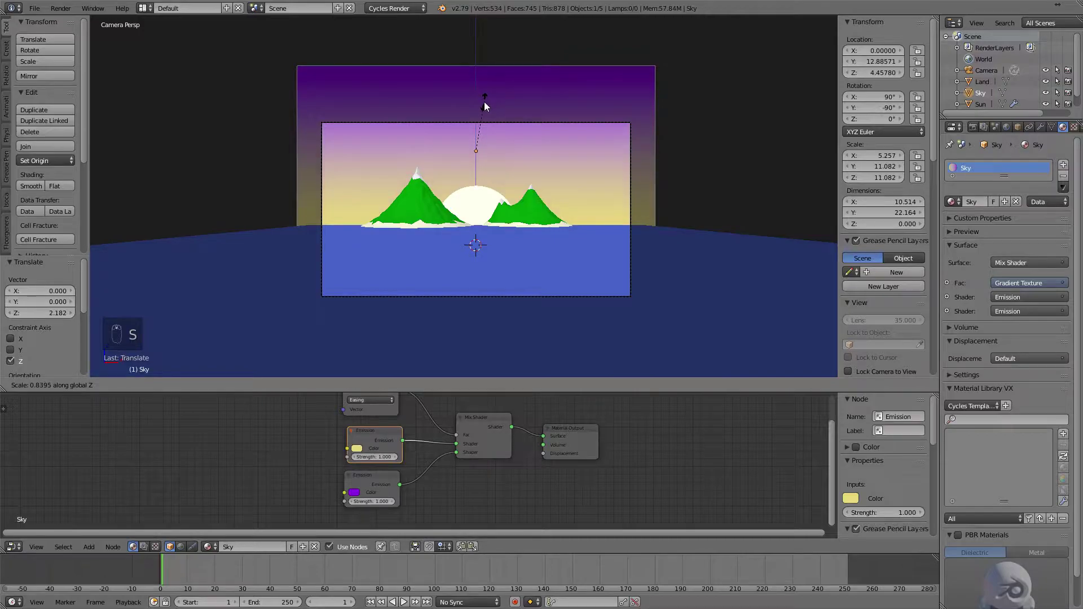
left_click_drag(479, 118, 475, 131)
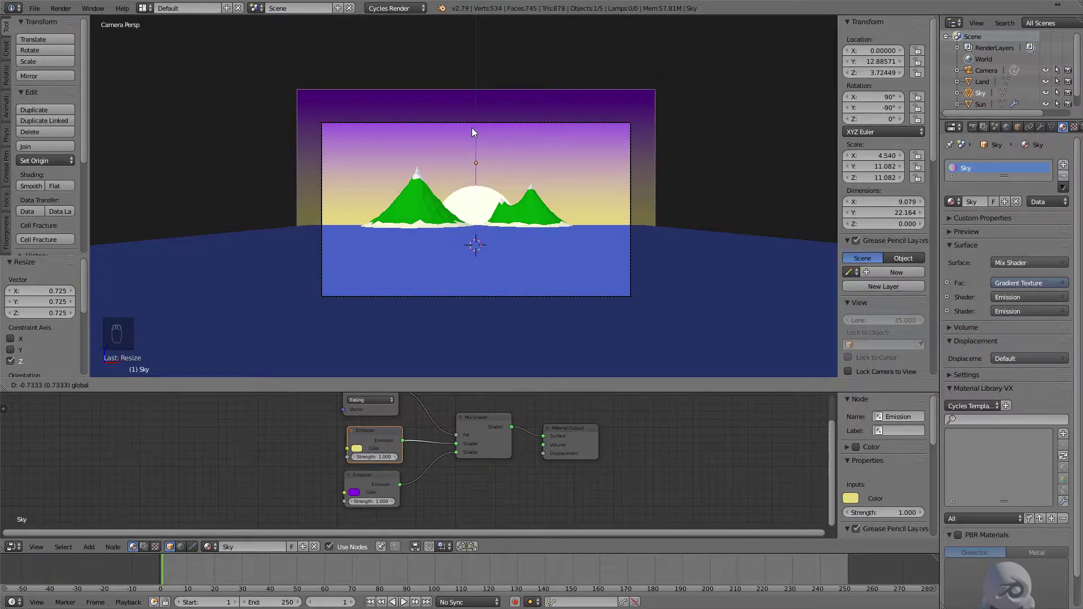
left_click_drag(573, 431, 504, 442)
Nest a second Mix Shader into the sky material's links and lower the sky plane.
key("shift+d")
left_click(448, 420)
left_click_drag(382, 452, 495, 481)
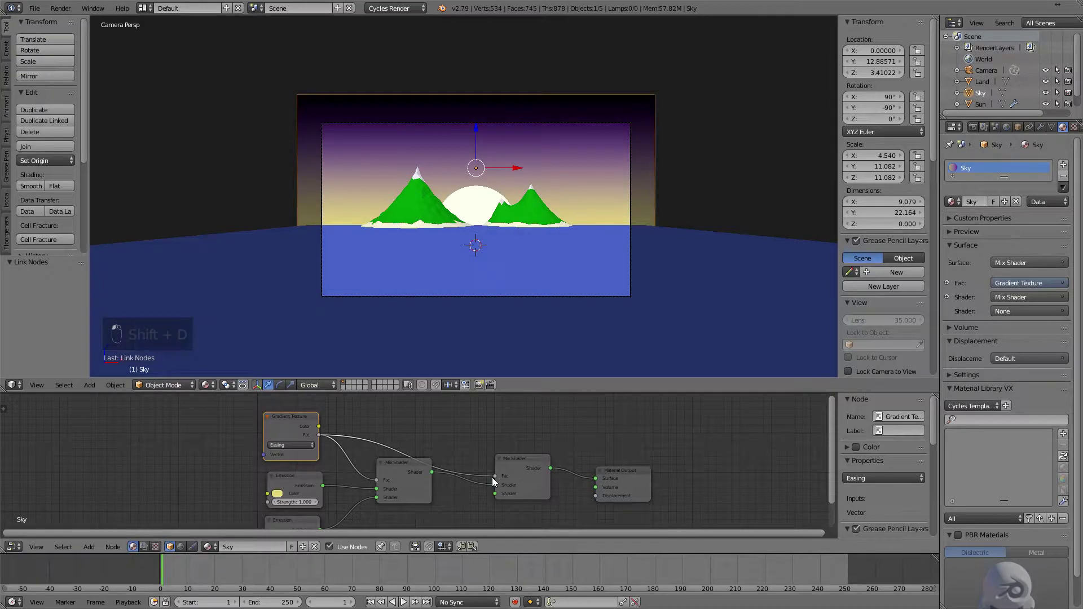
left_click_drag(408, 471, 519, 337)
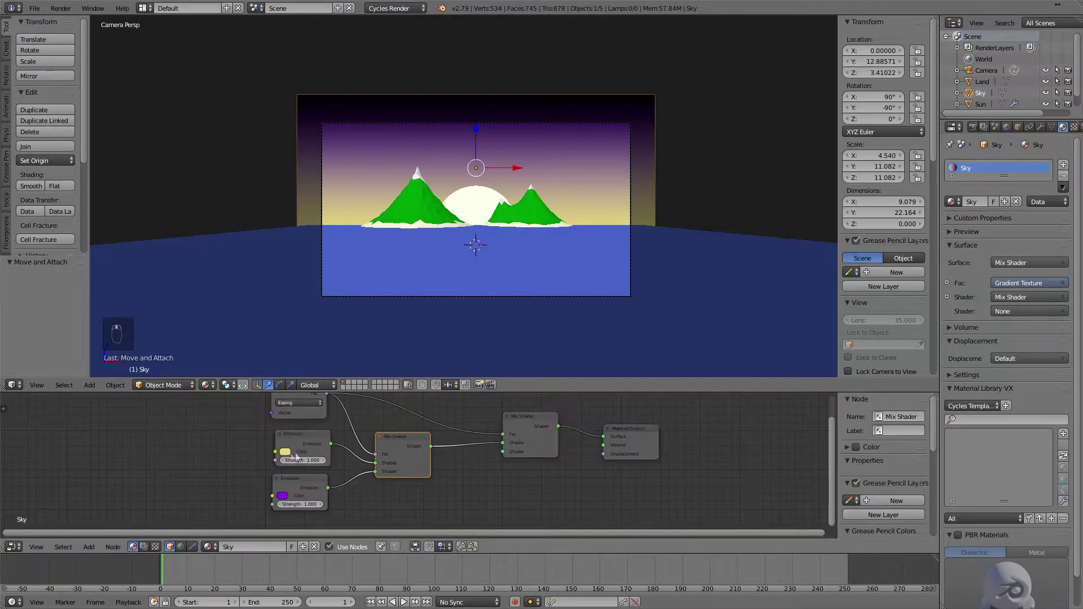
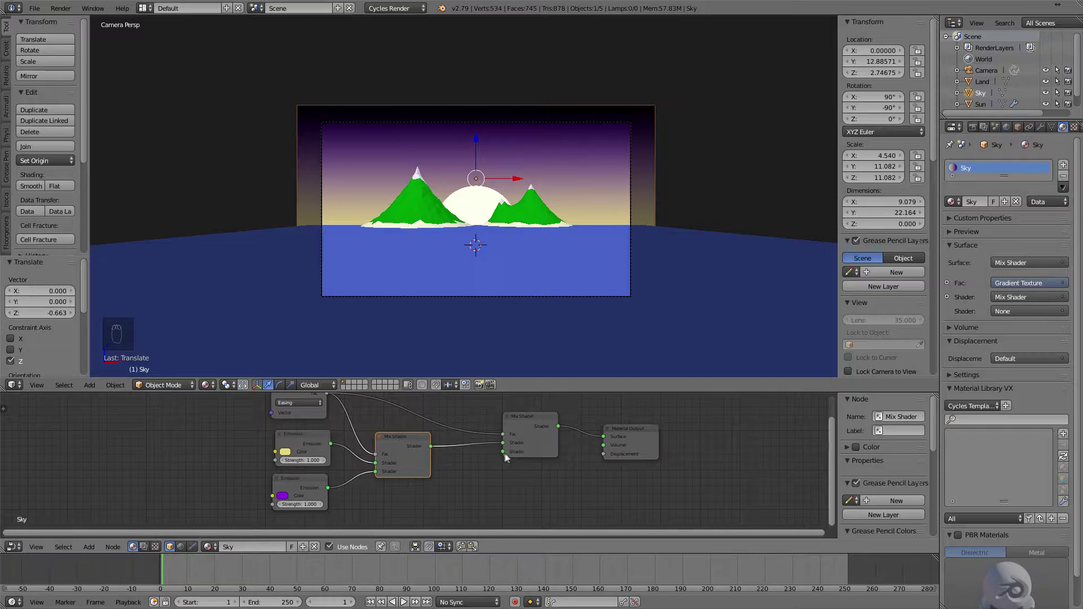
left_click_drag(480, 146, 476, 151)
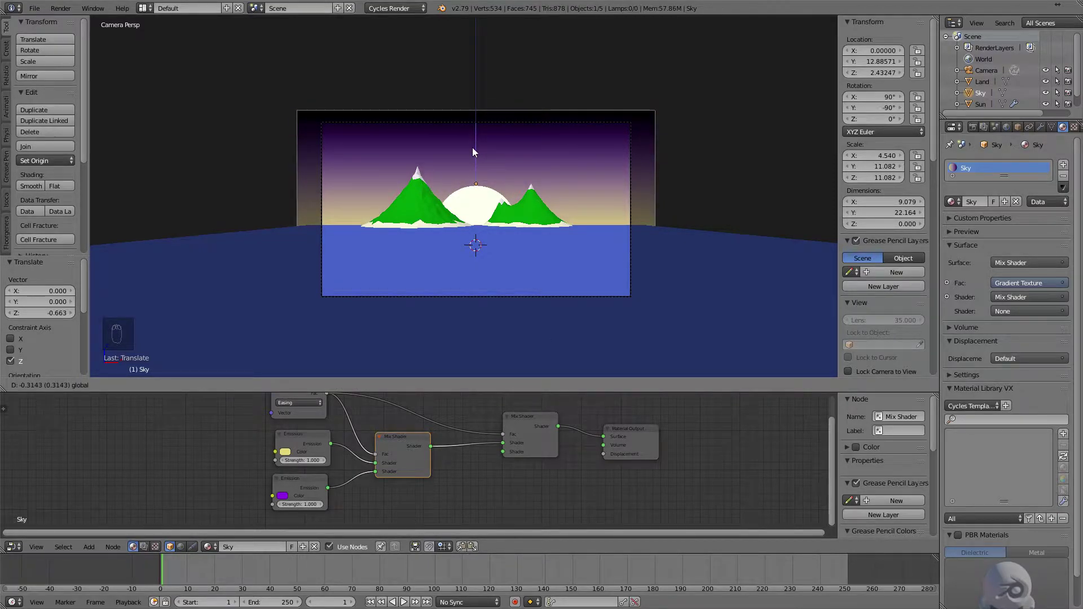
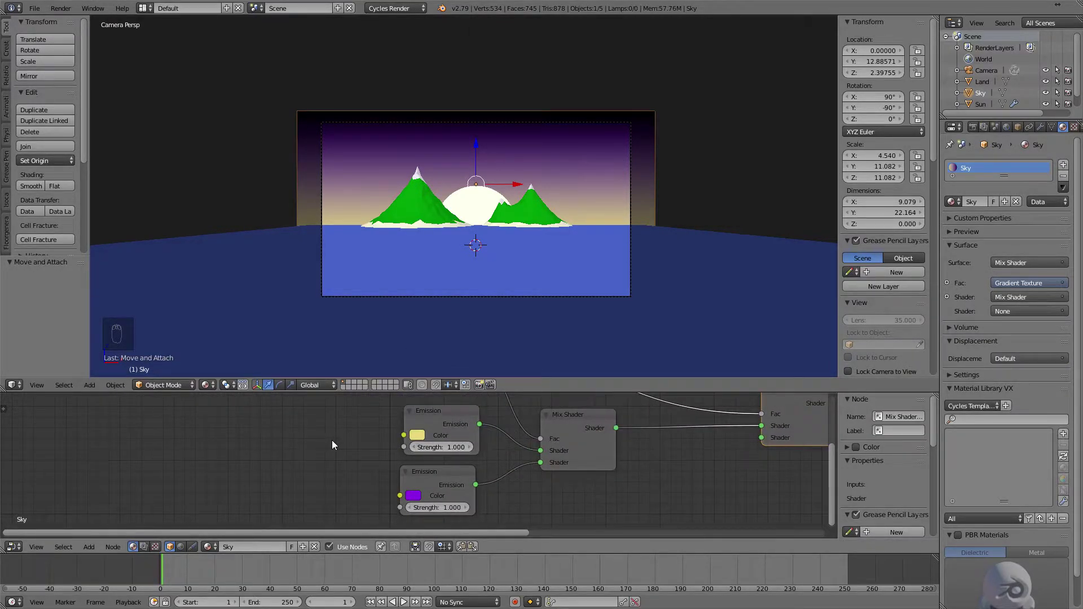
Add a Value node wired into the mix and confine rendering to a border around the camera frame.
key("shift+a")
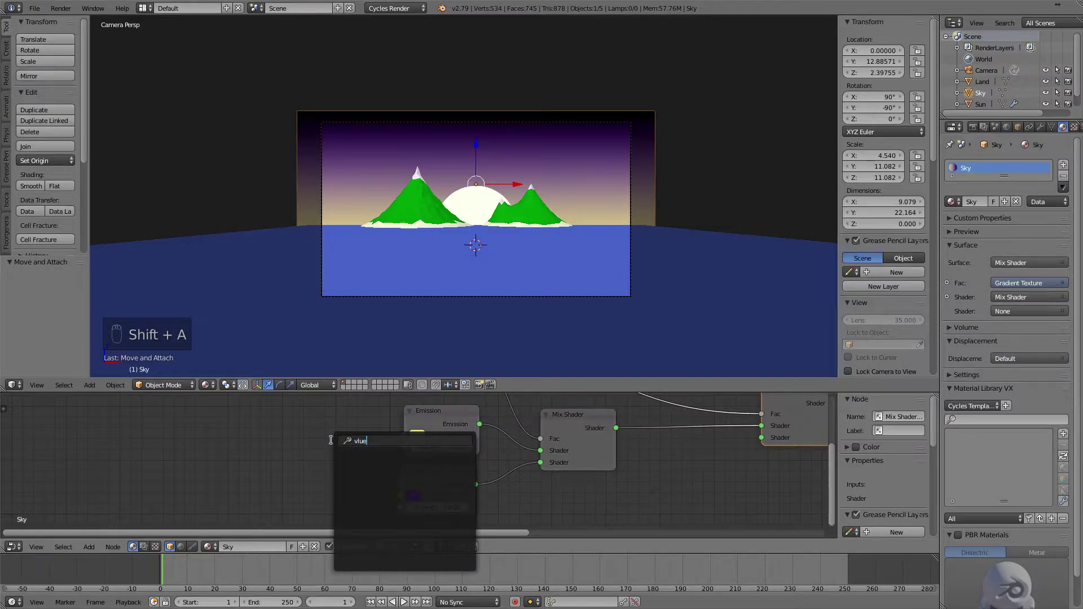
key("BackSpace")
key("BackSpace")
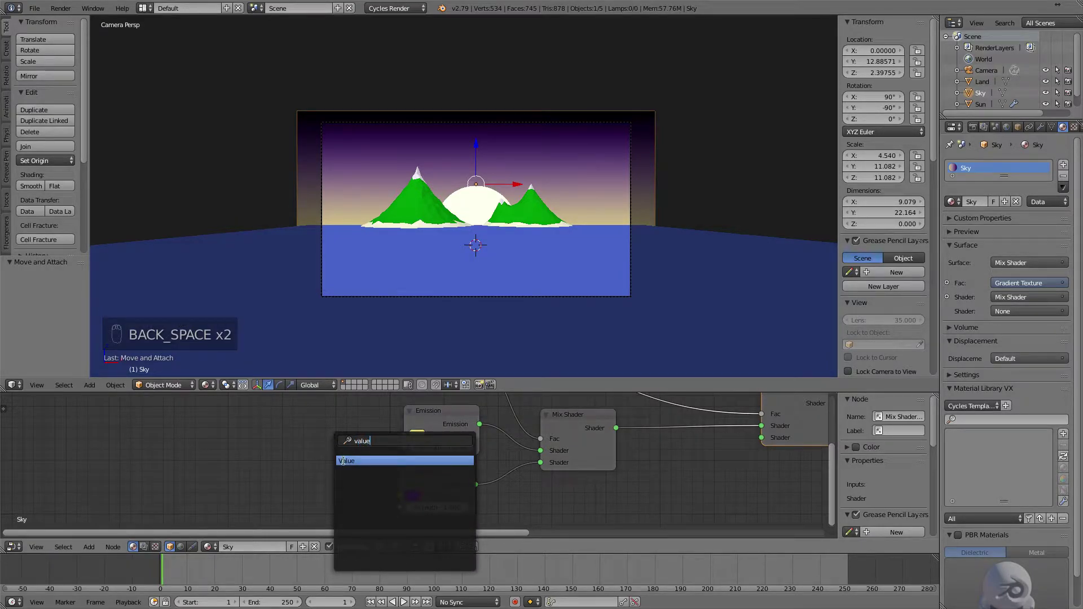
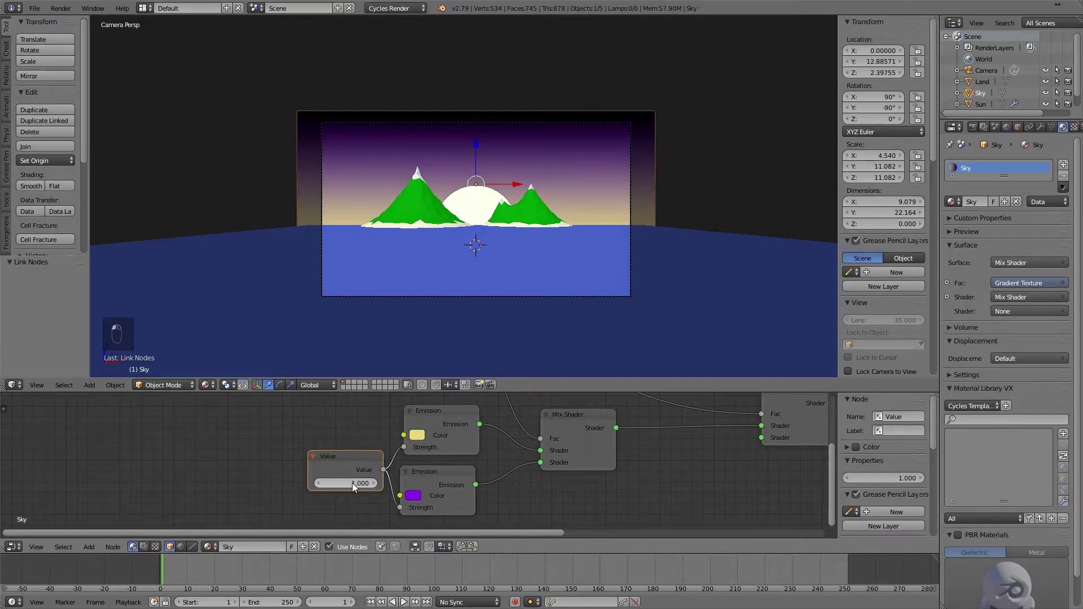
left_click_drag(330, 474, 336, 455)
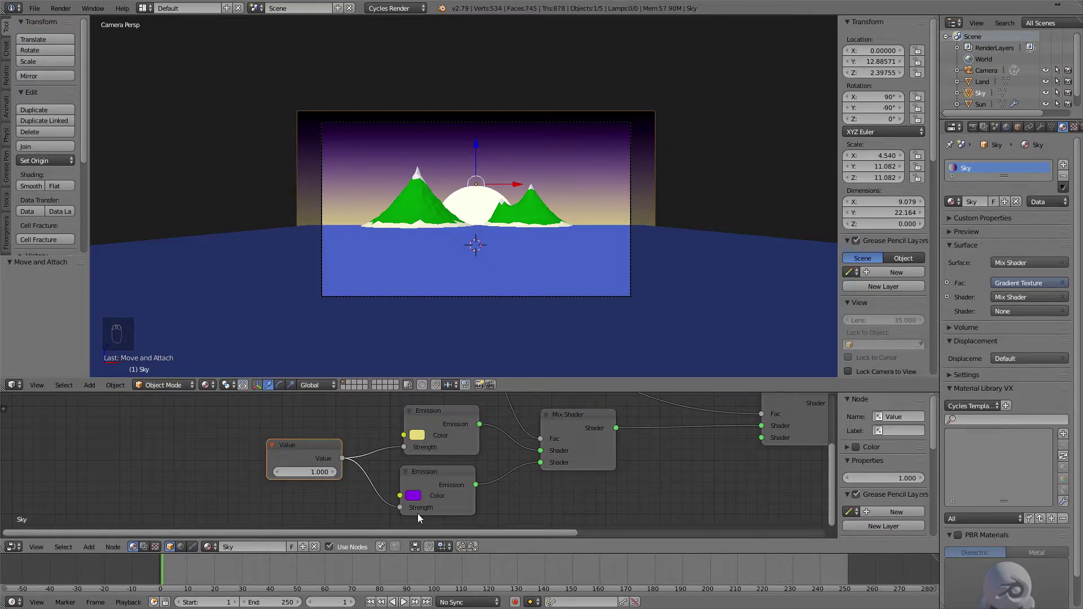
left_click_drag(540, 222, 213, 391)
left_click_drag(213, 391, 228, 326)
left_click(229, 318)
left_click(371, 293)
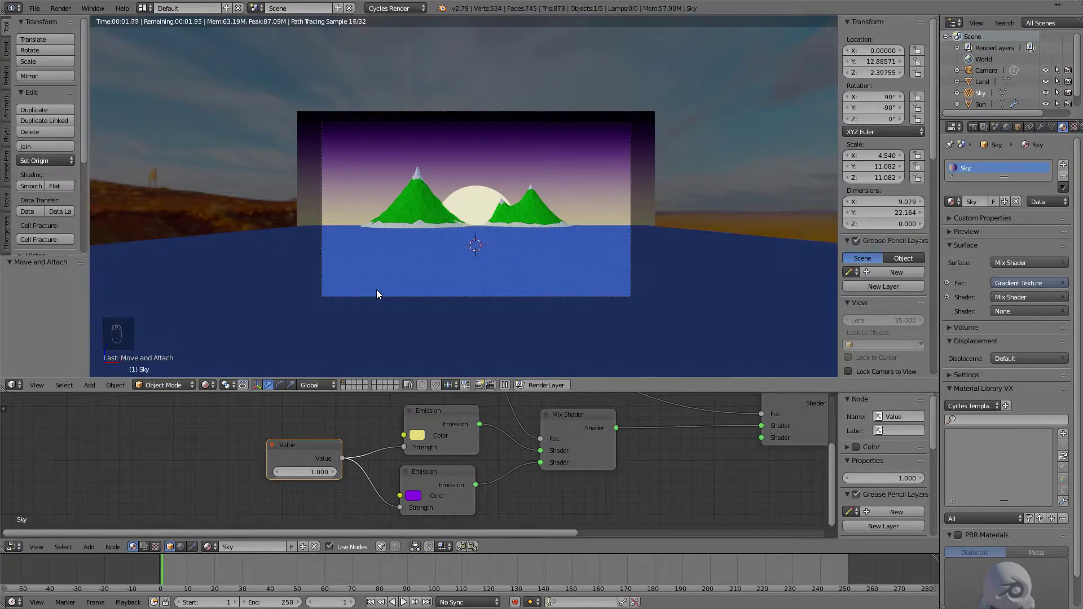
key("shift+b")
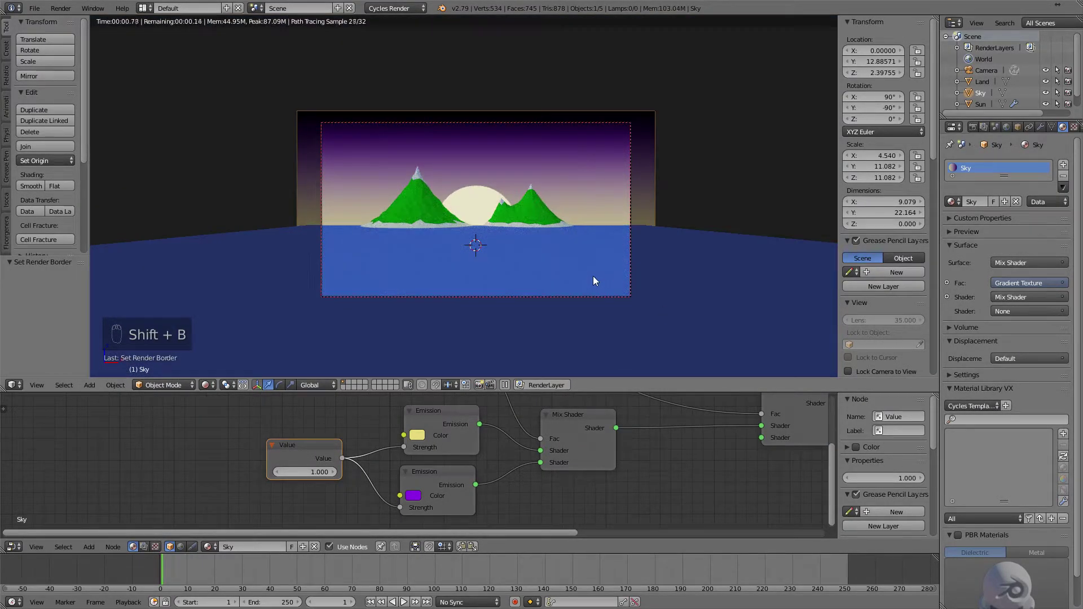
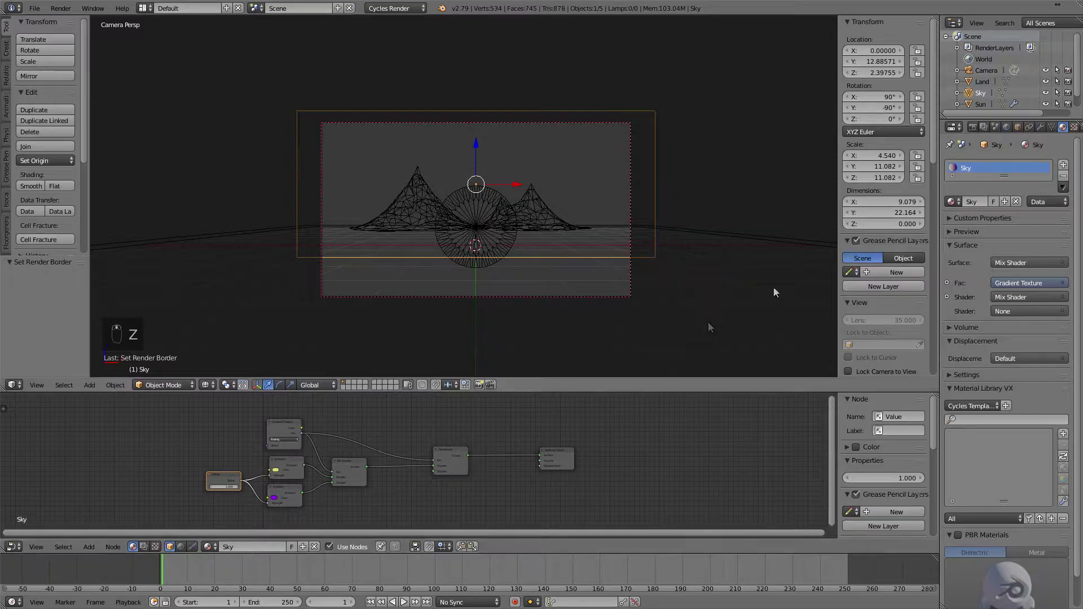
Add an upright Stars plane in front of the sky, scaled to fill the camera view.
key("shift+a")
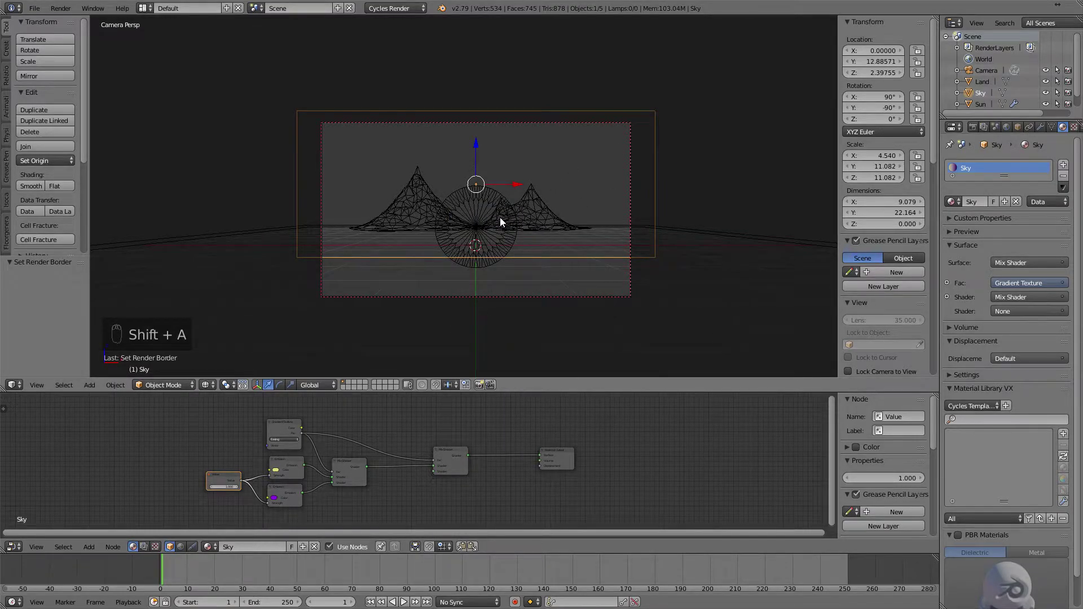
key("shift+c")
key("shift+a")
key("r")
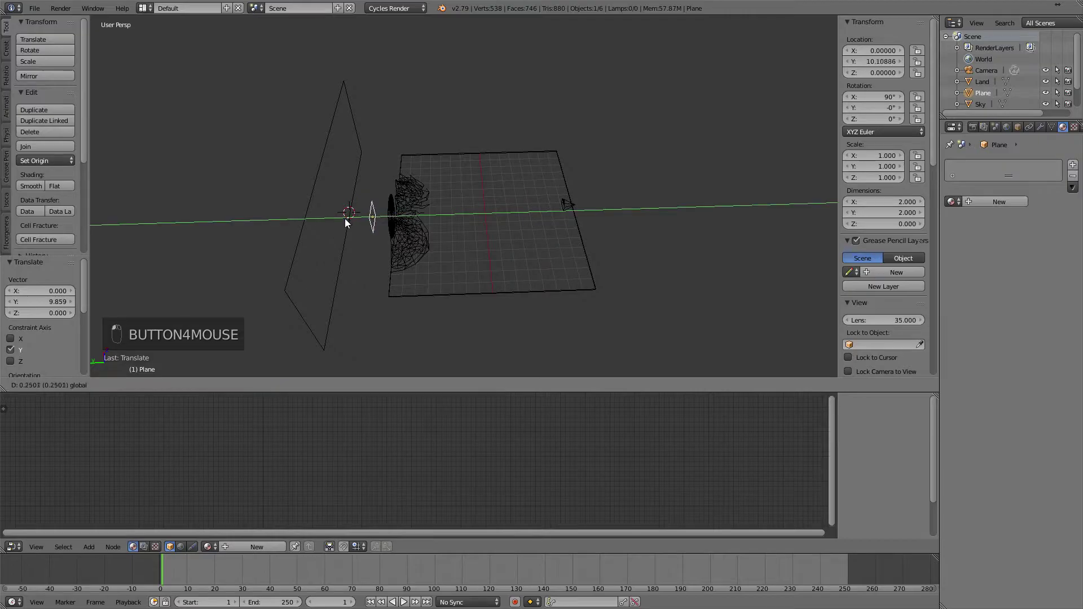
key("KP_0")
key("s")
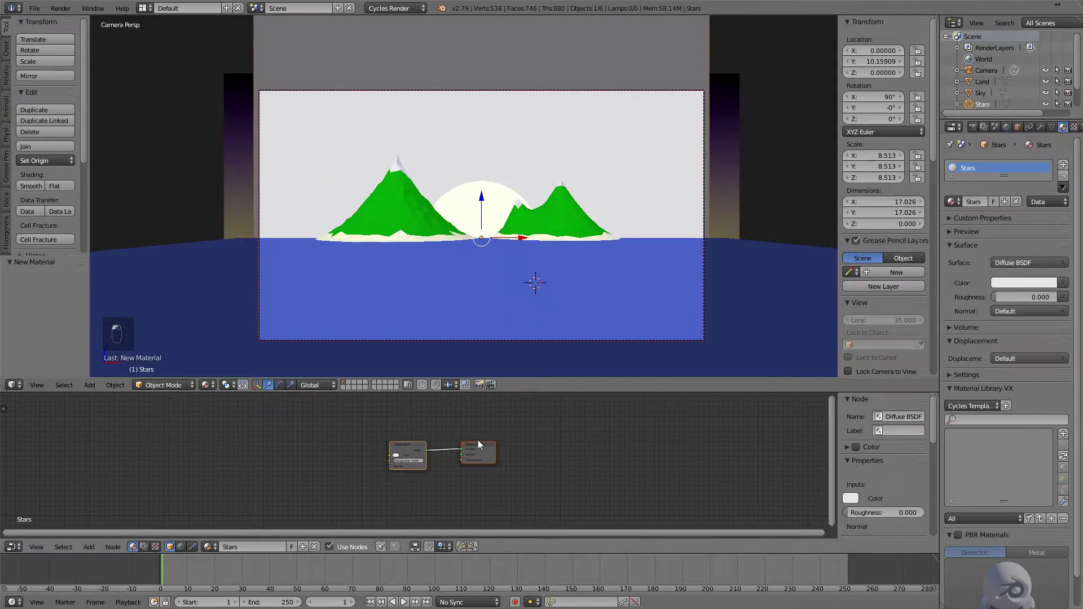
Insert a ColorRamp between the Noise Texture and the Mix Shader Fac in the Stars material.
left_click_drag(380, 446, 434, 427)
key("shift+a")
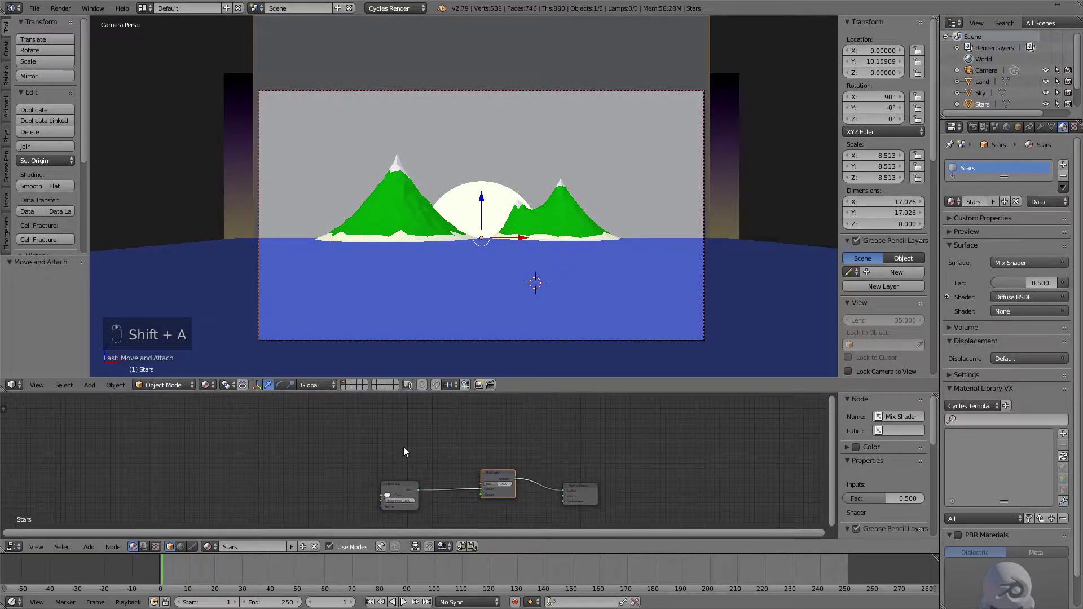
key("shift+a")
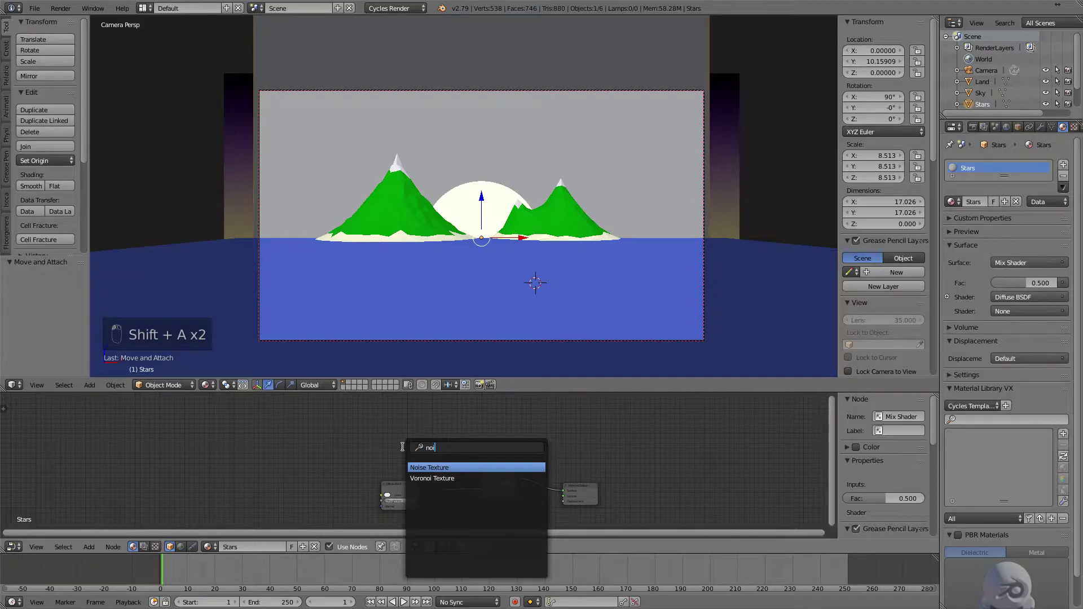
left_click_drag(422, 451, 455, 353)
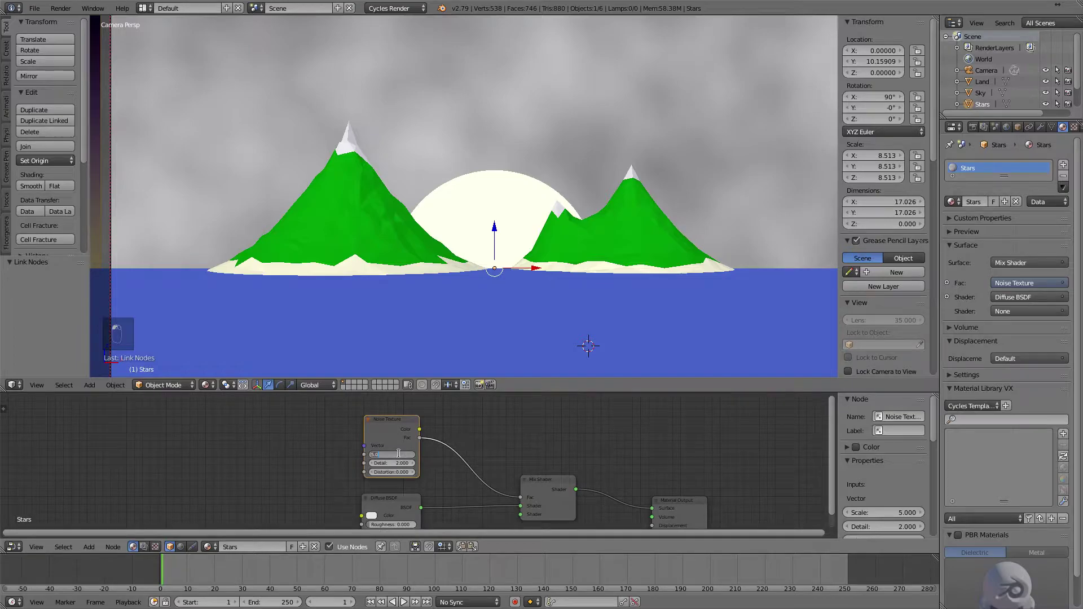
key("KP_0")
key("shift+a")
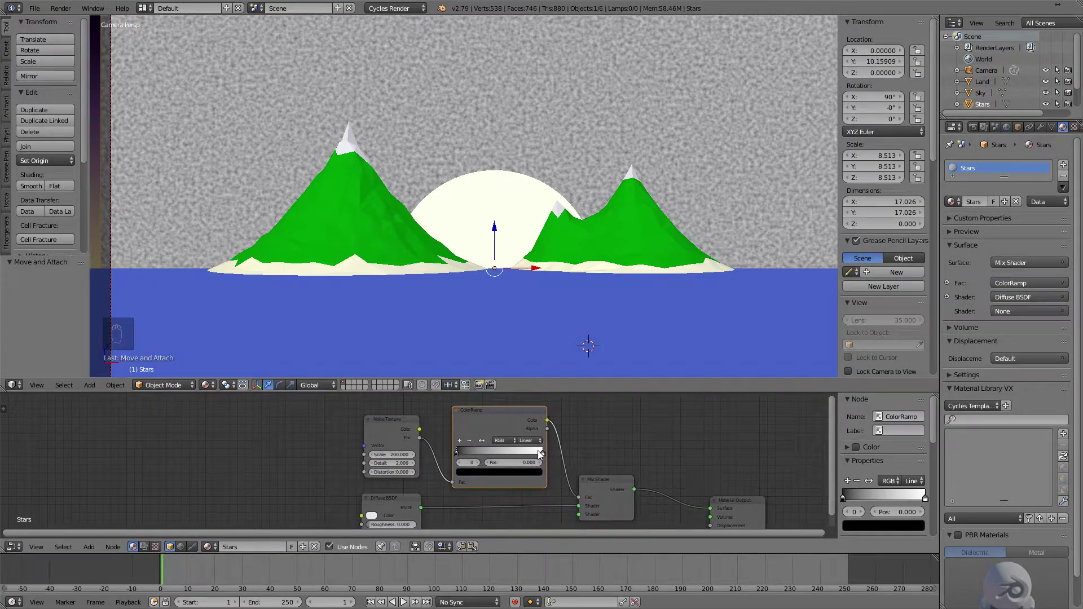
Drag the ramp's black stop right so only bright white specks remain on black.
left_click_drag(545, 458, 530, 455)
left_click_drag(514, 455, 543, 456)
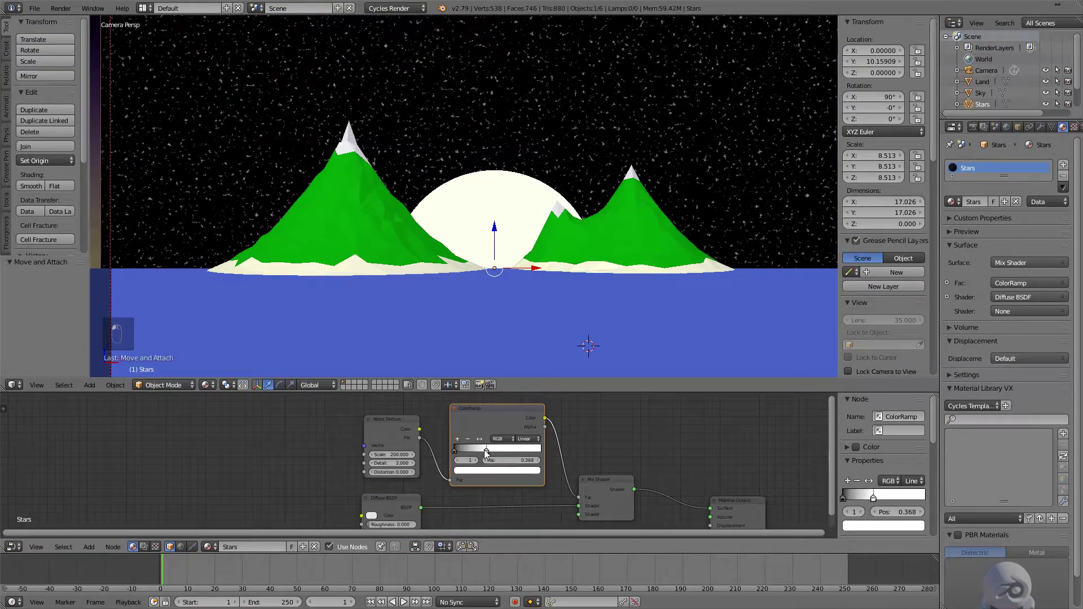
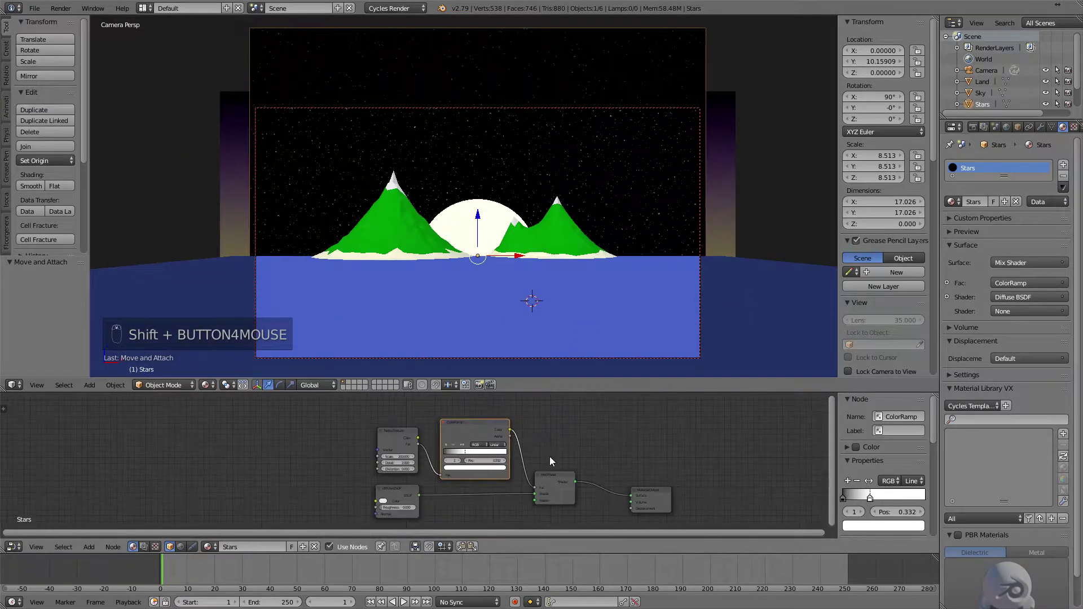
Mix an Emission shader (Strength 5) with a Transparent BSDF so the stars glow over the purple sky.
key("shift+a")
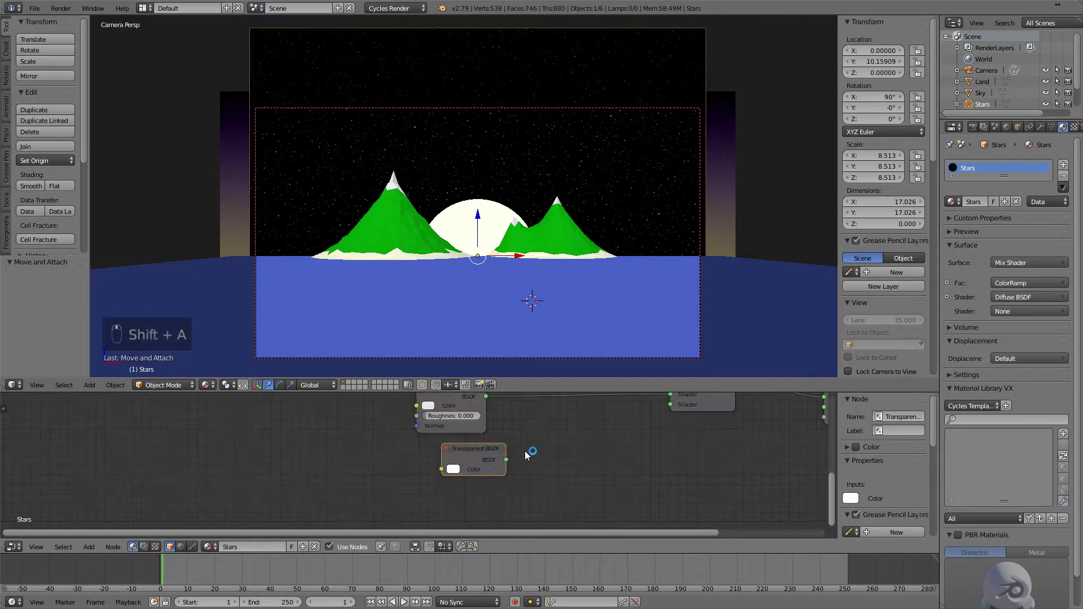
left_click_drag(507, 464, 510, 467)
key("Delete")
key("shift+a")
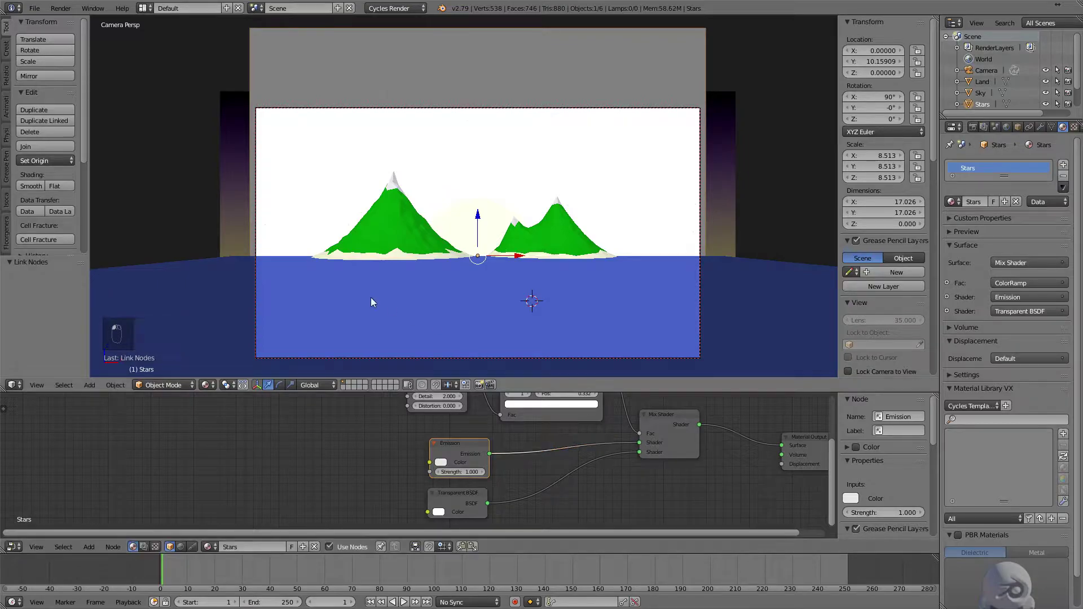
left_click_drag(210, 385, 437, 320)
left_click_drag(452, 479, 451, 477)
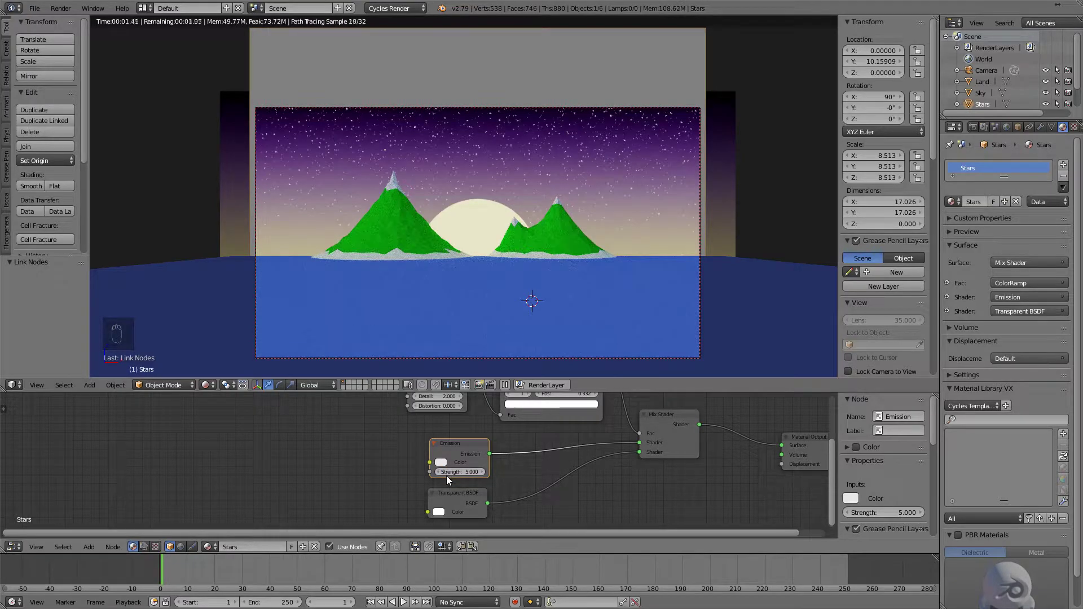
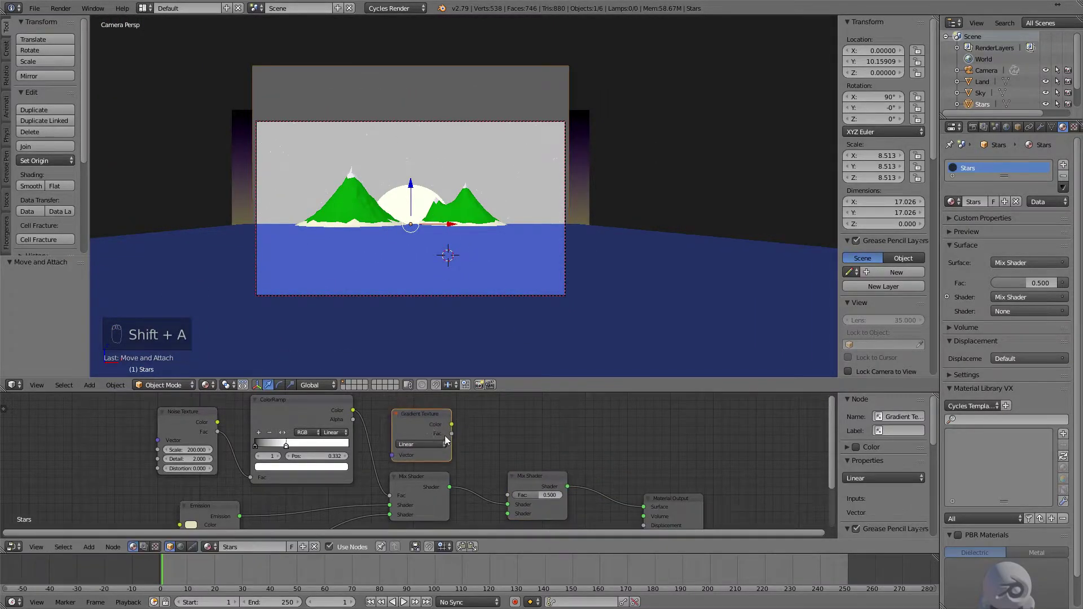
Feed a Gradient Texture into the mix factor, rotate the Stars plane 90° on Y and raise it.
left_click_drag(513, 495, 425, 420)
right_click(556, 67)
key("r")
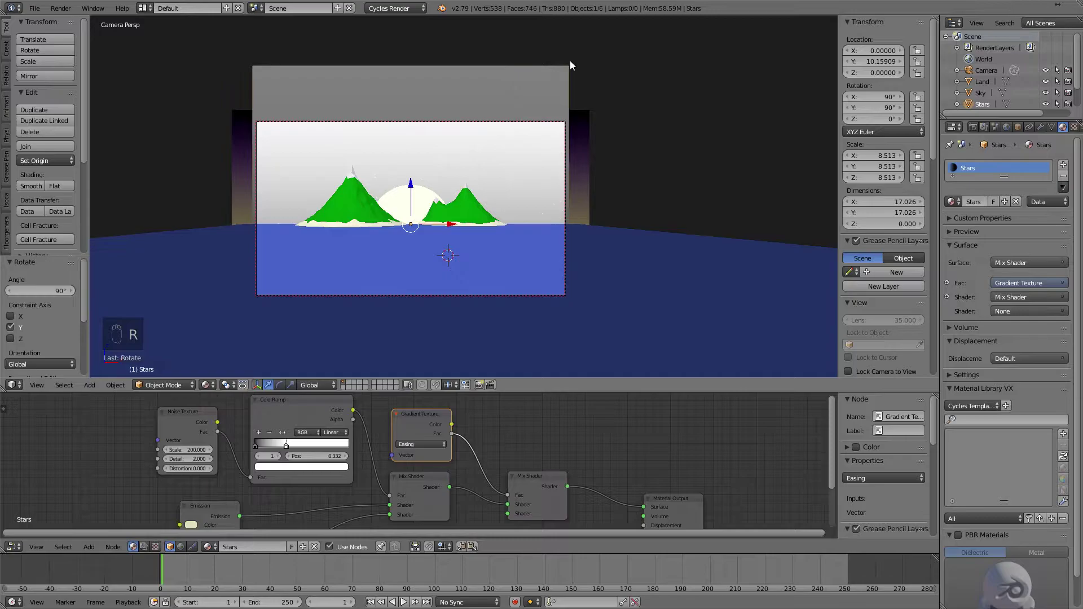
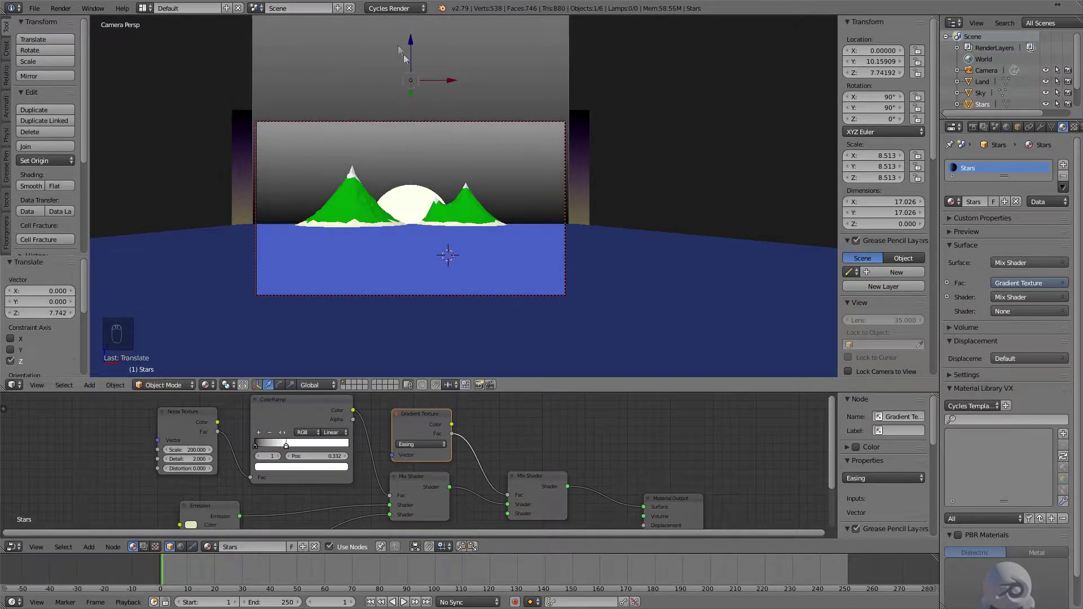
middle_click(468, 506)
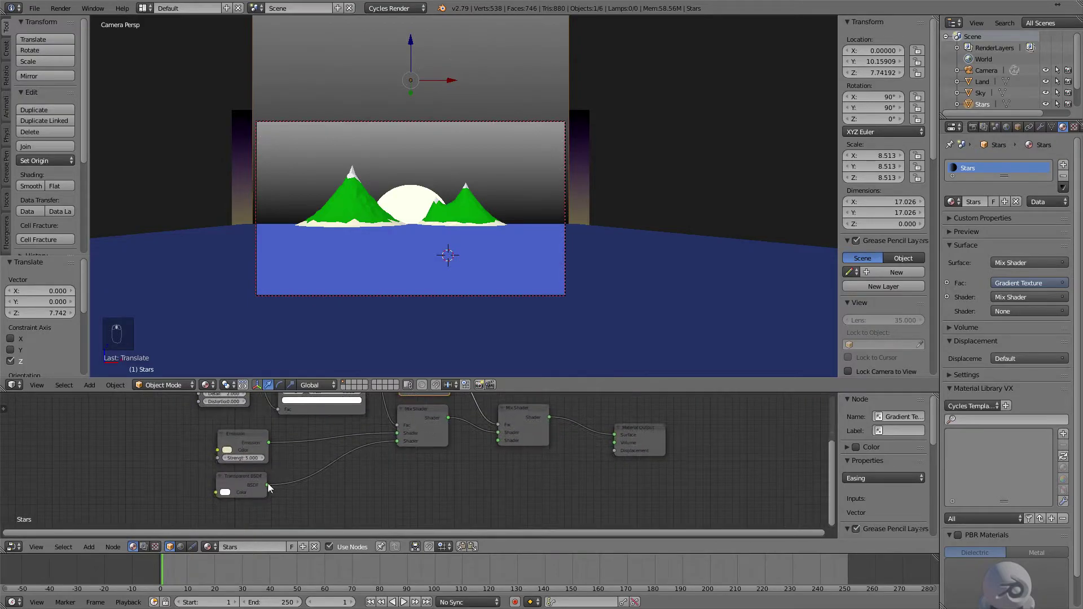
Reframe the view and check the fading stars in rendered preview, then back to solid.
left_click_drag(272, 485, 471, 244)
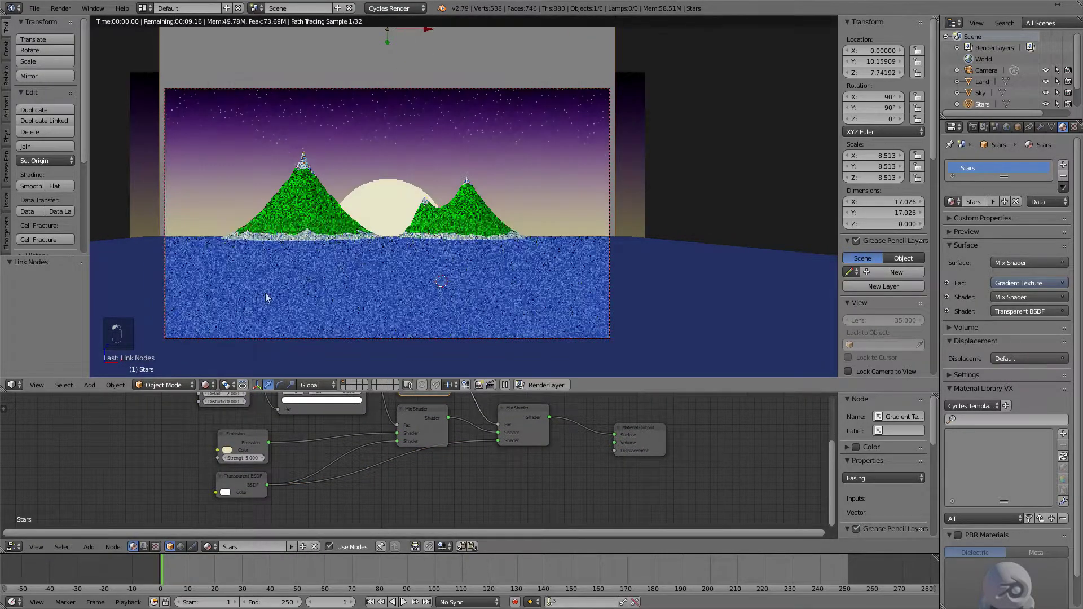
left_click_drag(728, 289, 560, 145)
scroll("up", 3)
left_click(213, 383)
left_click(232, 331)
left_click_drag(499, 443, 444, 198)
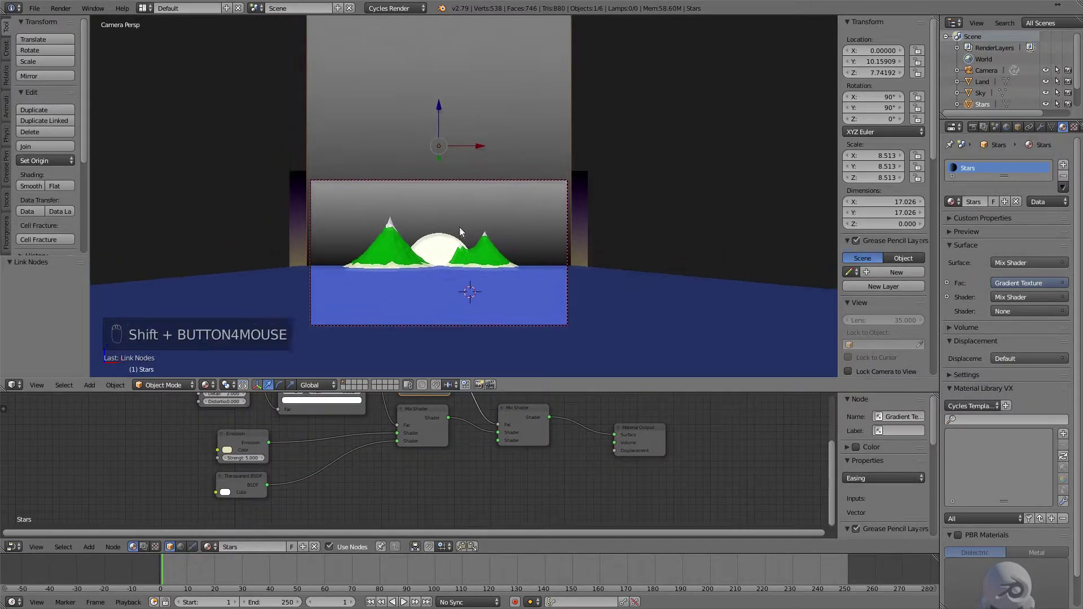
Narrow the Stars plane along X and lower it slightly behind the mountains.
key("s")
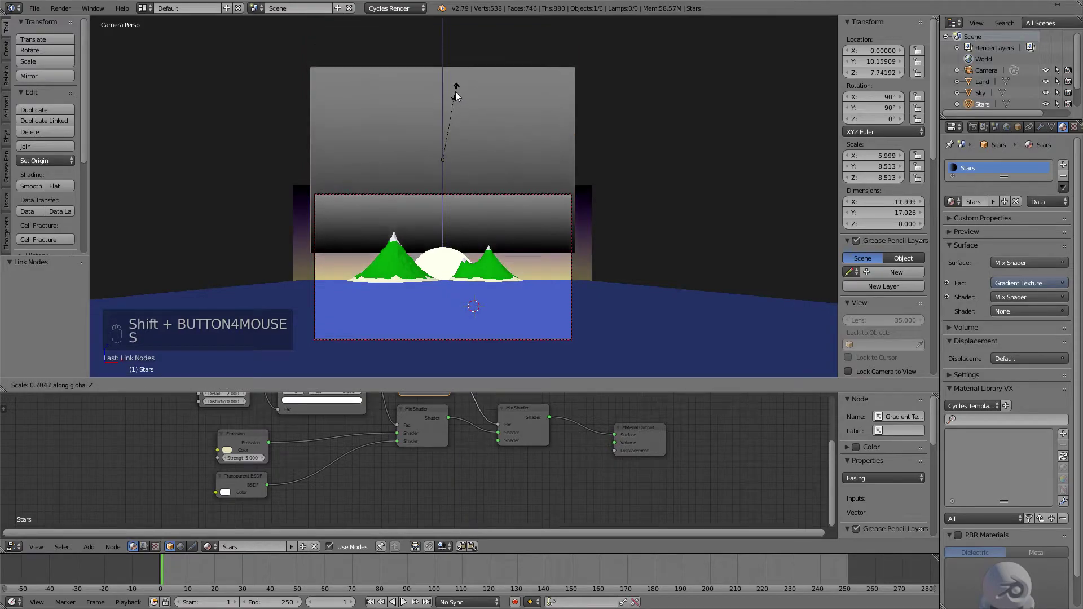
left_click_drag(447, 122, 442, 149)
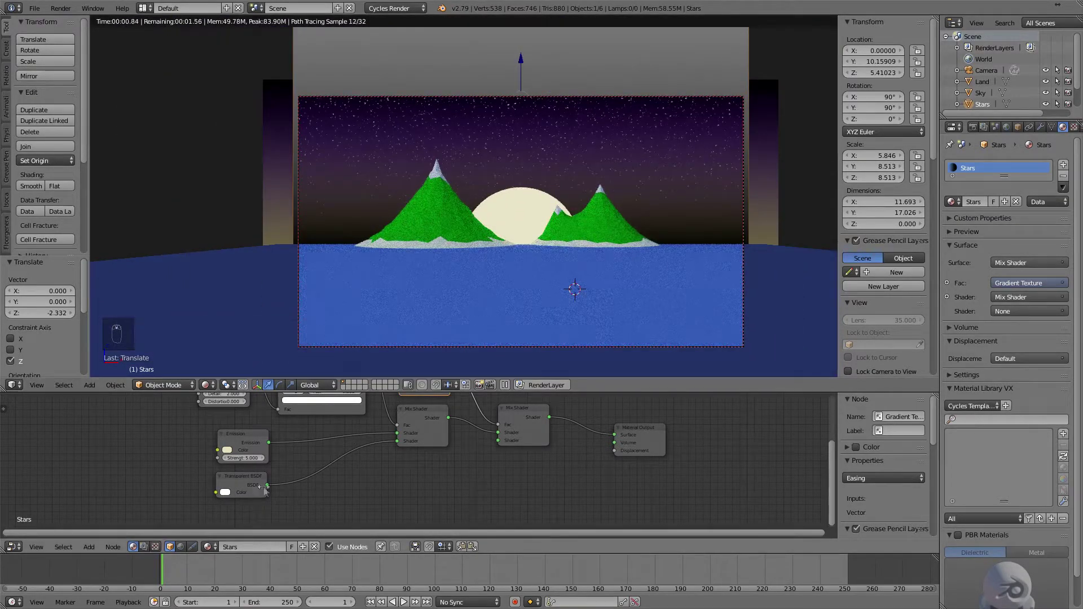
left_click_drag(470, 455, 504, 442)
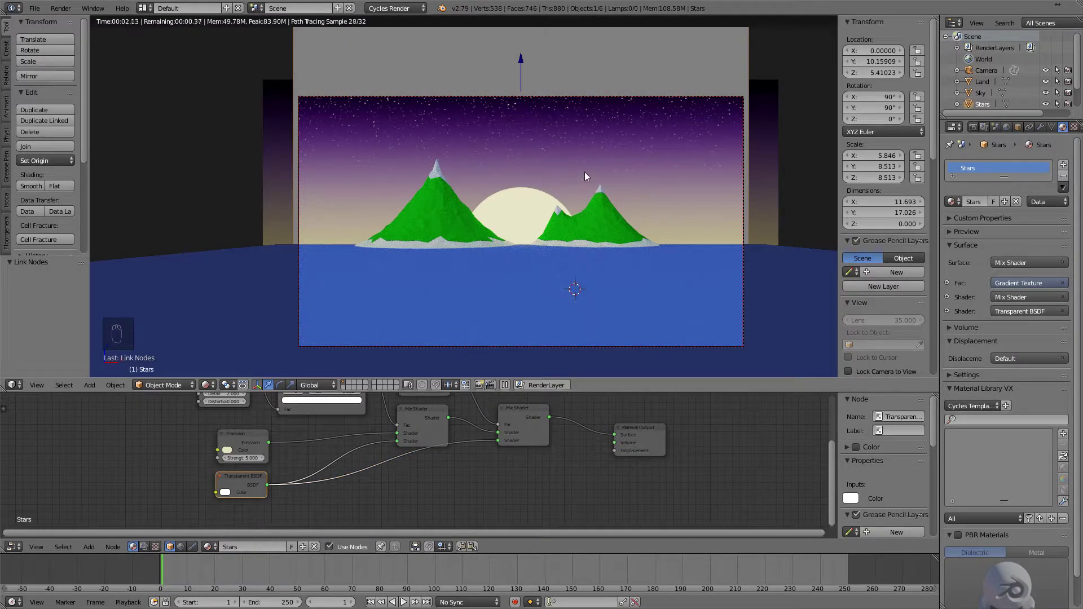
middle_click(583, 173)
key("z")
key("z")
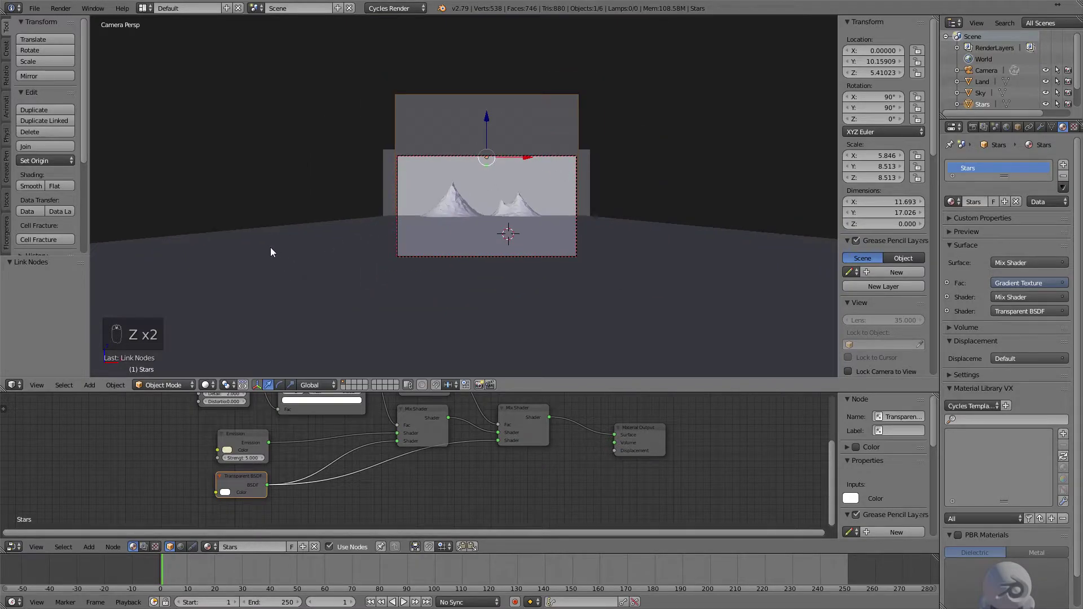
Add an Ocean modifier to the Water plane, scale it down to about 0.41 and view it through the camera.
left_click_drag(274, 250, 360, 262)
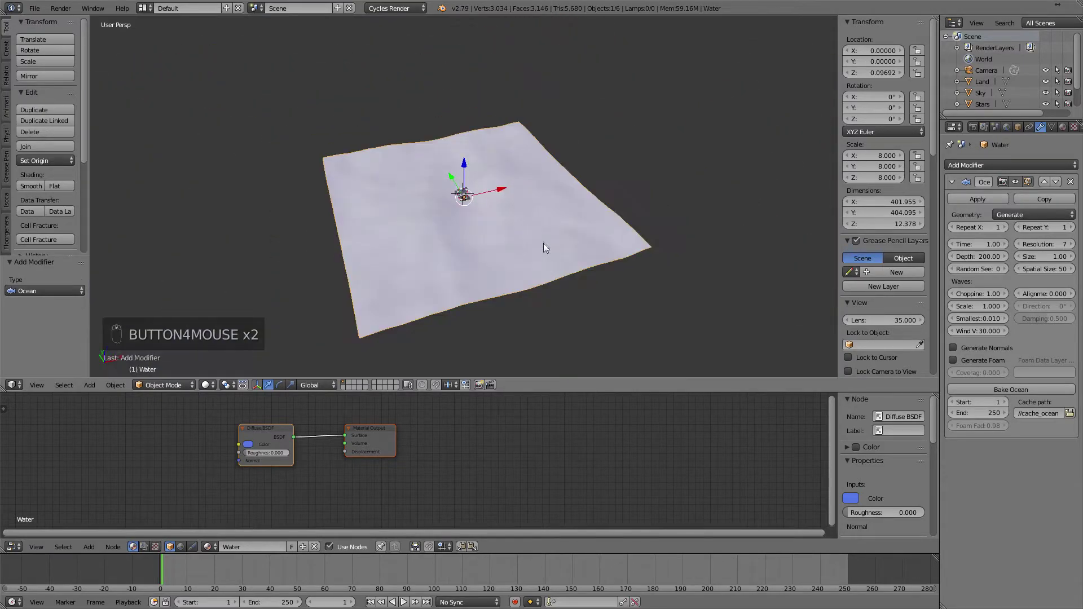
key("s")
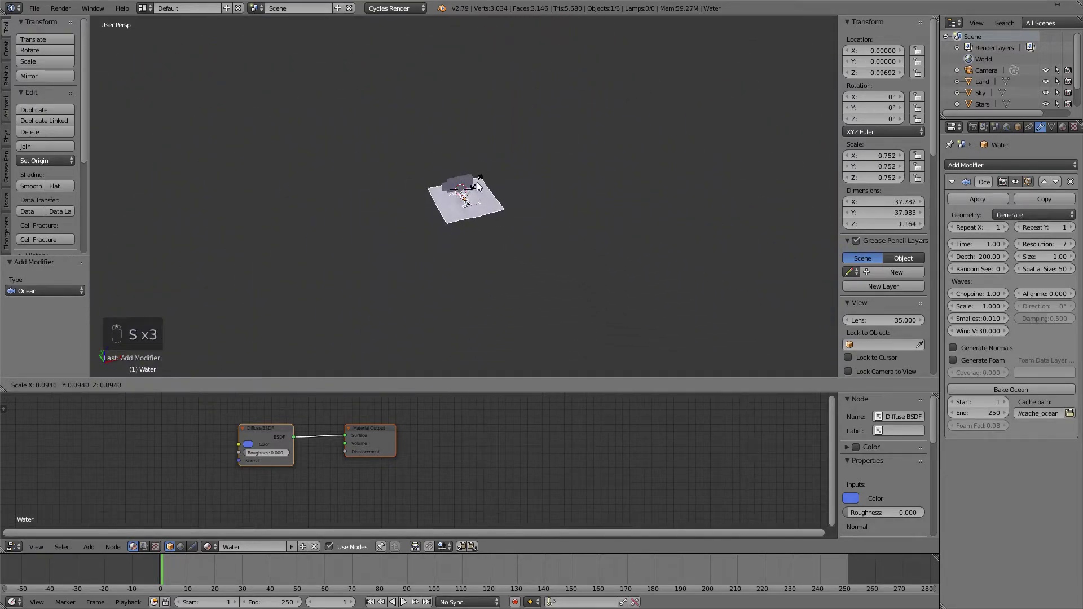
key("s")
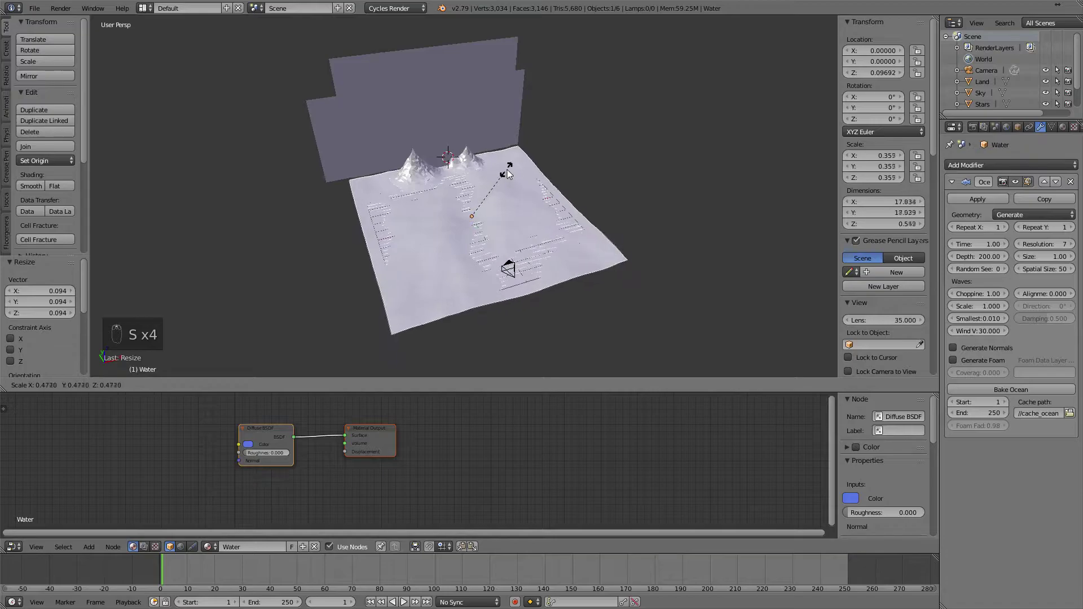
key("KP_0")
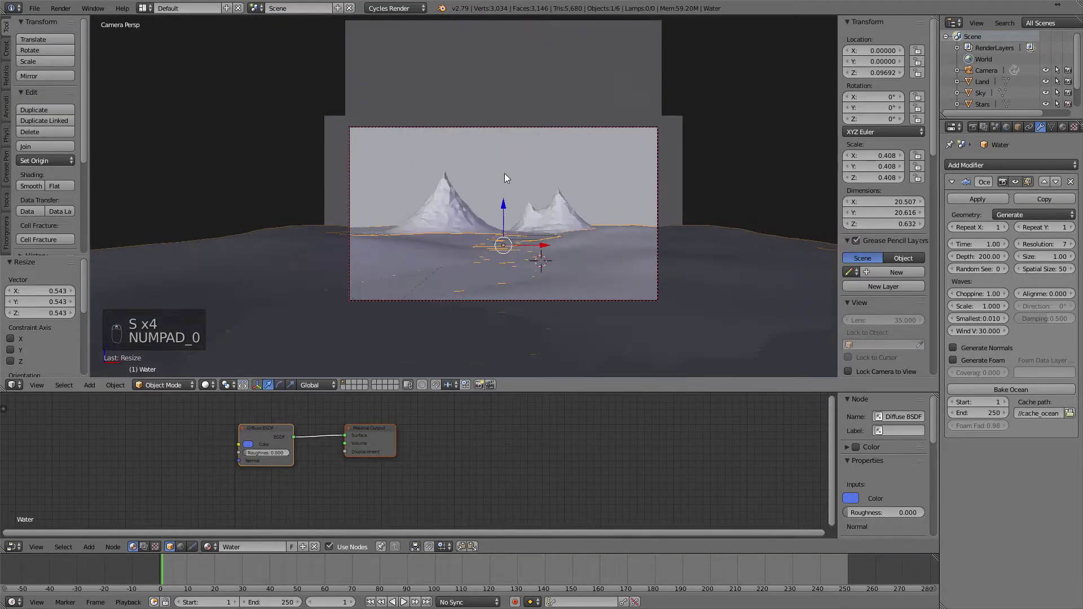
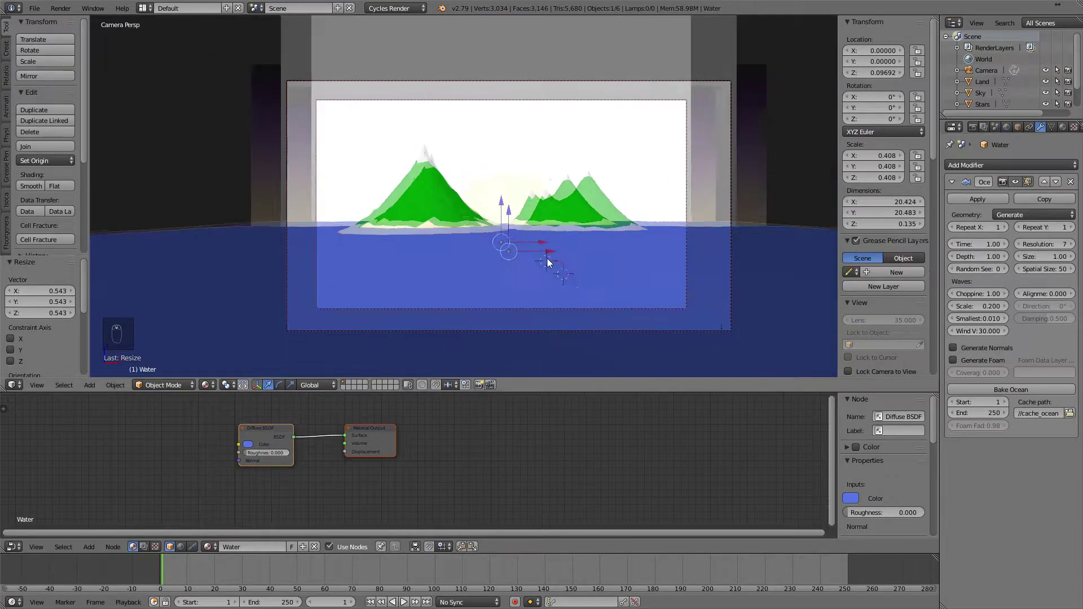
Apply the Car Paint material from the PBR Materials Dielectric gallery to the ocean.
middle_click(550, 260)
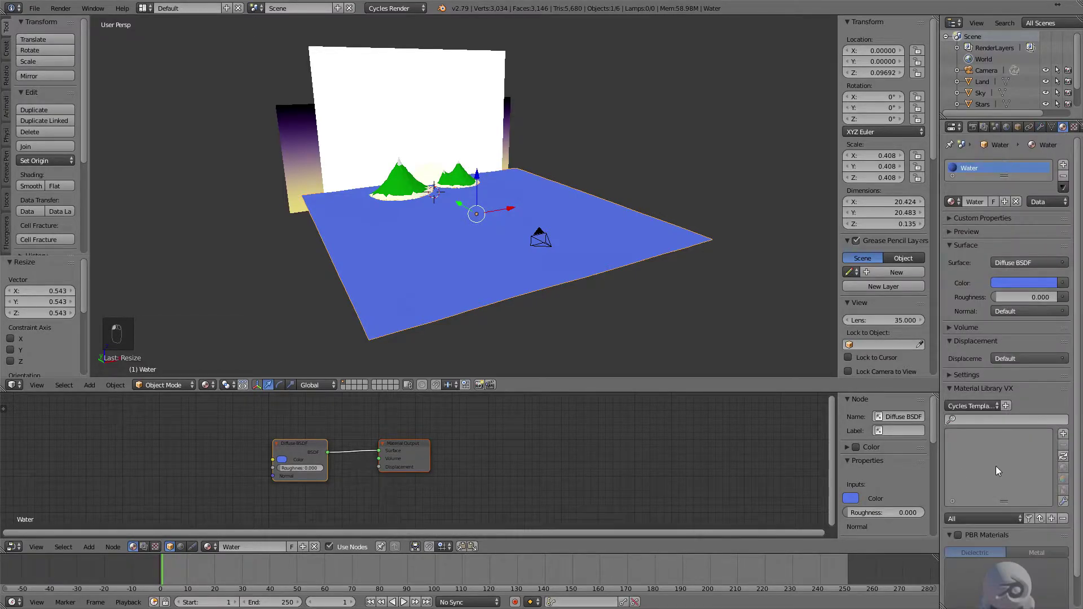
middle_click(959, 545)
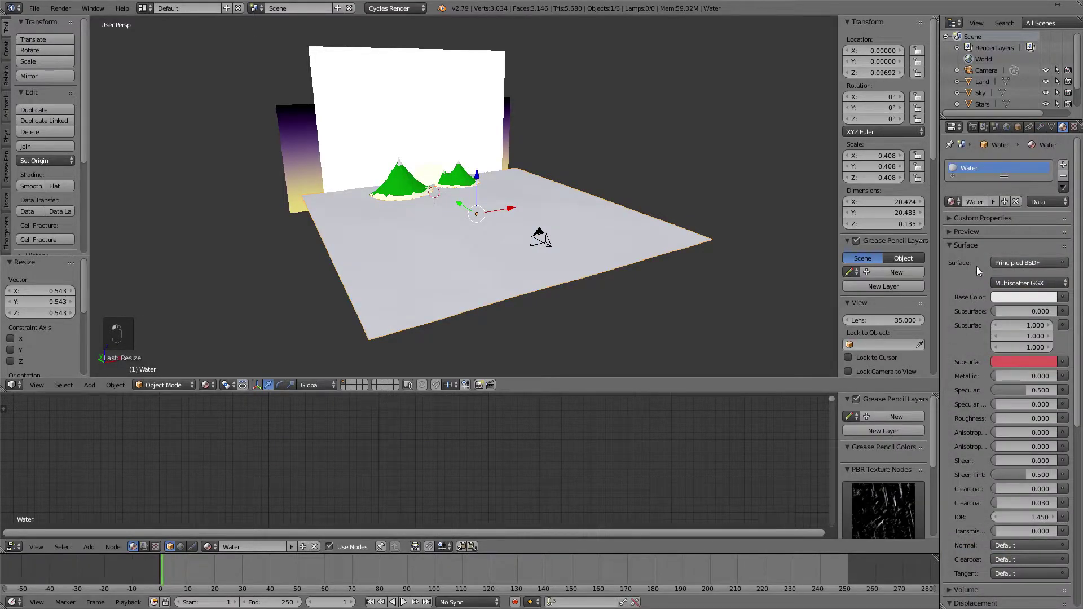
left_click_drag(975, 408, 984, 518)
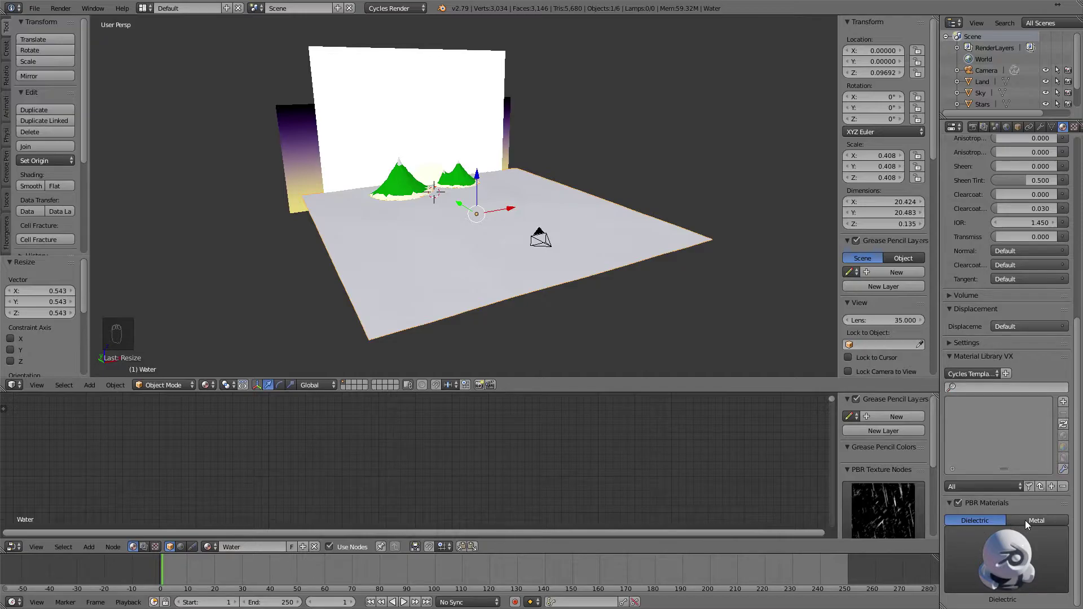
left_click_drag(1023, 523, 937, 297)
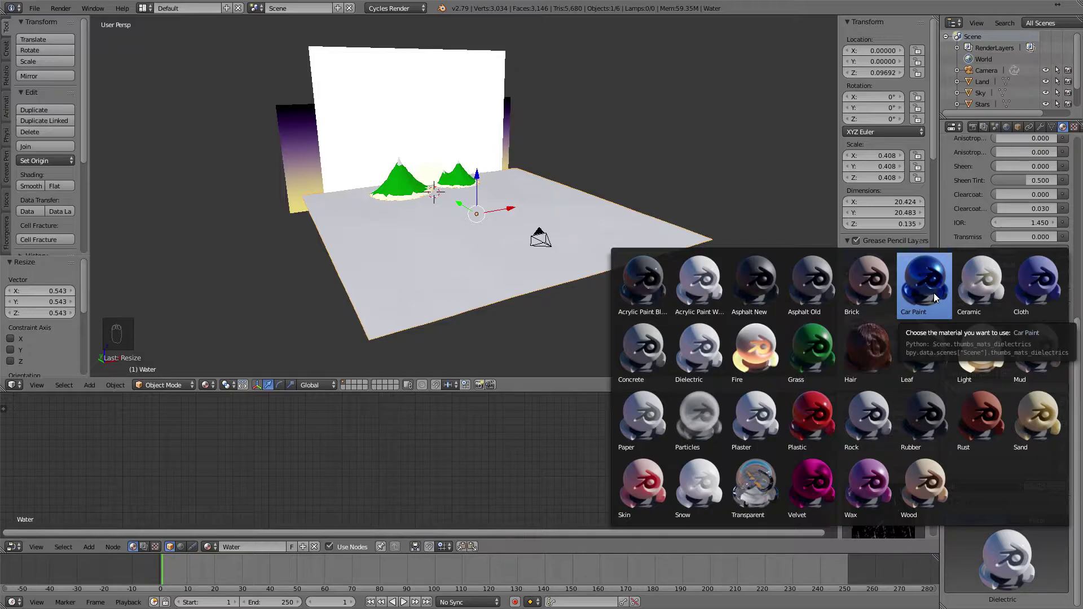
left_click_drag(675, 292, 475, 465)
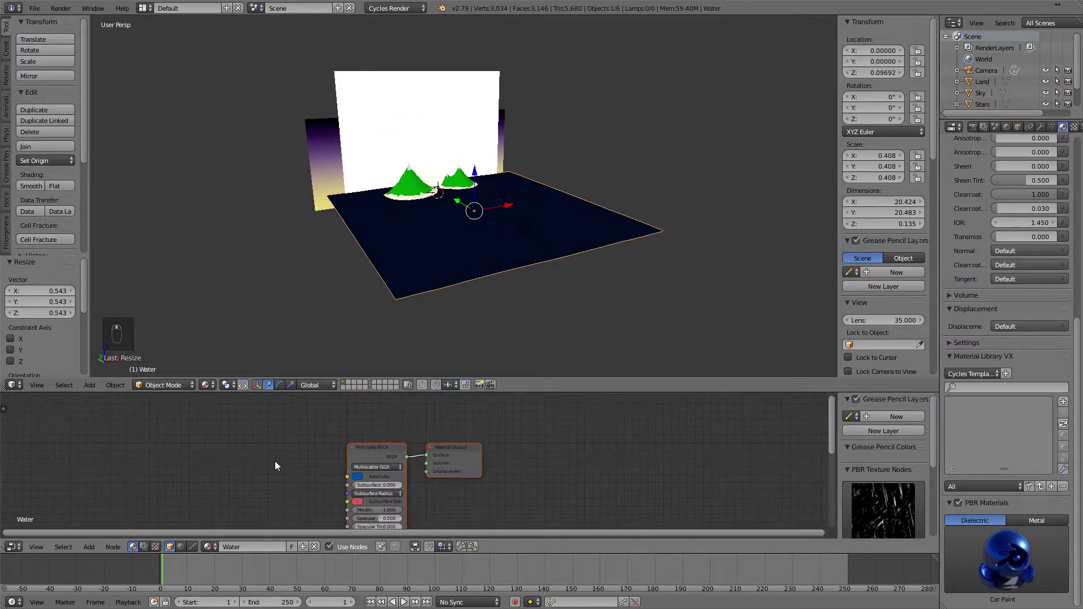
Add an Image Texture node to the Water material and view the textured sea through the camera.
key("shift+a")
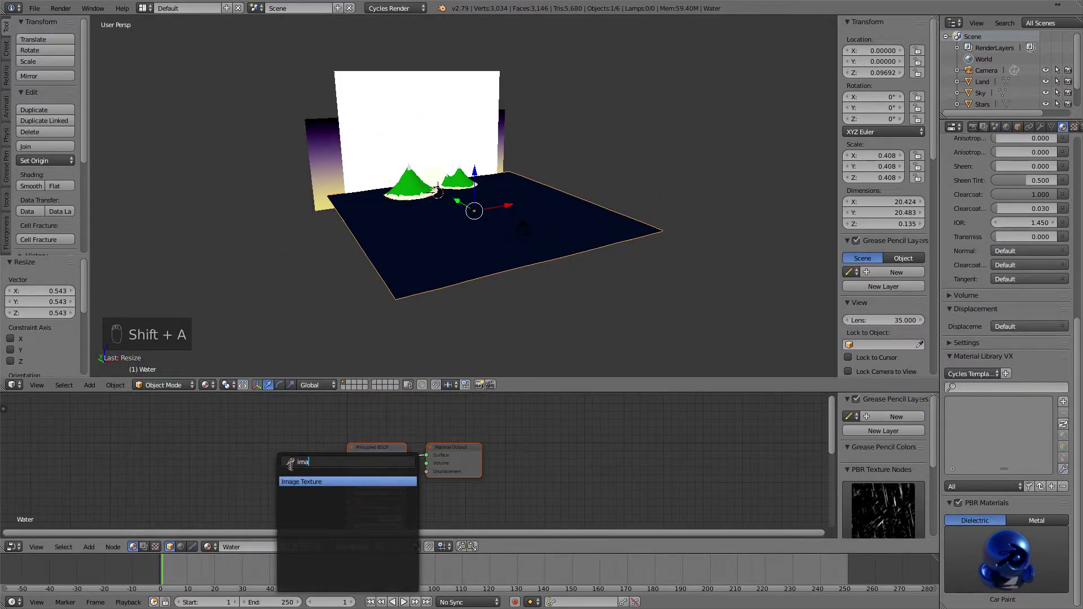
left_click_drag(317, 458, 319, 496)
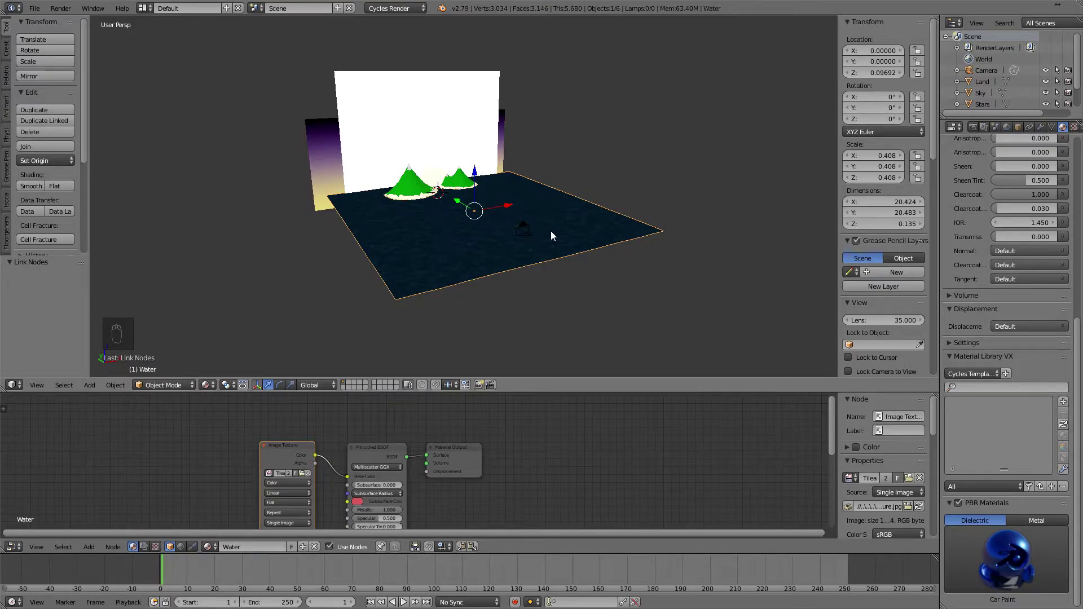
key("KP_0")
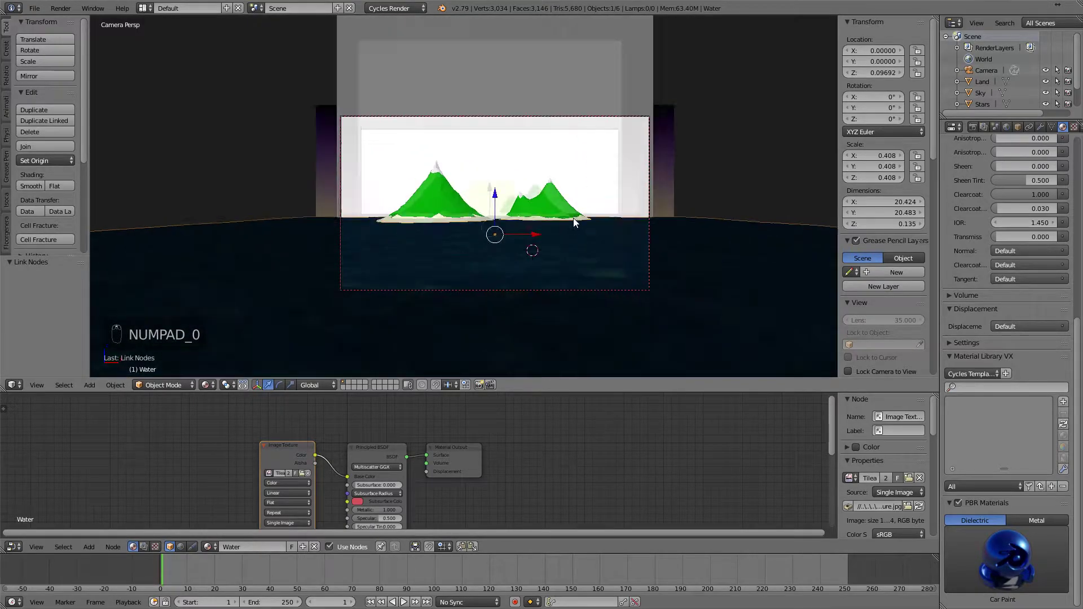
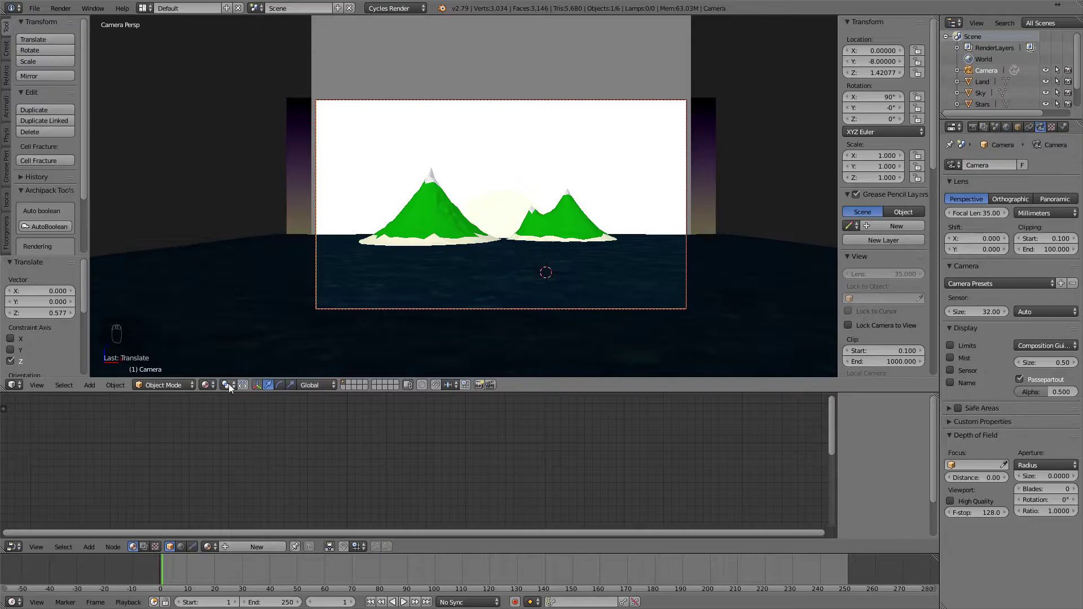
Switch to rendered preview and limit the render region to the area over the water.
left_click(211, 390)
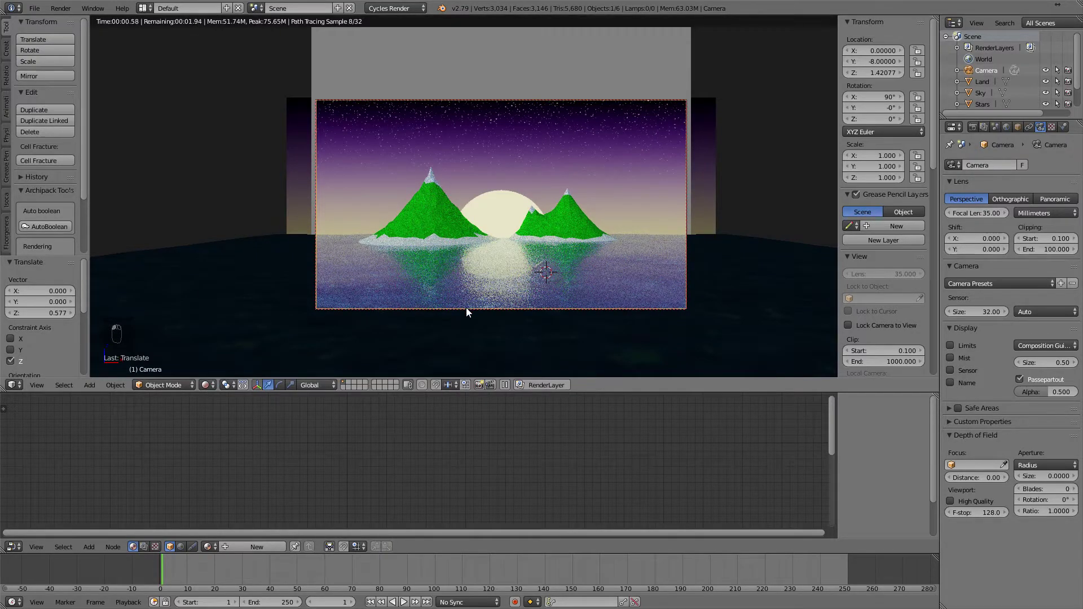
scroll("up", 3)
key("shift+b")
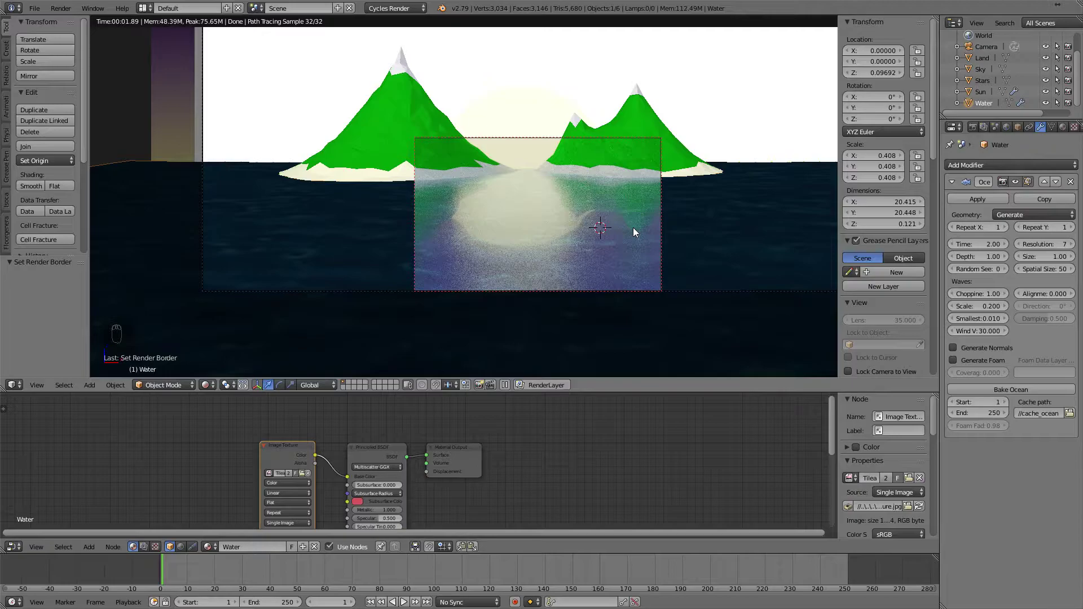
Raise the Ocean modifier Resolution to 16 and redraw the preview region around the water.
left_click_drag(1051, 248, 972, 242)
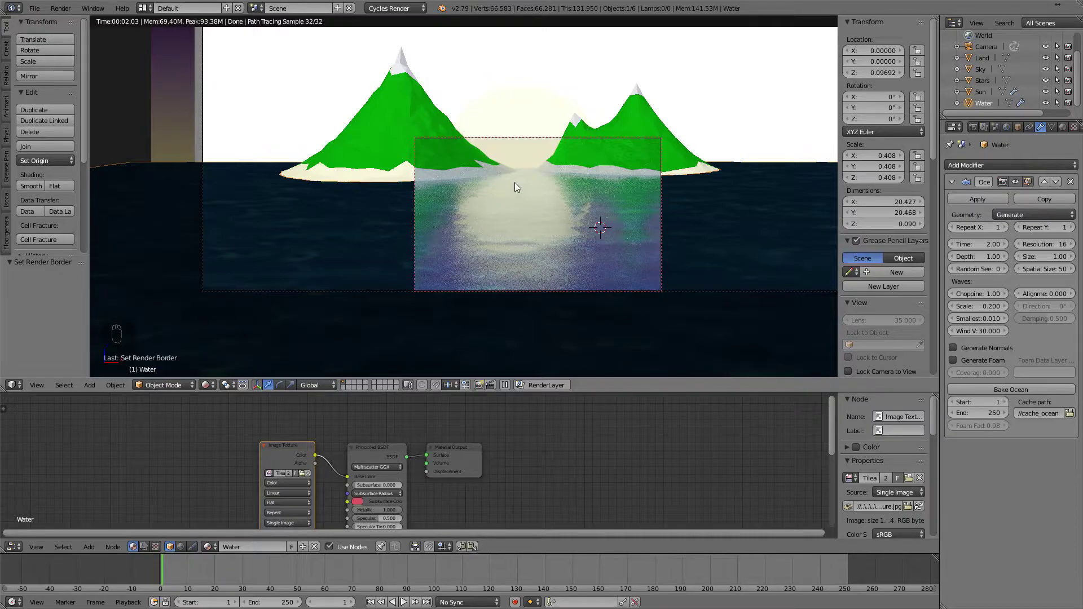
key("shift+b")
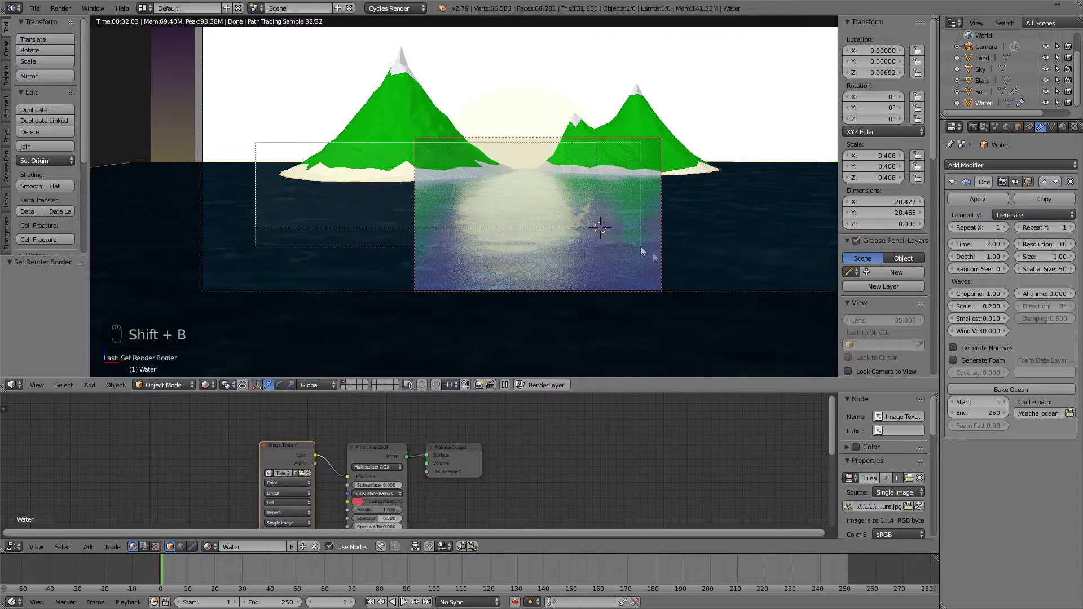
key("shift+b")
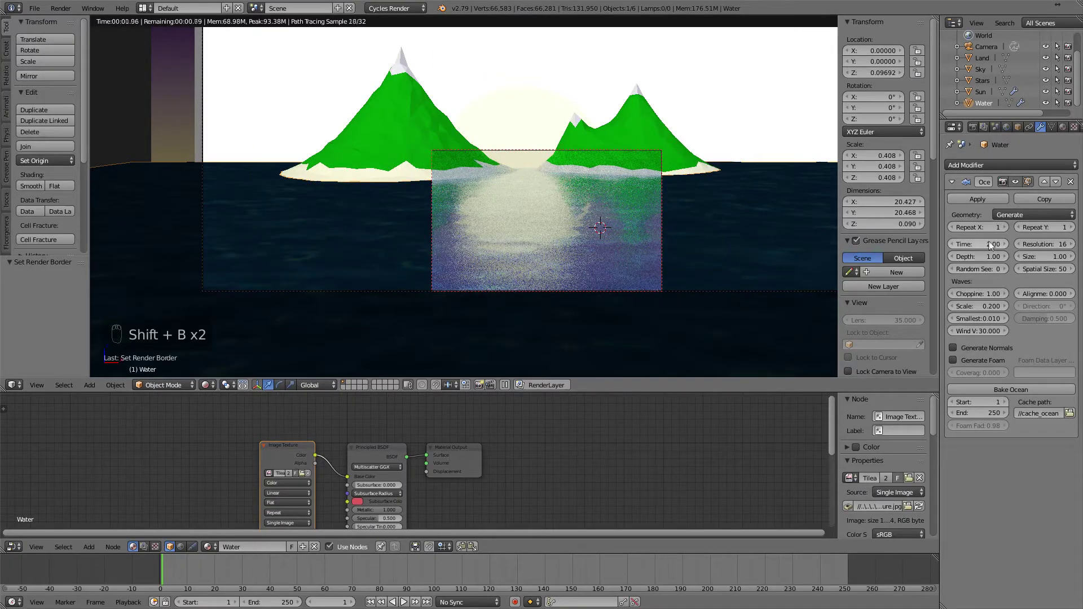
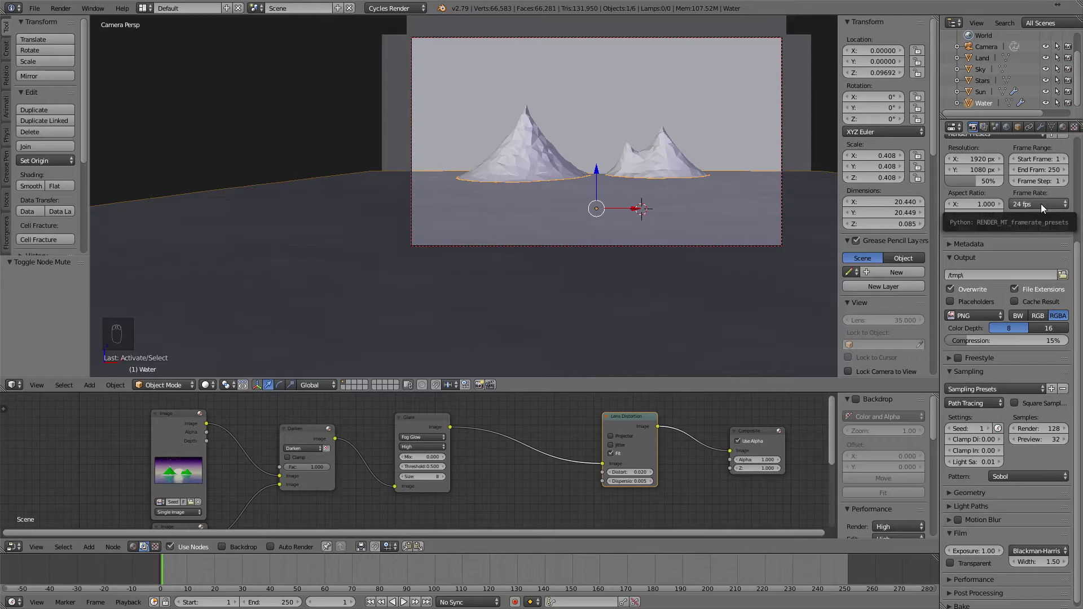
left_click_drag(1045, 206, 992, 241)
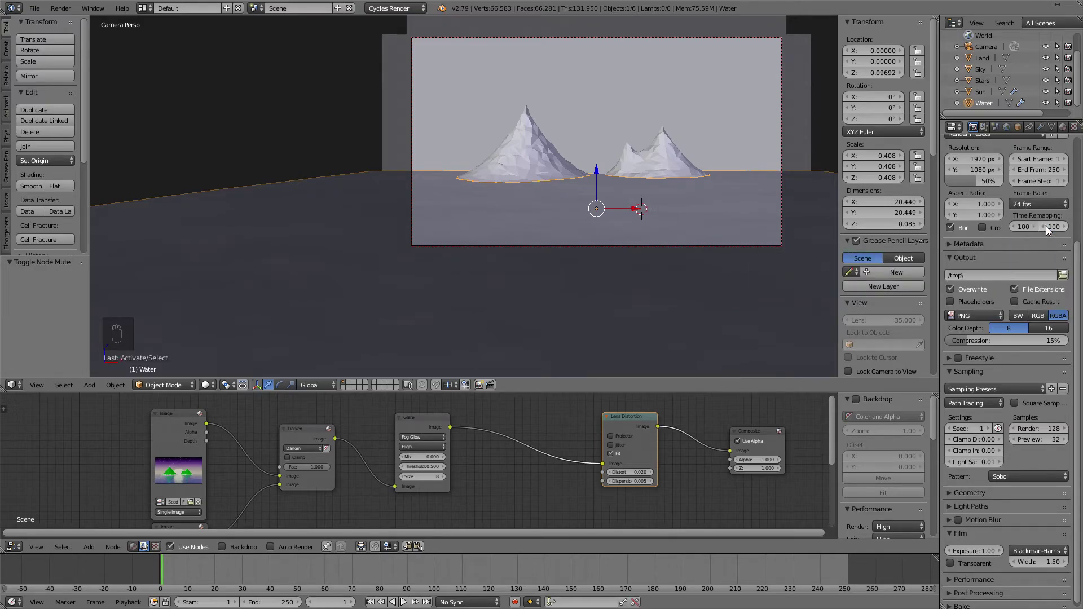
left_click_drag(1040, 206, 1041, 312)
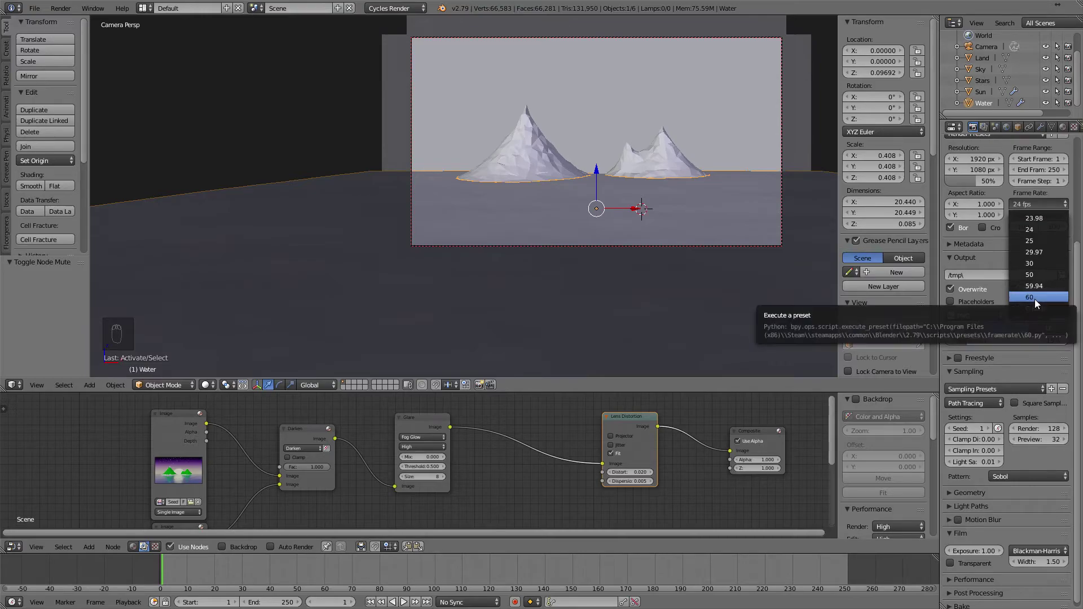
left_click_drag(1039, 203, 1033, 211)
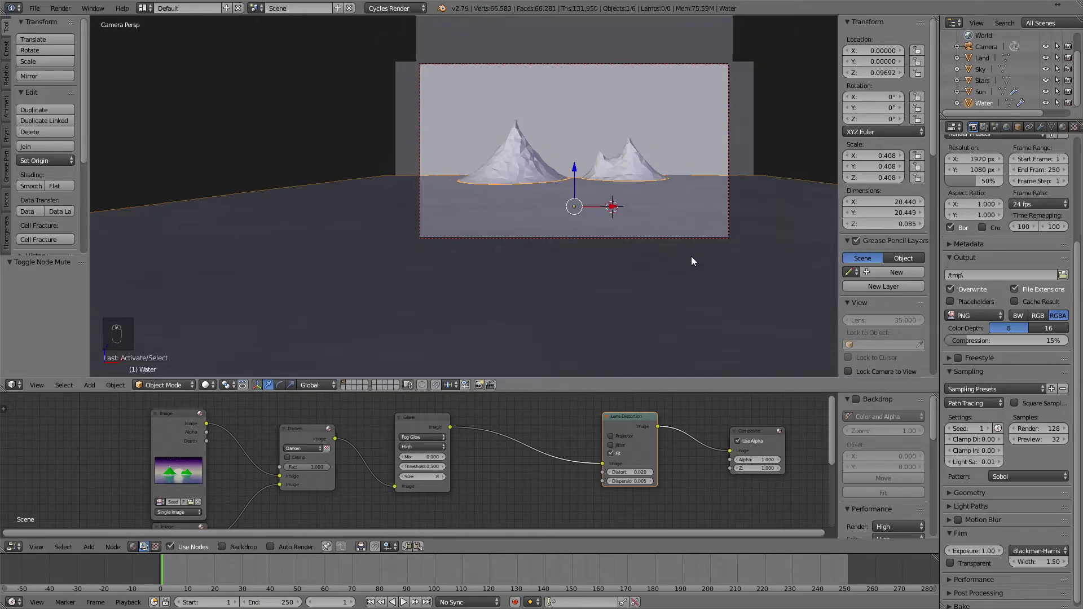
left_click_drag(688, 268, 332, 475)
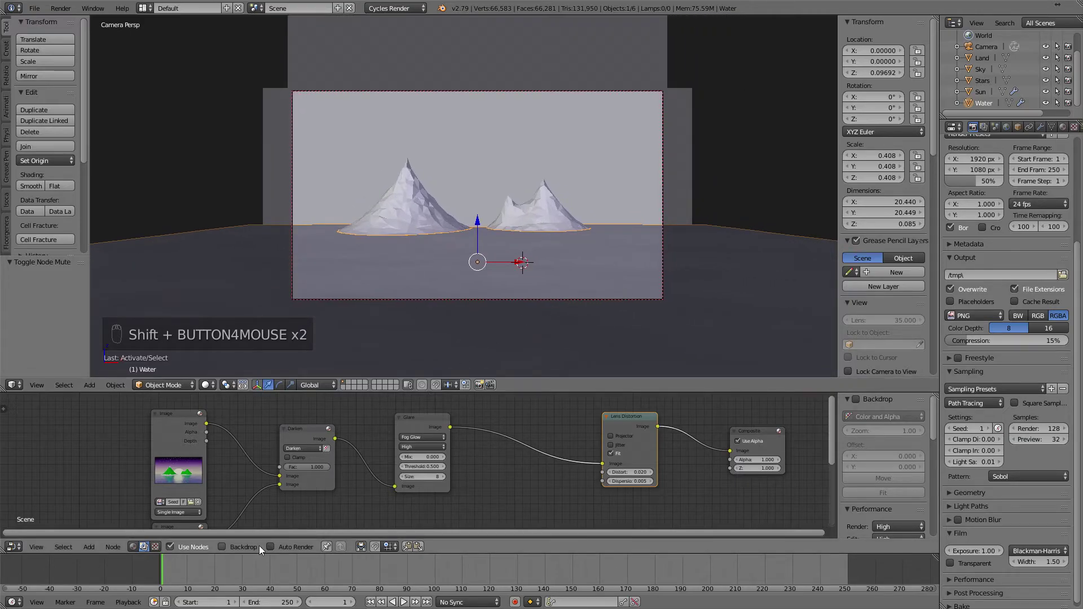
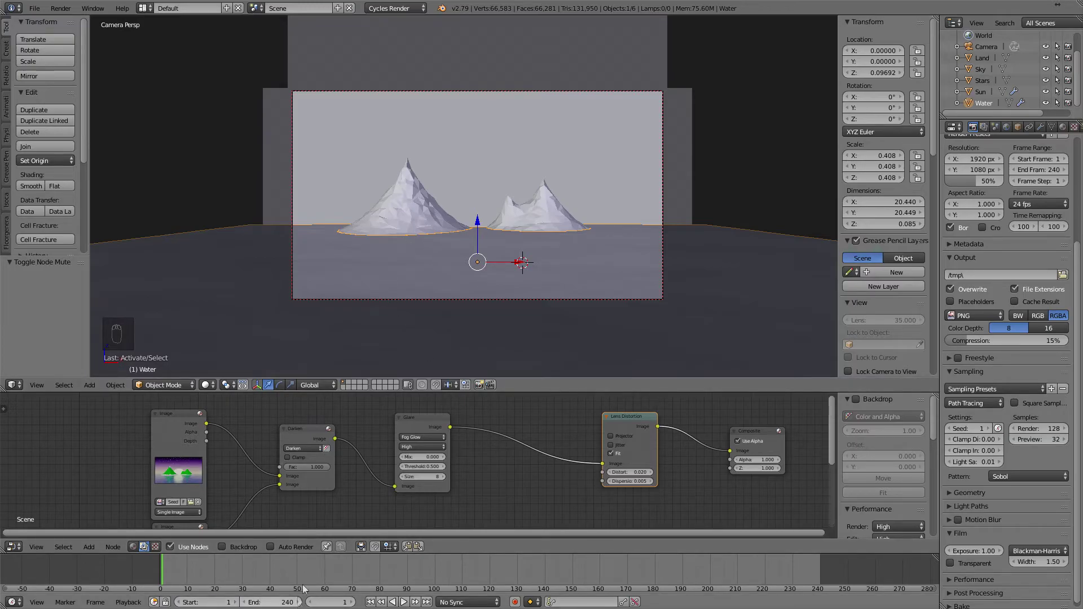
Keyframe the camera location at Y -7.83 on frame 240 and Y -8 on frame 1.
left_click_drag(458, 96, 994, 43)
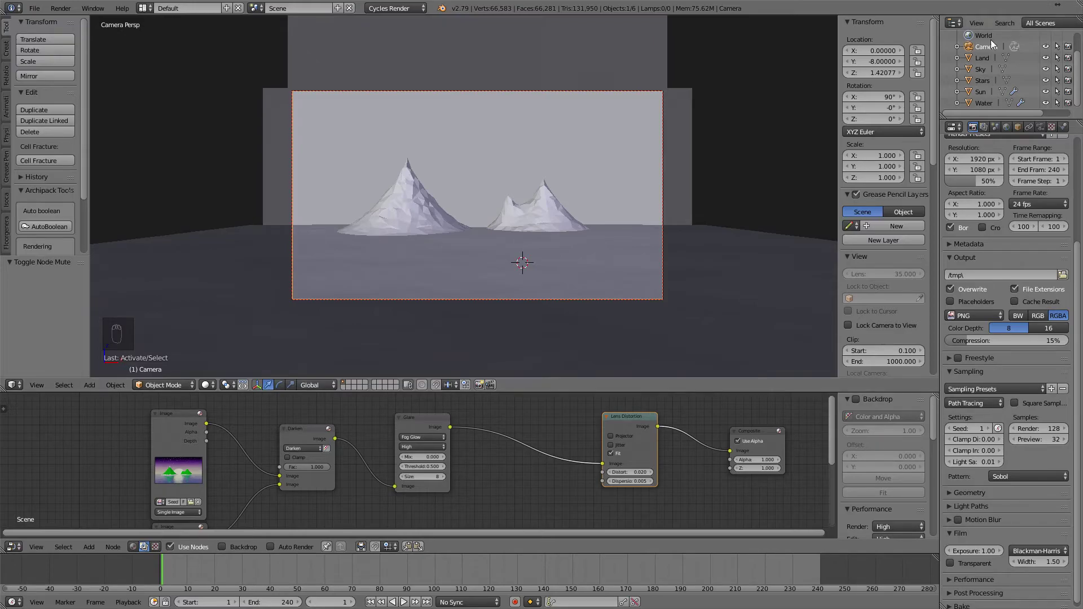
key("i")
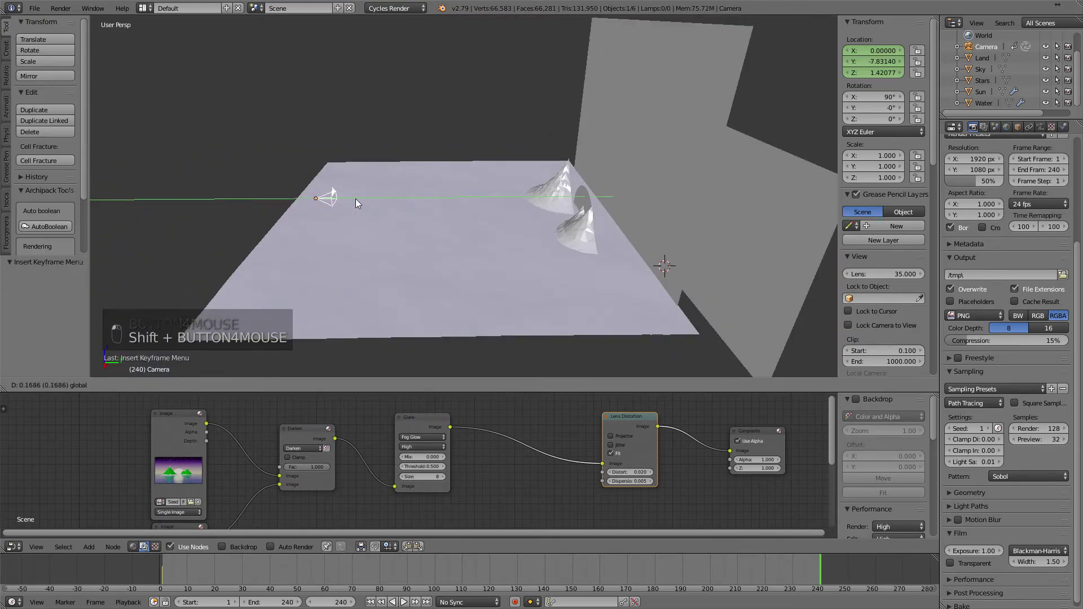
key("KP_0")
key("i")
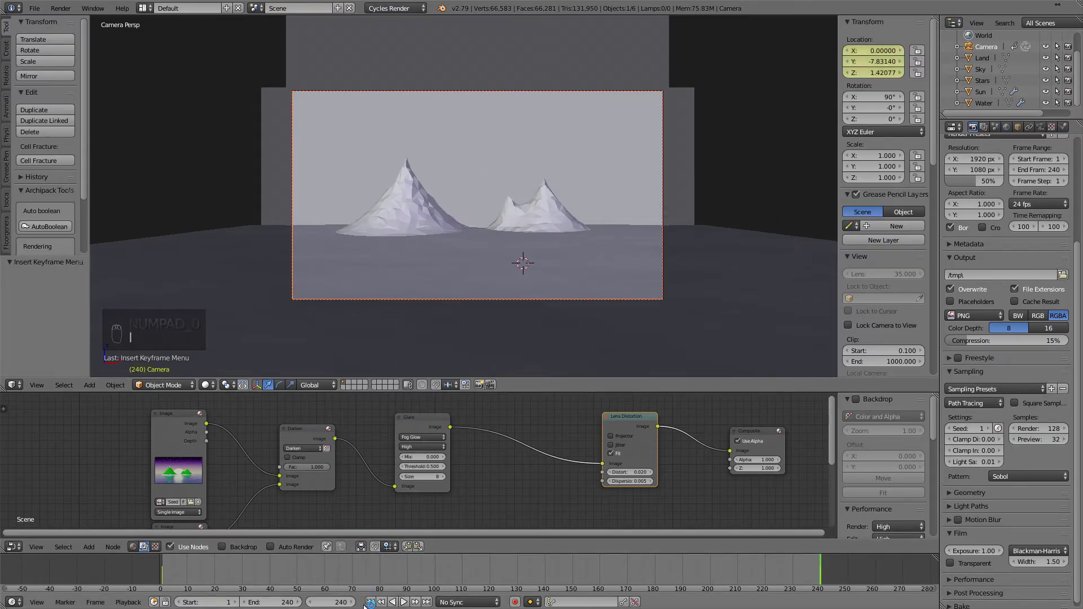
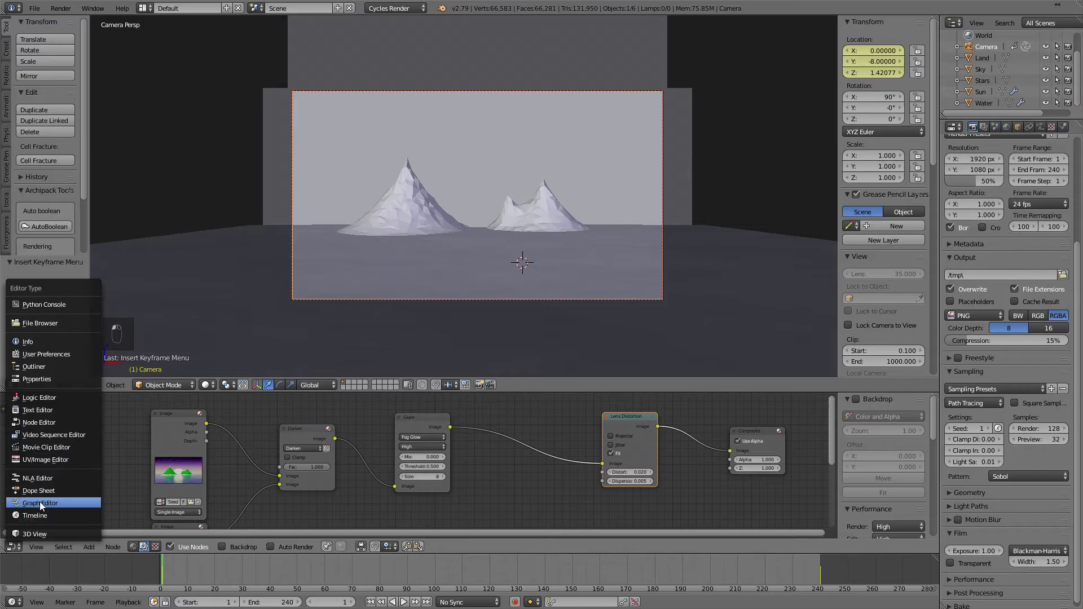
Select the camera Location keys in the Graph Editor and fit them into view.
key("a")
key("a")
key("a")
key("t")
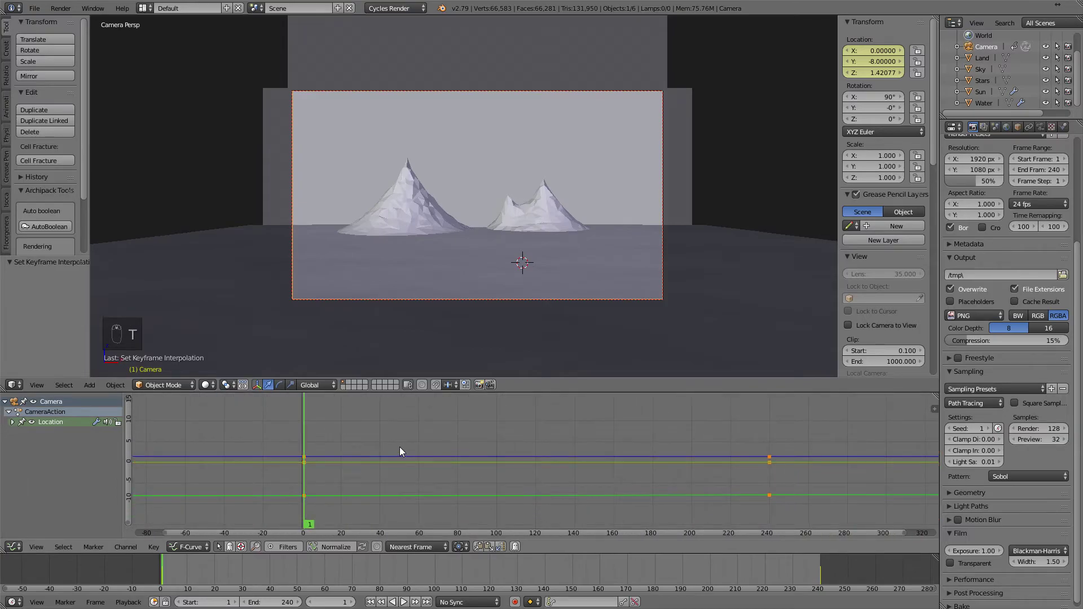
key("t")
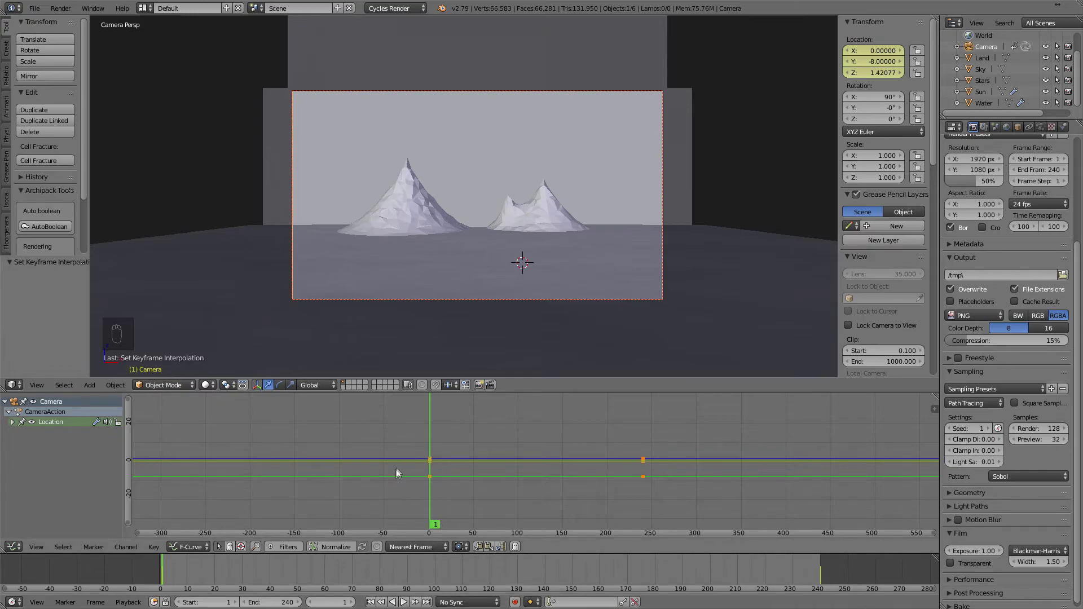
Set the camera location keyframes to Linear interpolation for a steady dolly.
key("a")
key("a")
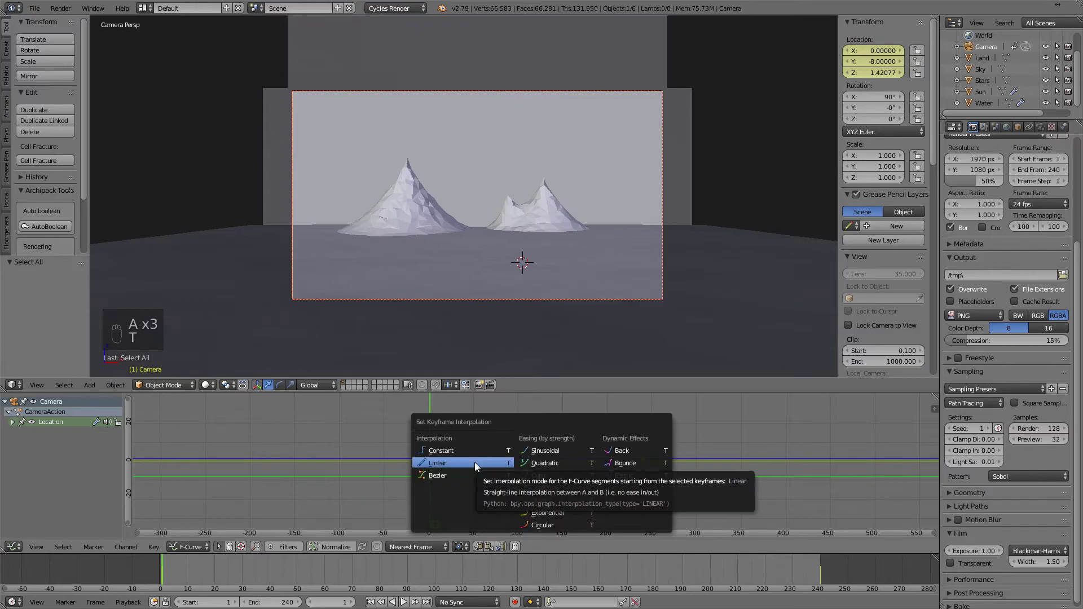
key("t")
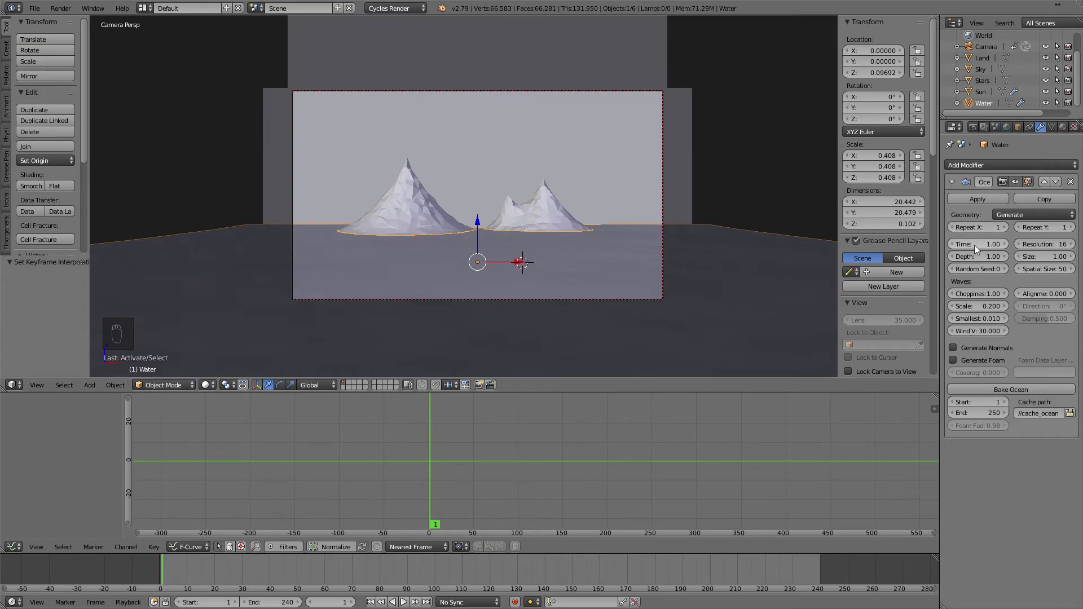
Keyframe the Ocean Time at frame 1 and at 2.29 on frame 240.
key("t")
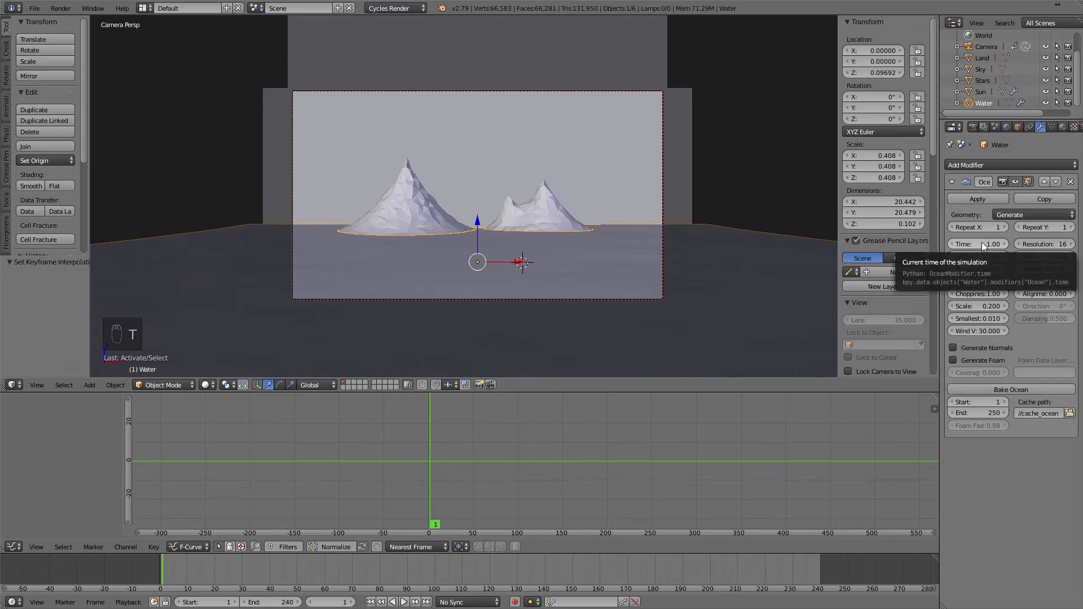
key("i")
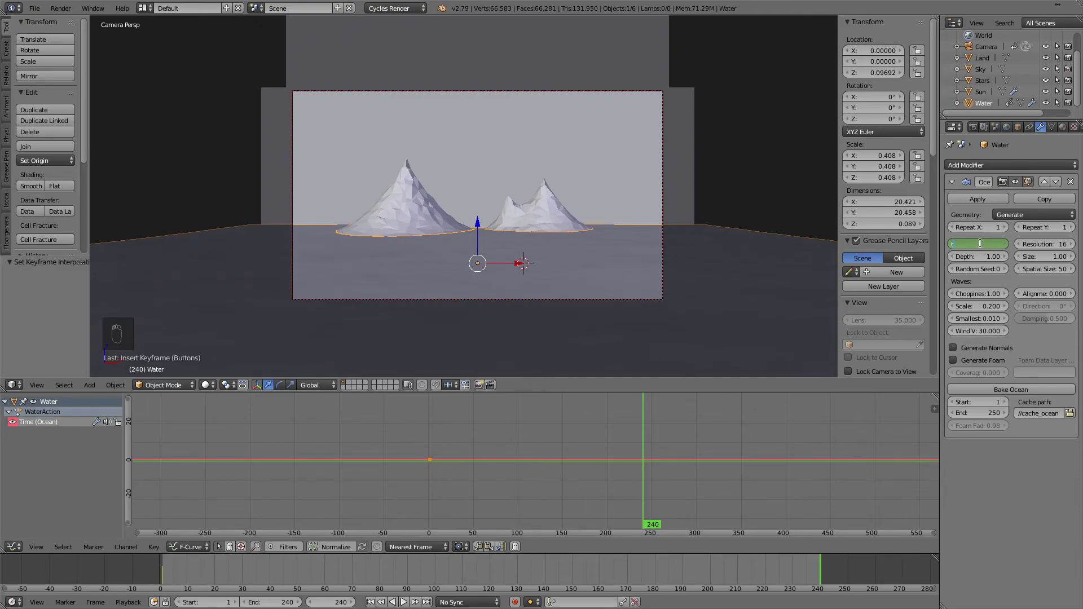
key("i")
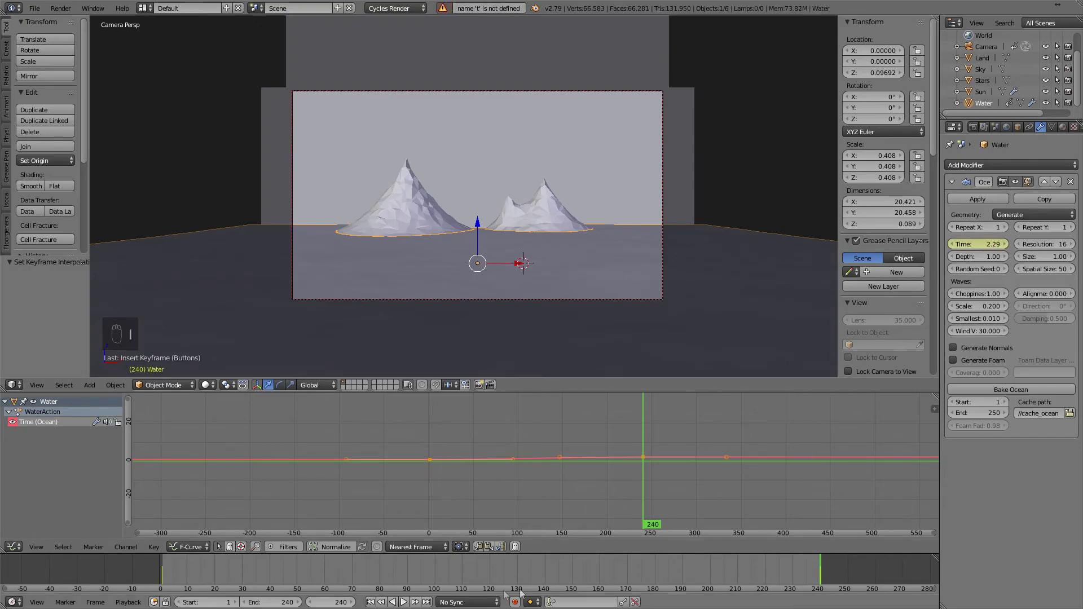
Select all the ocean Time keyframes and set their interpolation to Linear.
key("a")
key("a")
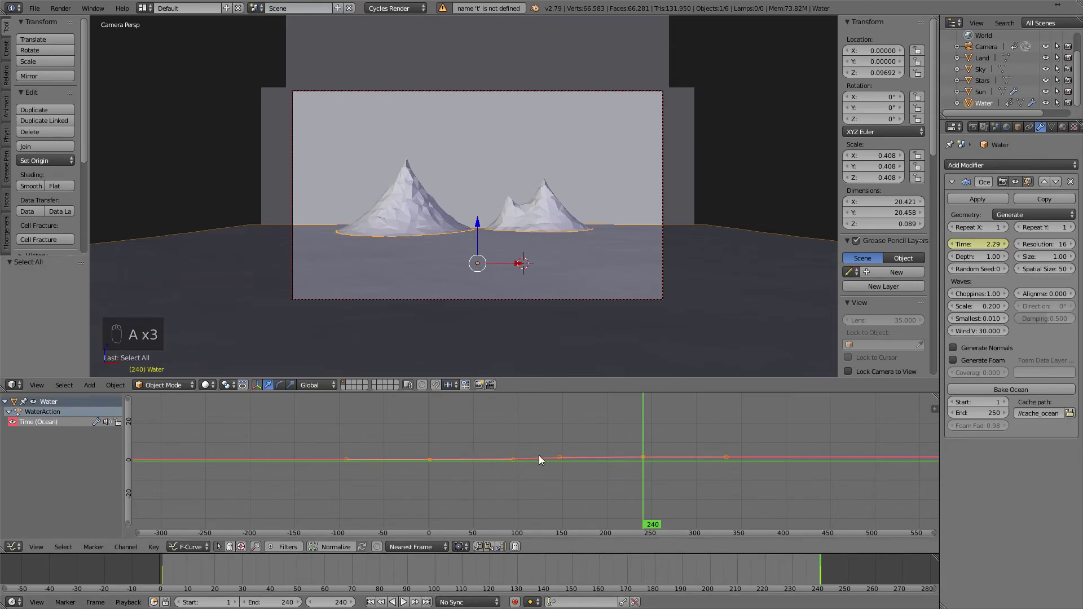
key("a")
key("a")
key("t")
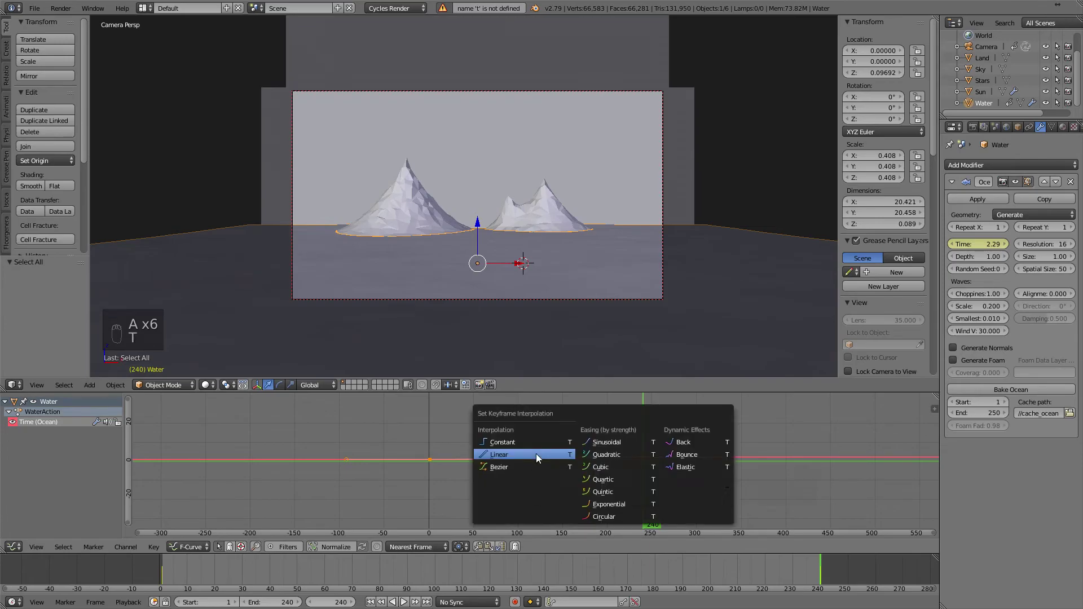
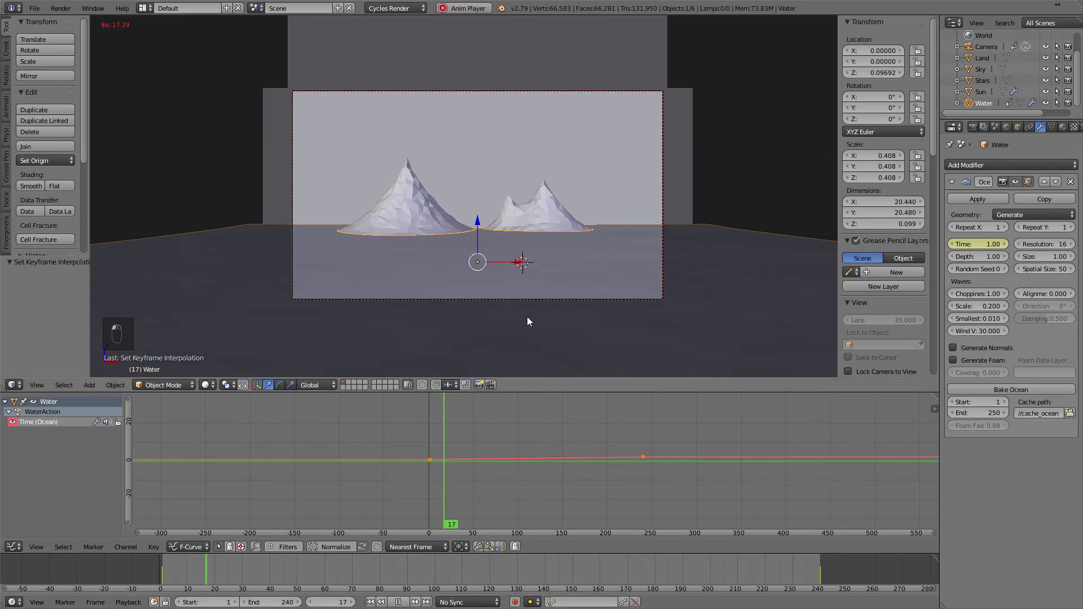
Play the animation, viewing it briefly in wireframe, then stop and return to frame 1.
key("z")
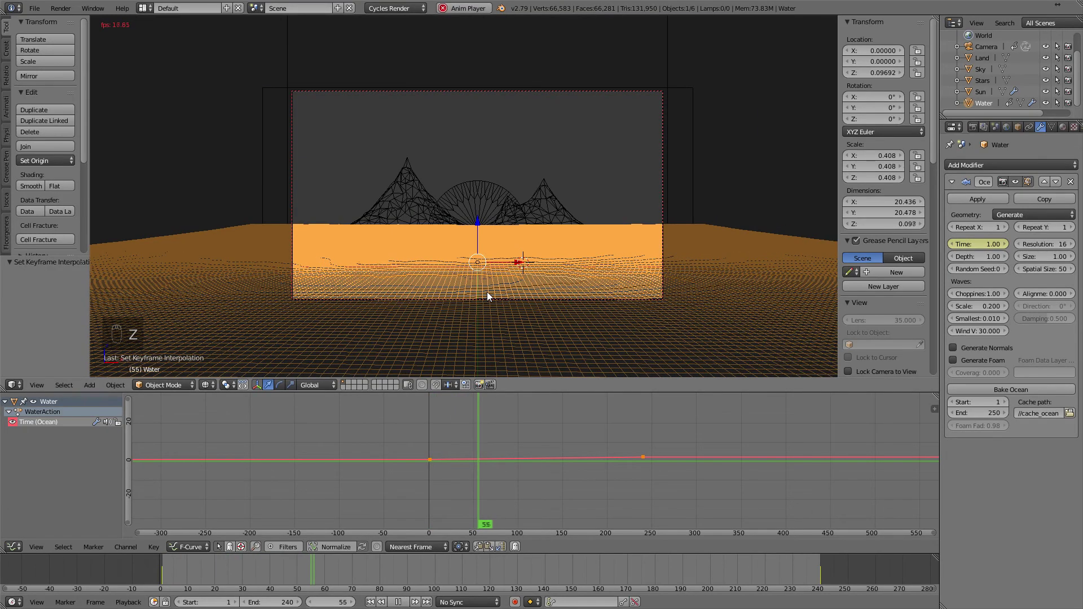
key("z")
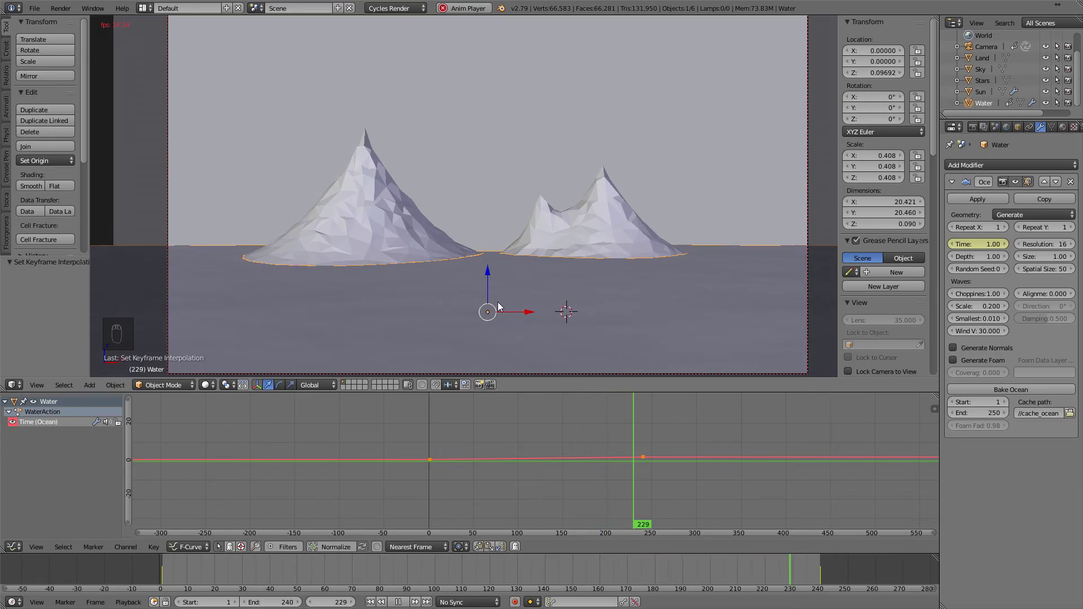
key("Escape")
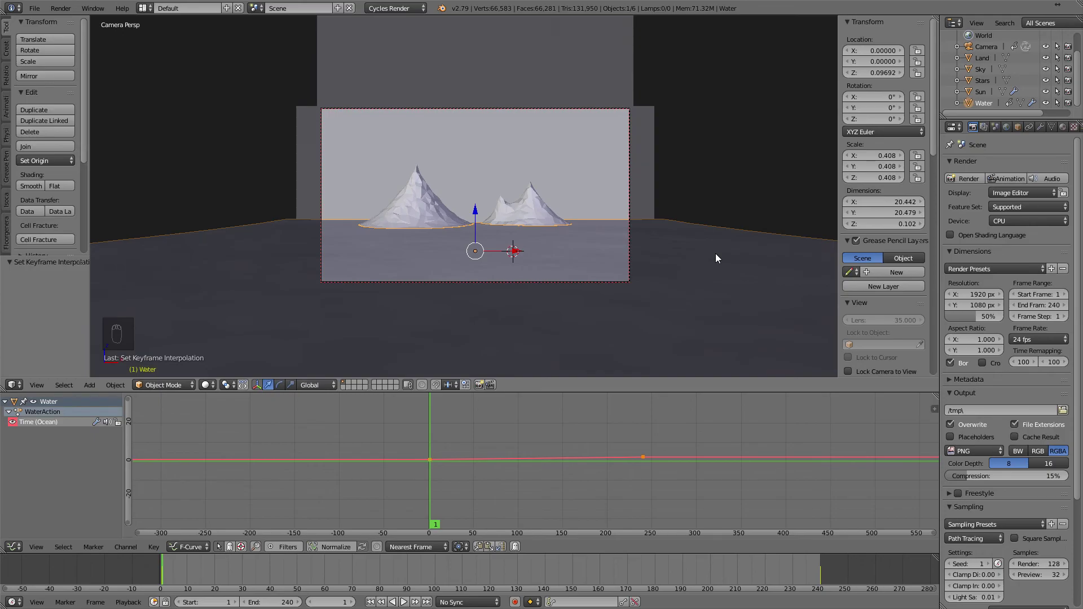
left_click_drag(876, 374, 851, 432)
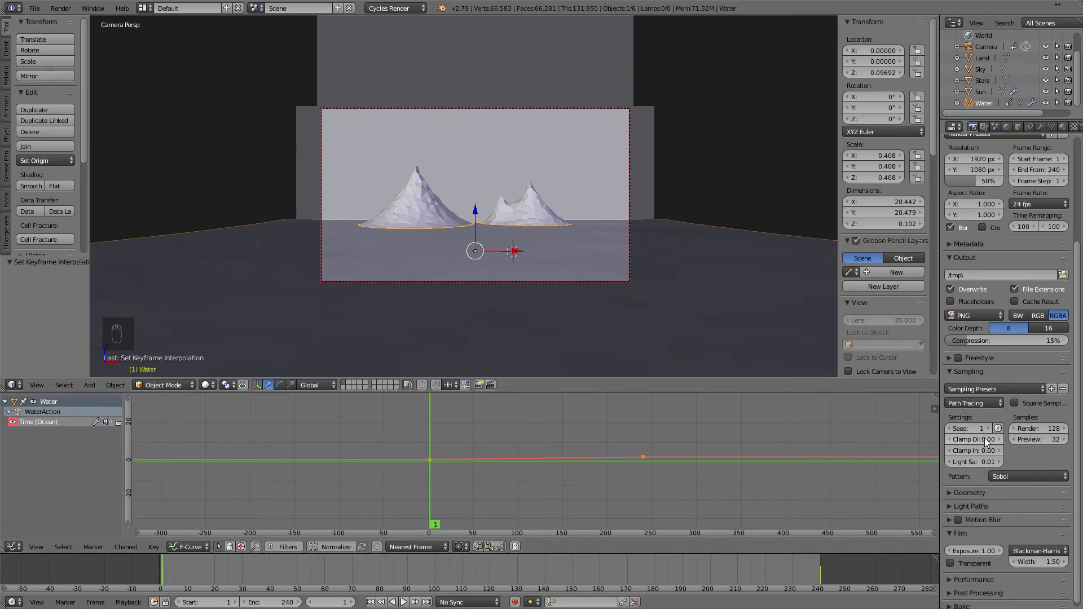